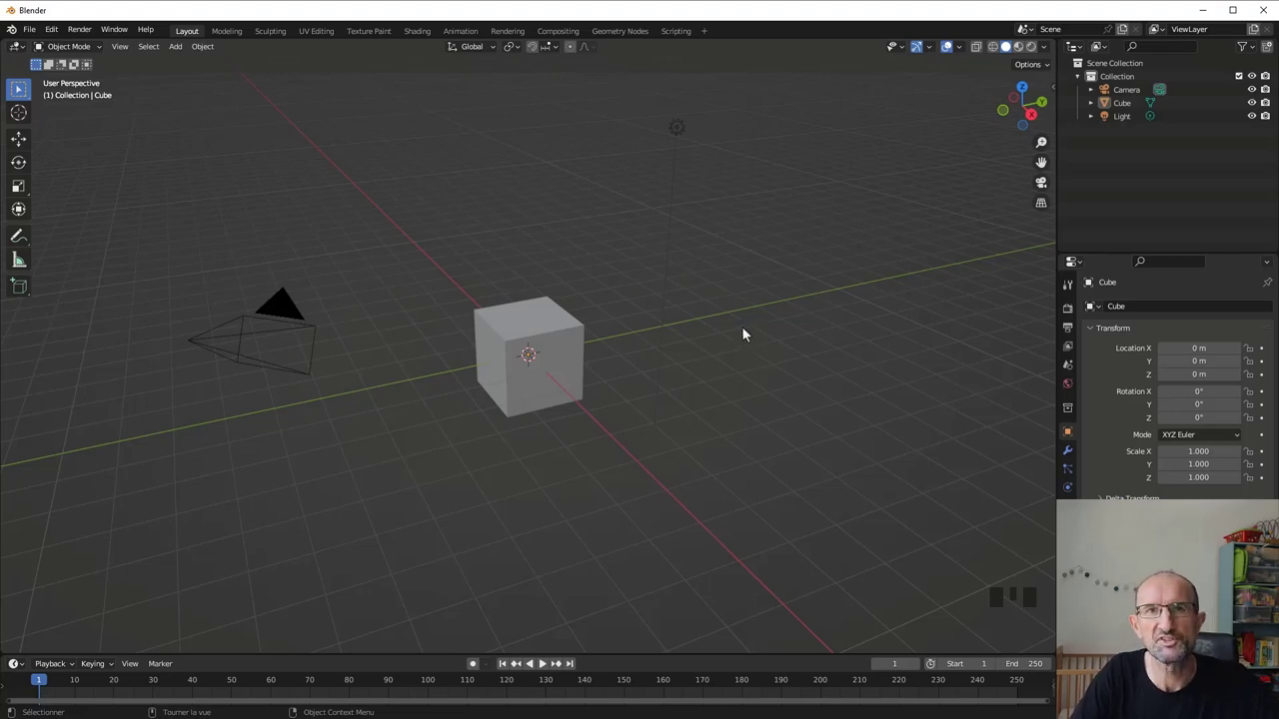
Look around the default scene and select the default Cube as the starting object
{"action": "left_click_drag", "start_coordinate": [716, 342], "coordinate": [732, 334]}
{"action": "scroll", "scroll_direction": "up", "scroll_amount": 3}
{"action": "left_click_drag", "start_coordinate": [699, 350], "coordinate": [664, 369]}
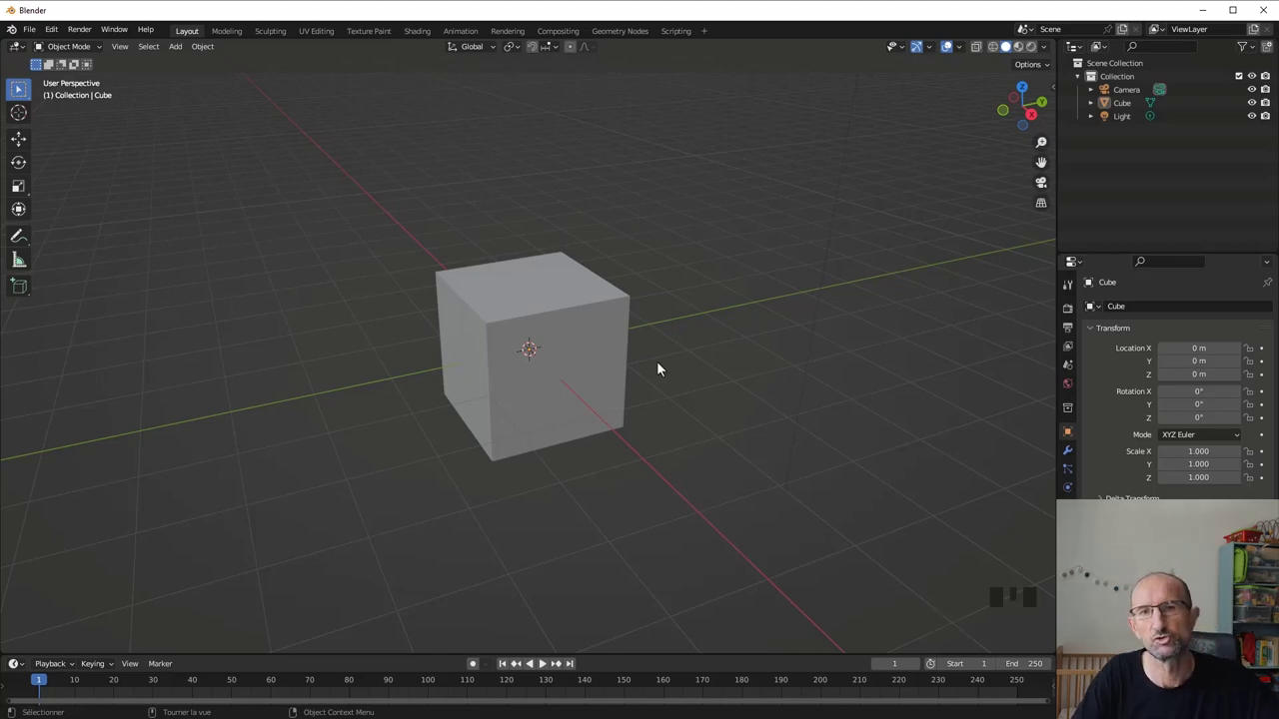
{"action": "scroll", "scroll_direction": "down", "scroll_amount": 3}
{"action": "scroll", "scroll_direction": "up", "scroll_amount": 3}
{"action": "scroll", "scroll_direction": "down", "scroll_amount": 3}
{"action": "left_click", "coordinate": [601, 356]}
{"action": "scroll", "scroll_direction": "down", "scroll_amount": 3}
{"action": "scroll", "scroll_direction": "up", "scroll_amount": 3}
{"action": "left_click_drag", "start_coordinate": [609, 368], "coordinate": [610, 372]}
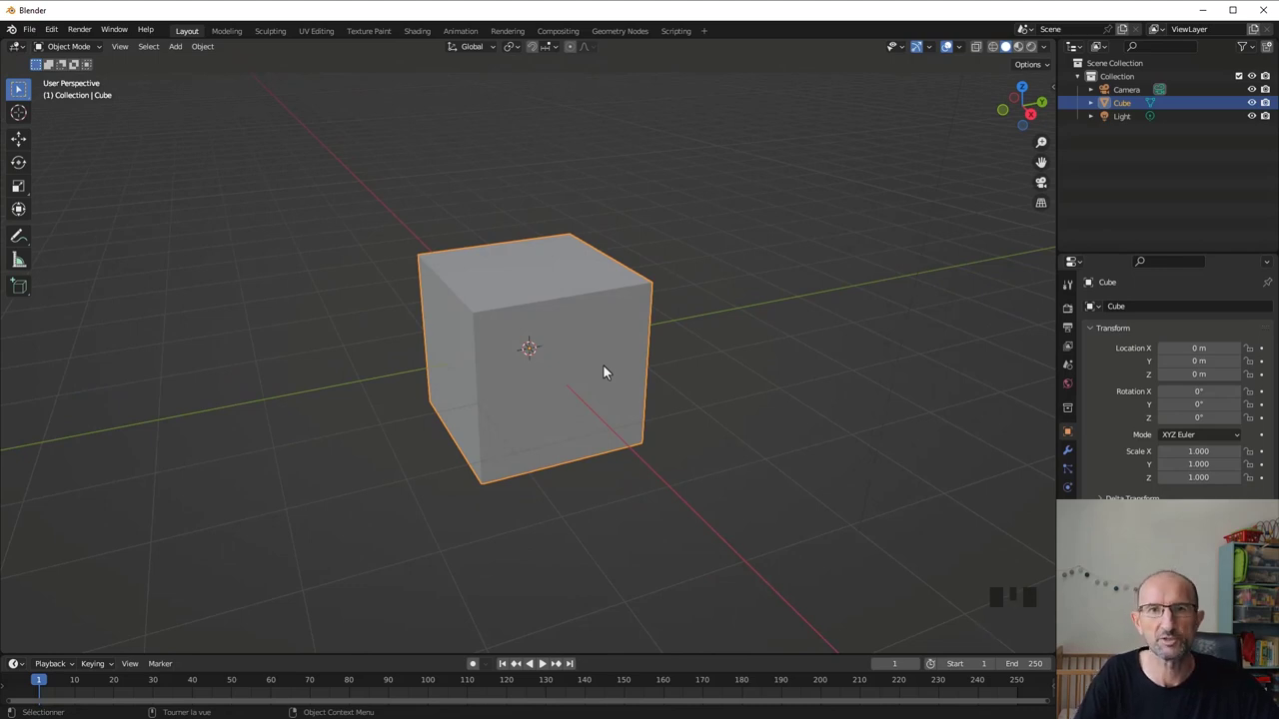
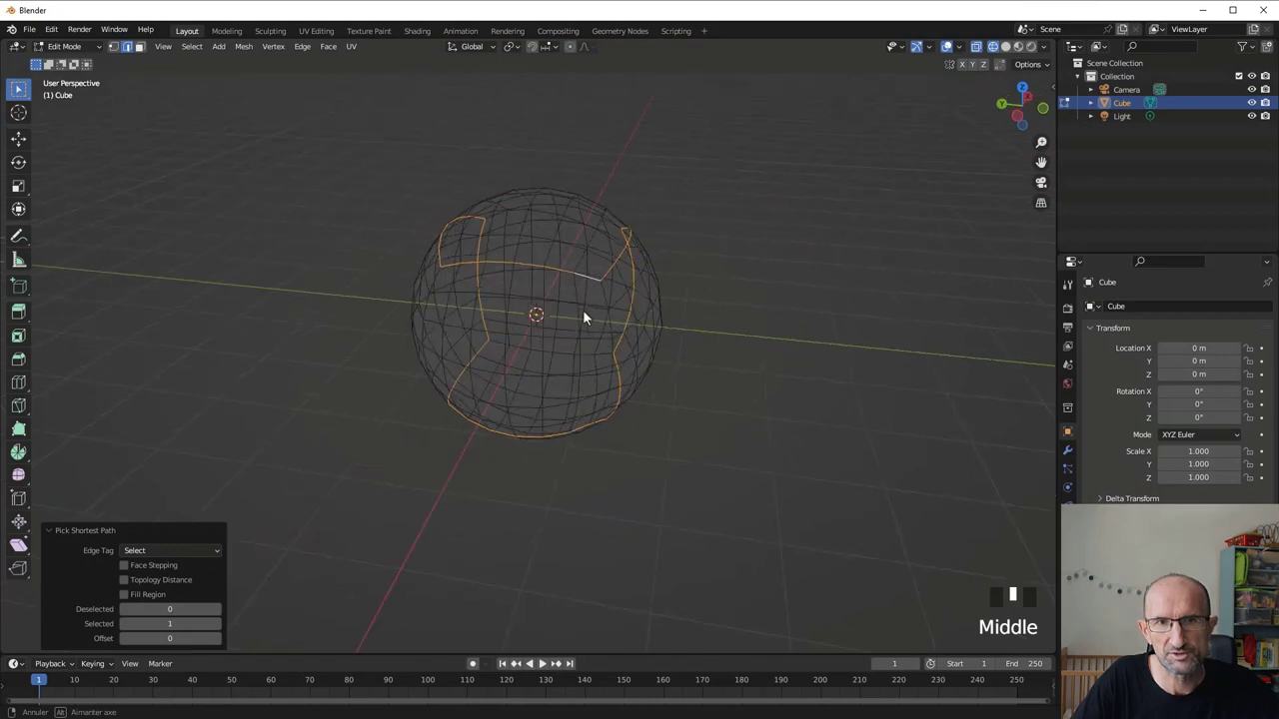
Orbit the sphere to follow and check the selected seam edge path from several sides
{"action": "scroll", "scroll_direction": "up", "scroll_amount": 3}
{"action": "left_click_drag", "start_coordinate": [590, 255], "coordinate": [70, 35]}
{"action": "left_click_drag", "start_coordinate": [56, 35], "coordinate": [33, 173]}
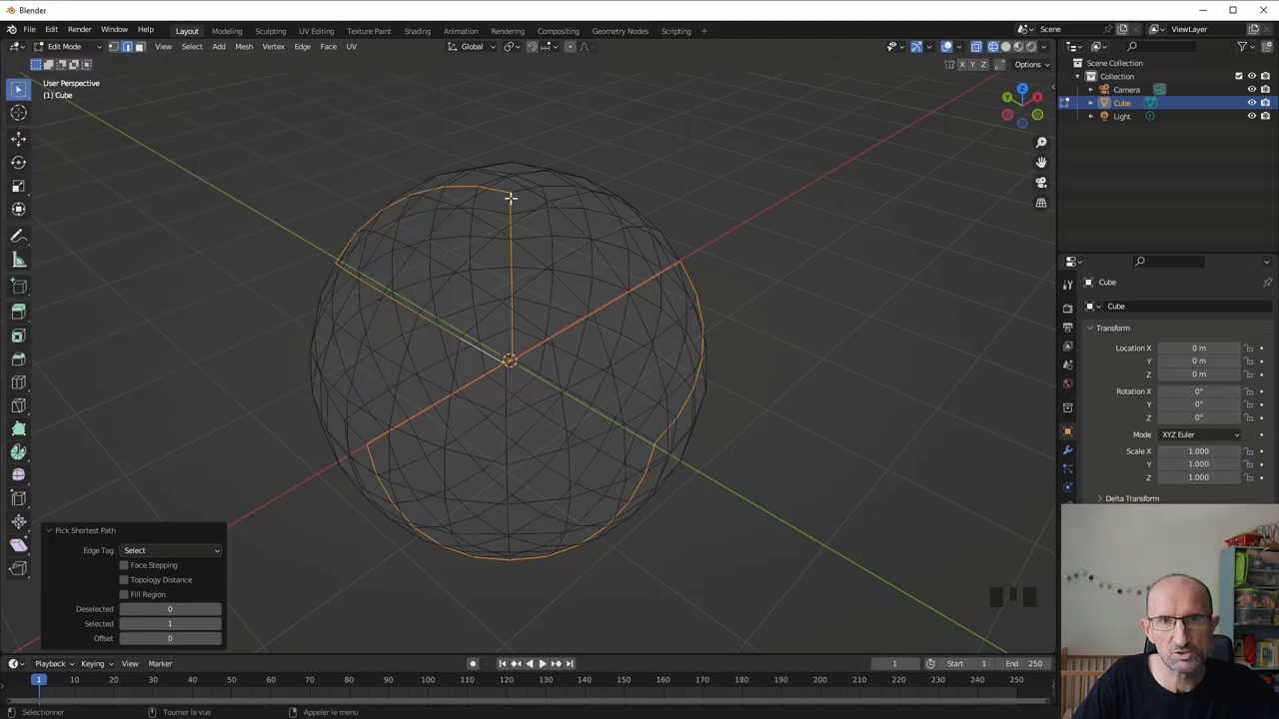
{"action": "left_click_drag", "start_coordinate": [515, 202], "coordinate": [575, 261]}
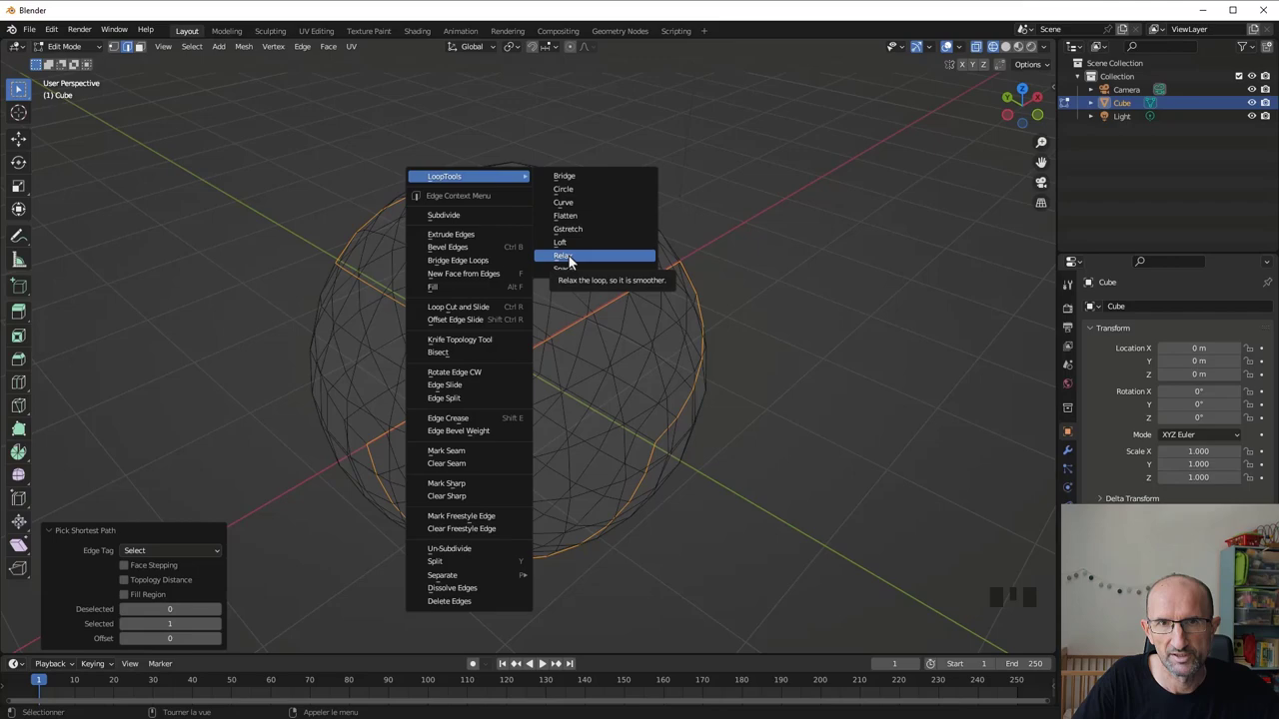
Orbit and zoom in to inspect the seam loop after the LoopTools Relax smoothing
{"action": "left_click_drag", "start_coordinate": [481, 310], "coordinate": [589, 376]}
{"action": "scroll", "scroll_direction": "up", "scroll_amount": 3}
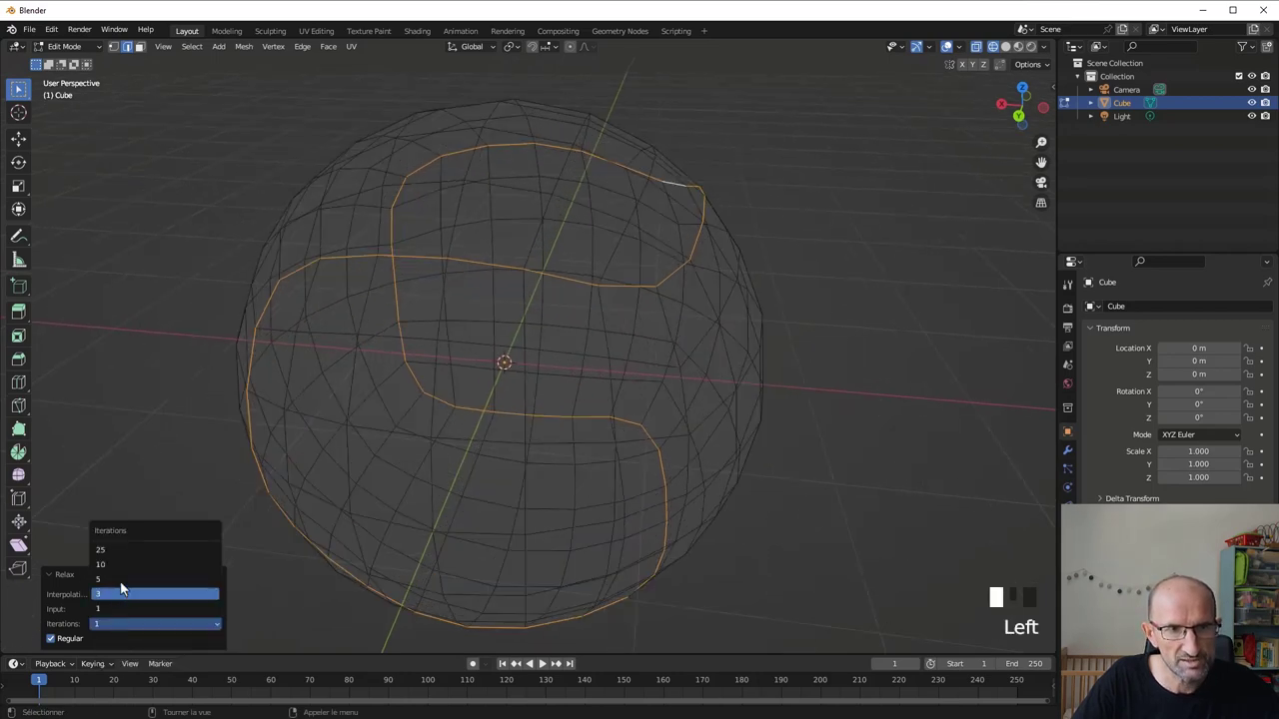
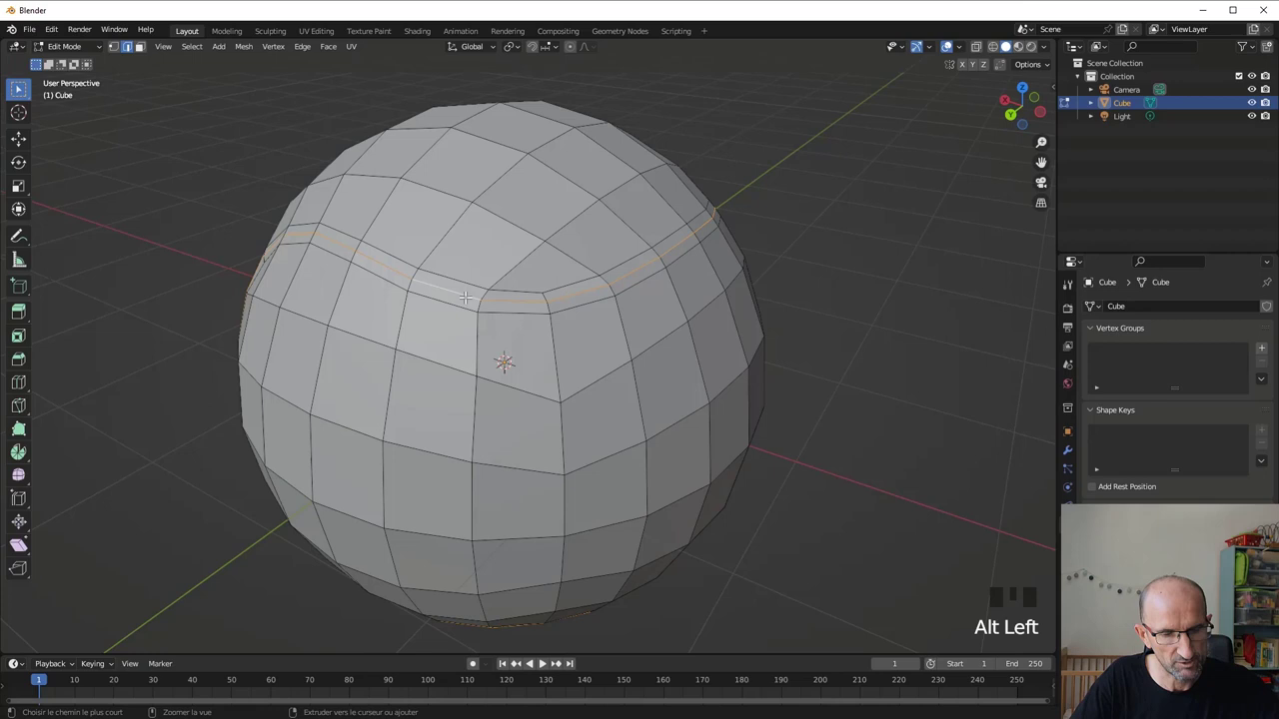
Turn the seam loop into a narrow band with Ctrl+B and shrink it inward to a set groove depth
{"action": "key", "text": "ctrl+b"}
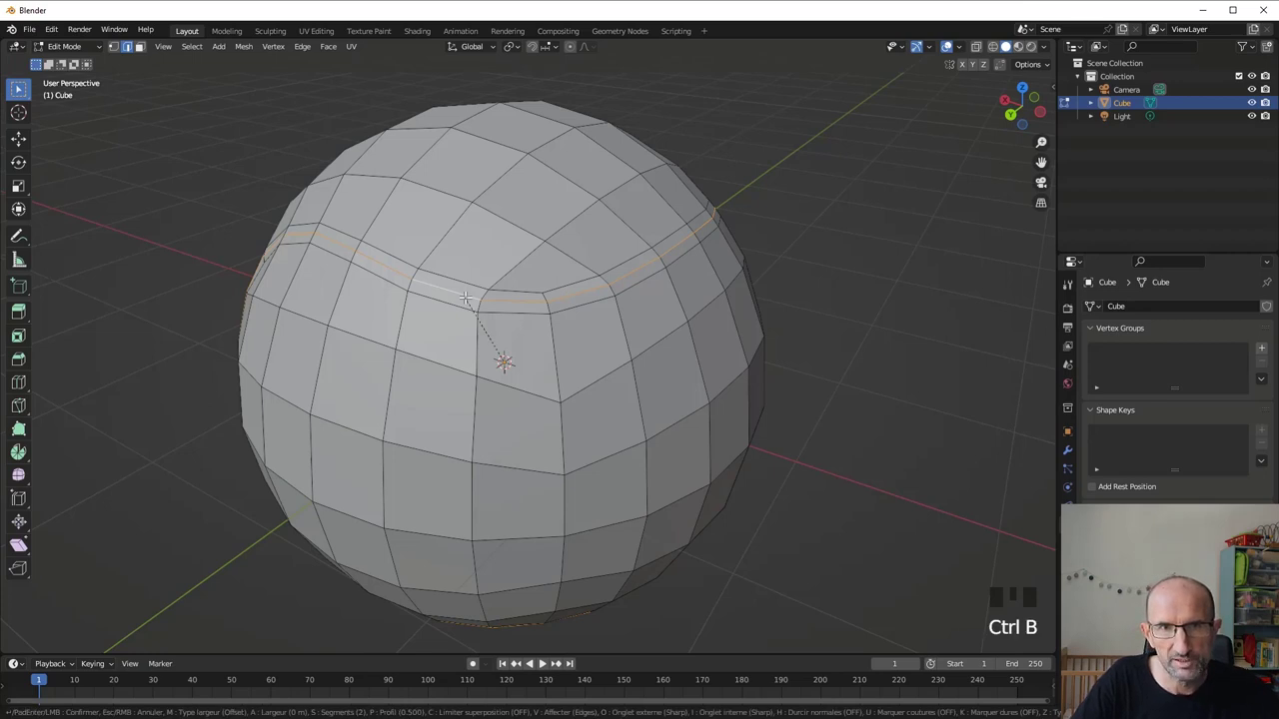
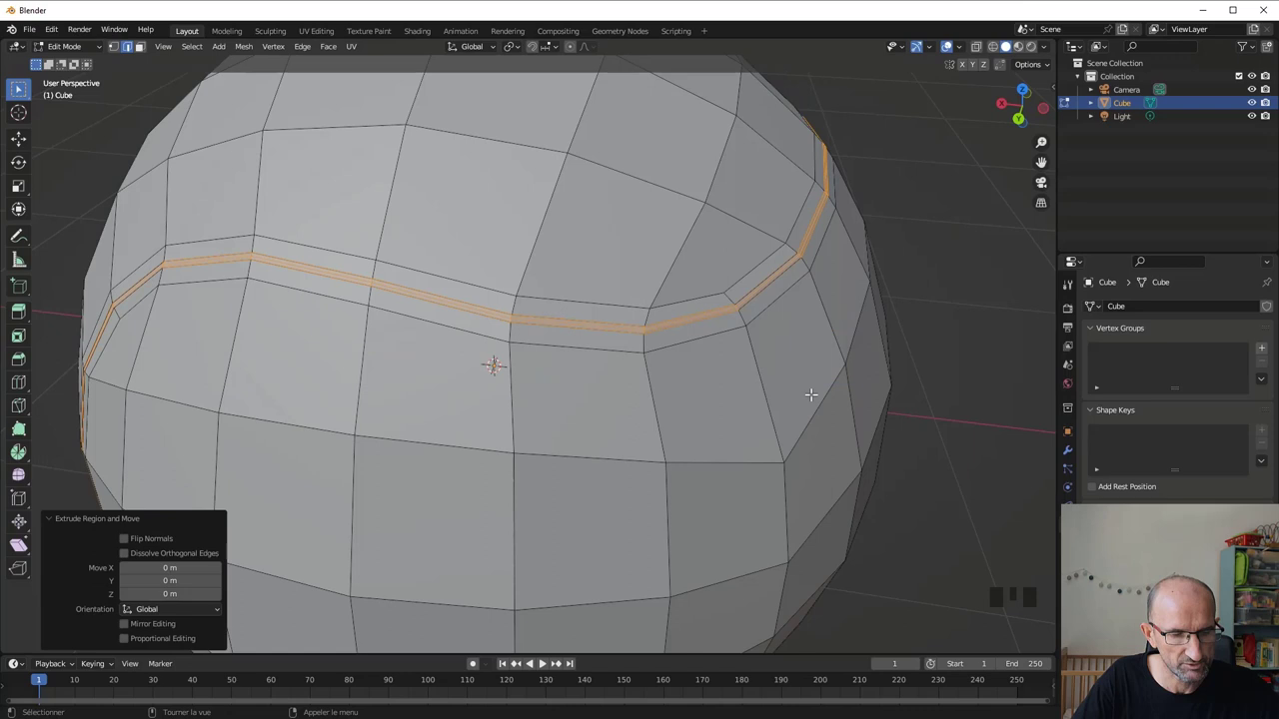
{"action": "key", "text": "alt+s"}
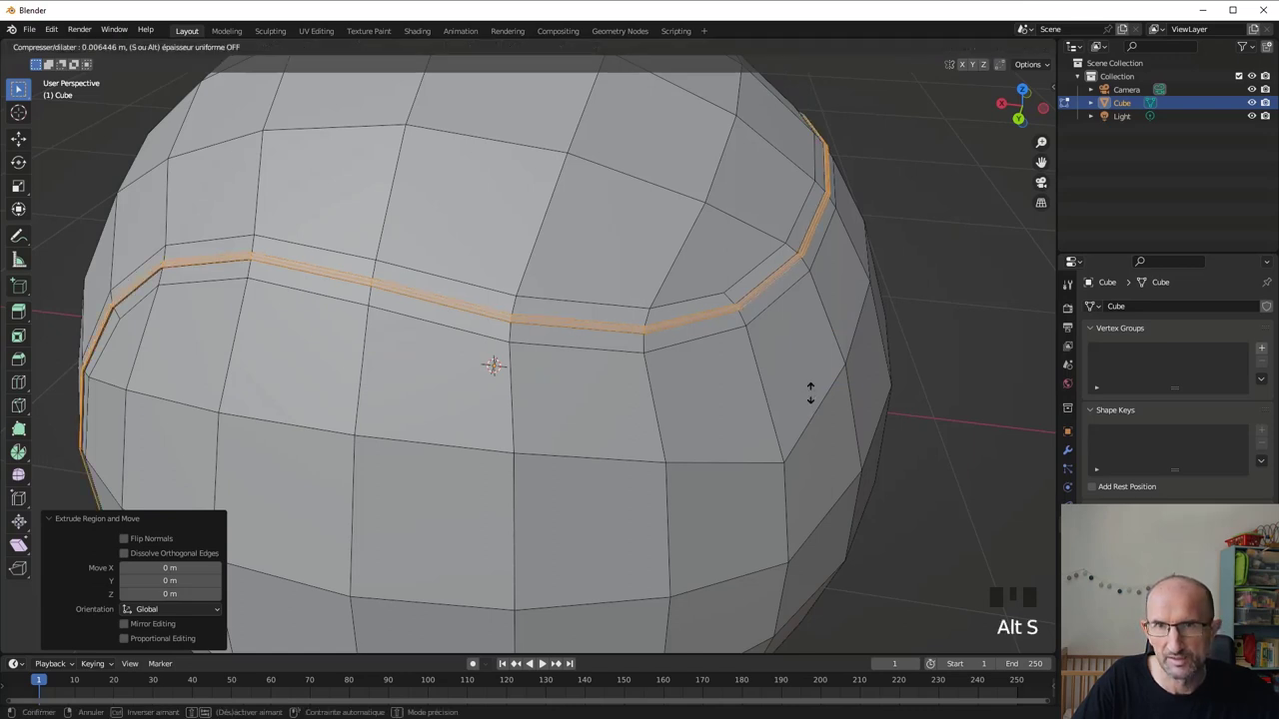
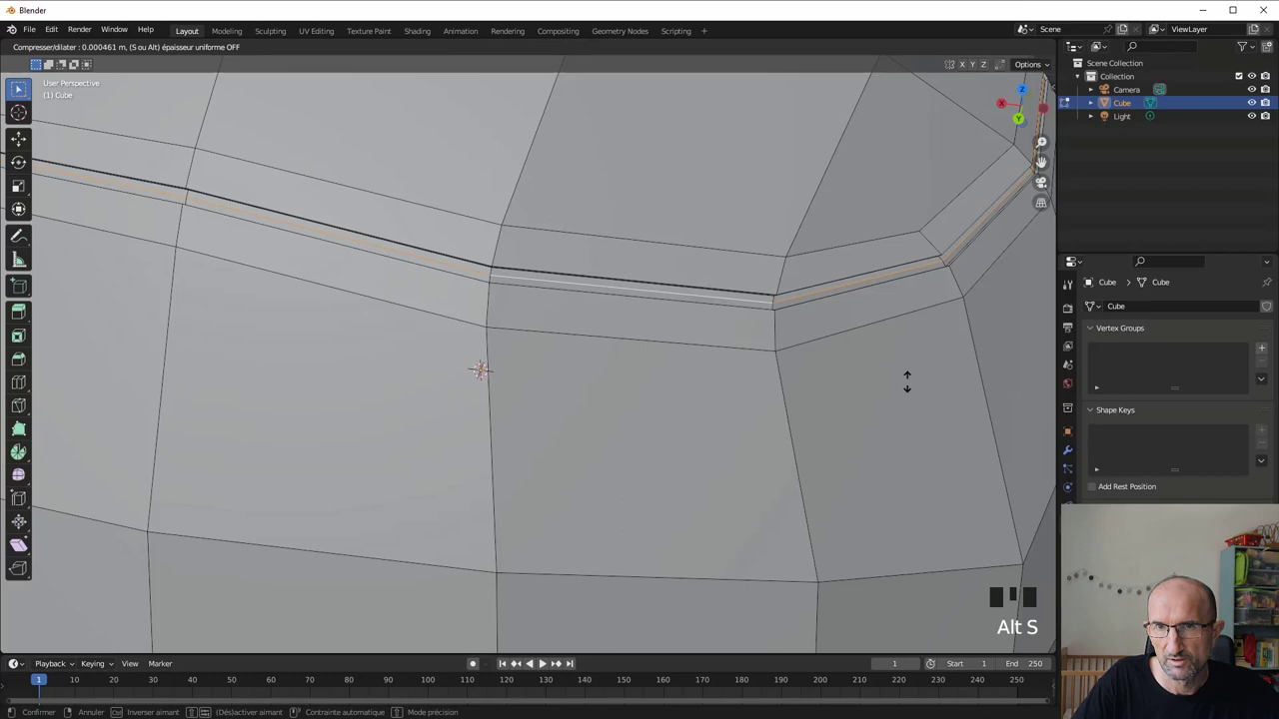
{"action": "scroll", "scroll_direction": "down", "scroll_amount": 3}
{"action": "key", "text": "Tab"}
{"action": "left_click_drag", "start_coordinate": [821, 390], "coordinate": [469, 334]}
Inspect the groove around the ball, then duplicate the seam edge loop
{"action": "scroll", "scroll_direction": "up", "scroll_amount": 3}
{"action": "scroll", "scroll_direction": "up", "scroll_amount": 3}
{"action": "middle_click", "coordinate": [574, 357]}
{"action": "scroll", "scroll_direction": "down", "scroll_amount": 3}
{"action": "left_click_drag", "start_coordinate": [652, 391], "coordinate": [650, 361]}
{"action": "scroll", "scroll_direction": "down", "scroll_amount": 3}
{"action": "scroll", "scroll_direction": "up", "scroll_amount": 3}
{"action": "left_click_drag", "start_coordinate": [558, 238], "coordinate": [550, 327]}
{"action": "scroll", "scroll_direction": "up", "scroll_amount": 3}
{"action": "key", "text": "Tab"}
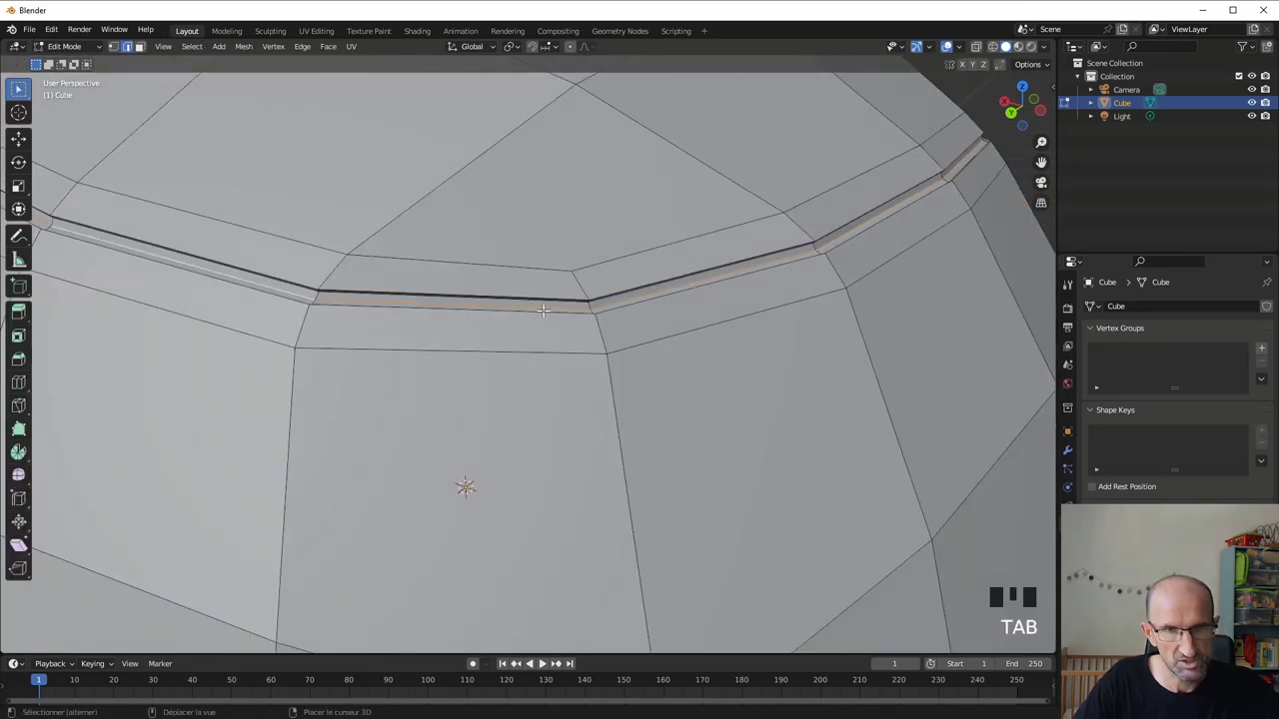
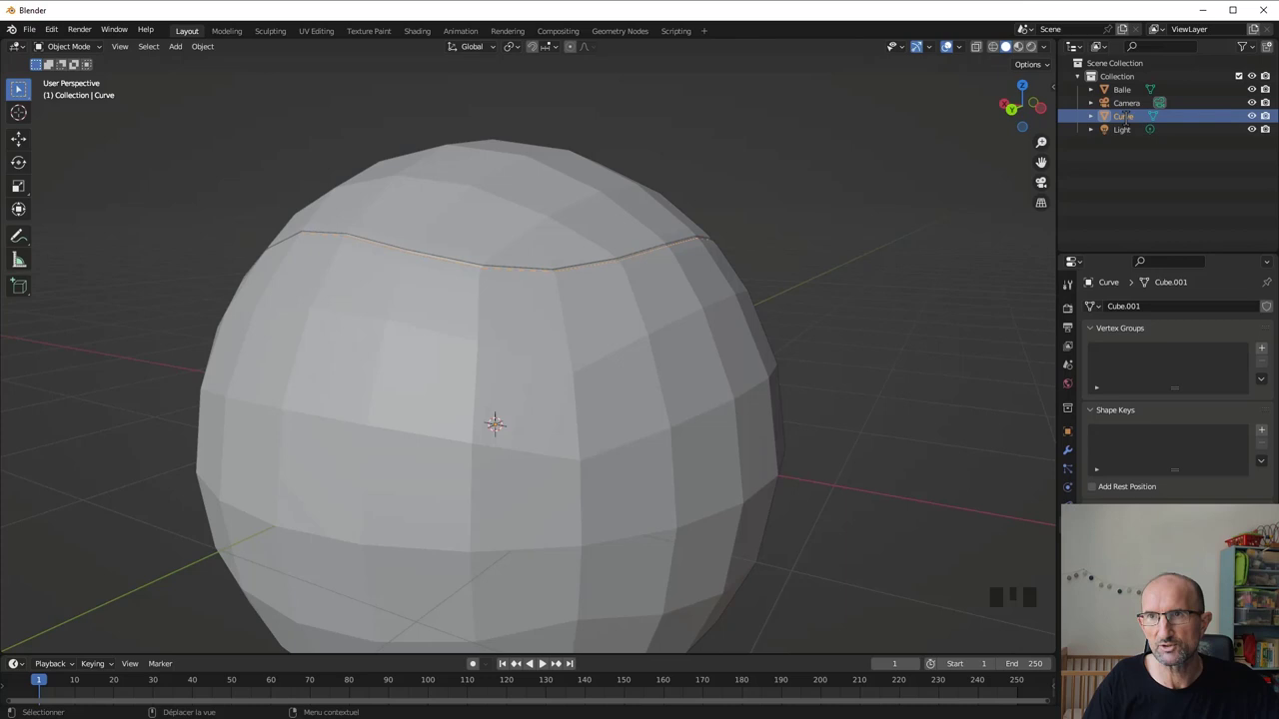
In front orthographic view, select the ball object Balle and hide it in the Outliner
{"action": "scroll", "scroll_direction": "down", "scroll_amount": 3}
{"action": "left_click_drag", "start_coordinate": [356, 312], "coordinate": [406, 272]}
{"action": "key", "text": "KP_1"}
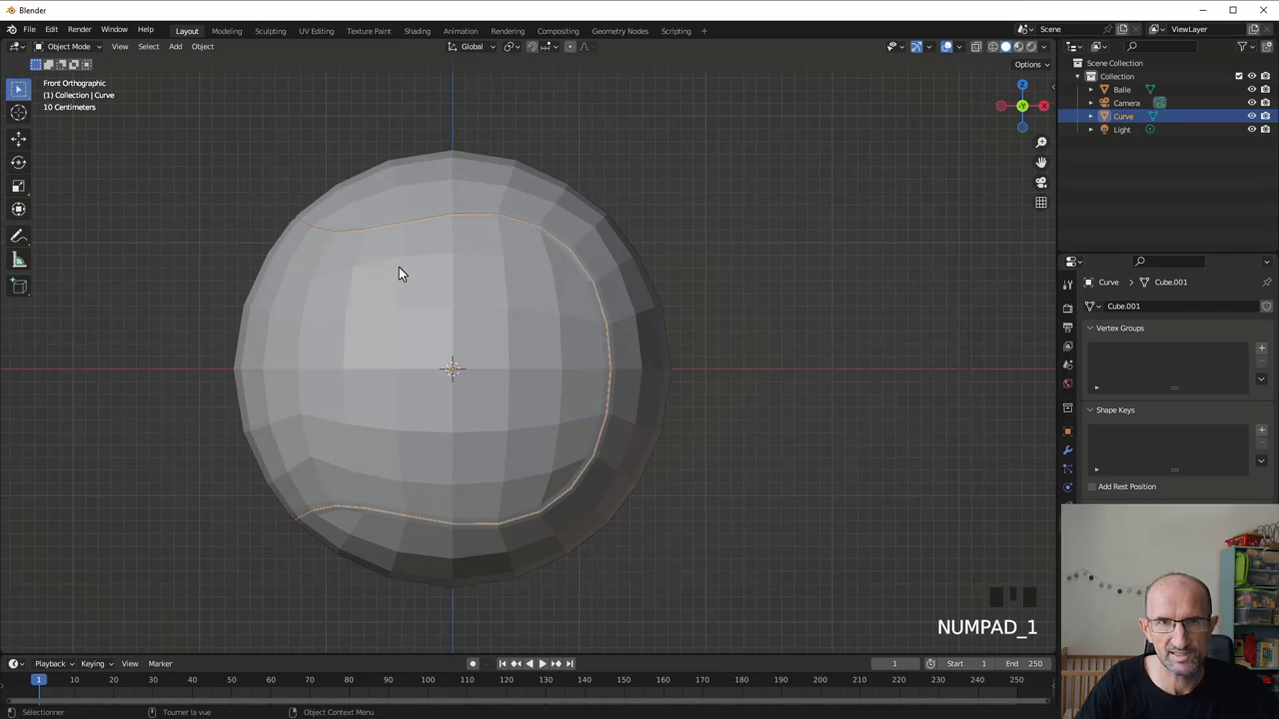
{"action": "scroll", "scroll_direction": "down", "scroll_amount": 3}
{"action": "left_click_drag", "start_coordinate": [754, 372], "coordinate": [361, 299]}
{"action": "left_click", "coordinate": [362, 299]}
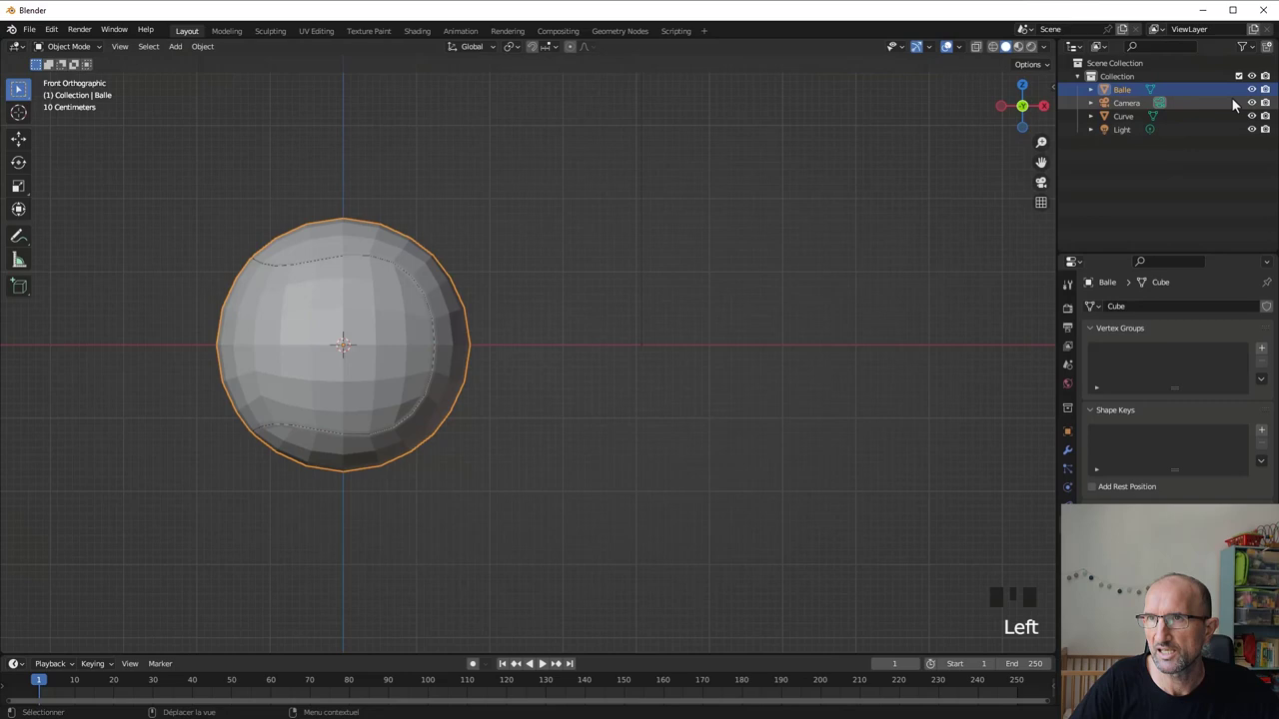
{"action": "left_click", "coordinate": [1260, 94]}
Select the separated seam object Curve and frame it alone in the front view
{"action": "scroll", "scroll_direction": "up", "scroll_amount": 3}
{"action": "left_click_drag", "start_coordinate": [414, 292], "coordinate": [355, 246]}
{"action": "left_click", "coordinate": [355, 245]}
{"action": "key", "text": "KP_1"}
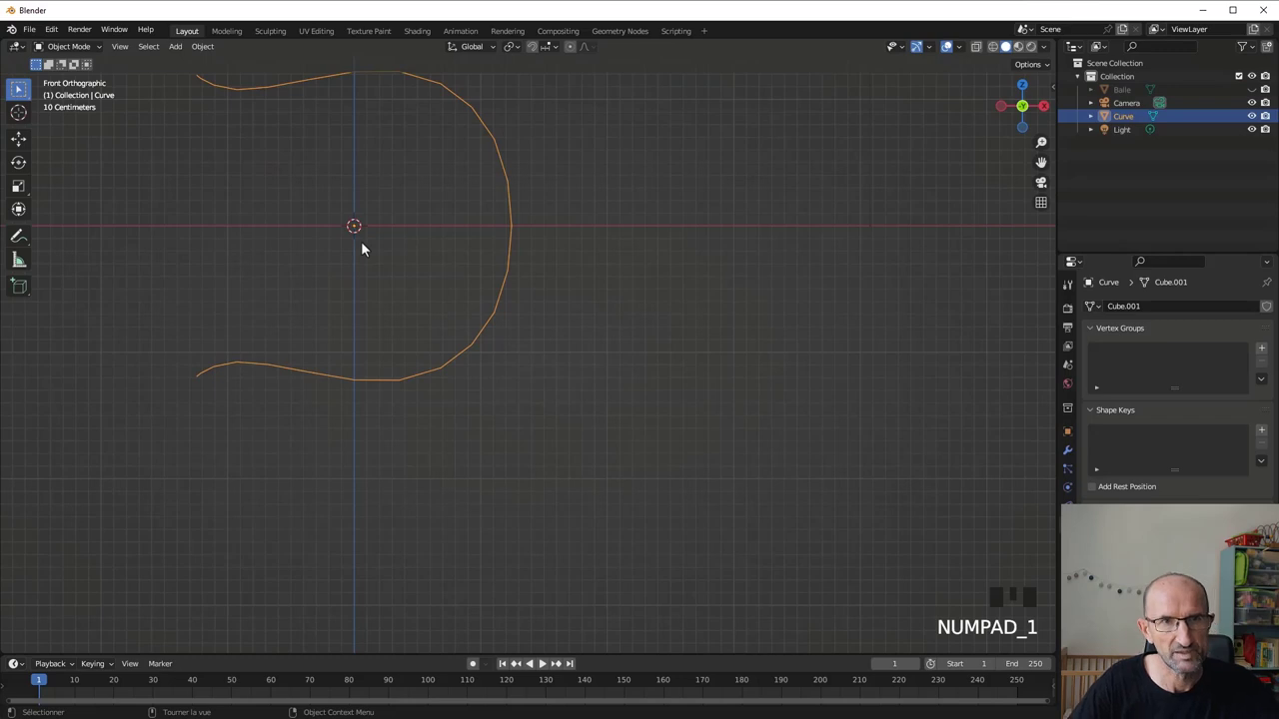
Add a new Bezier curve and move it along X to sit right of the seam
{"action": "left_click_drag", "start_coordinate": [402, 227], "coordinate": [496, 310]}
{"action": "key", "text": "shift+a"}
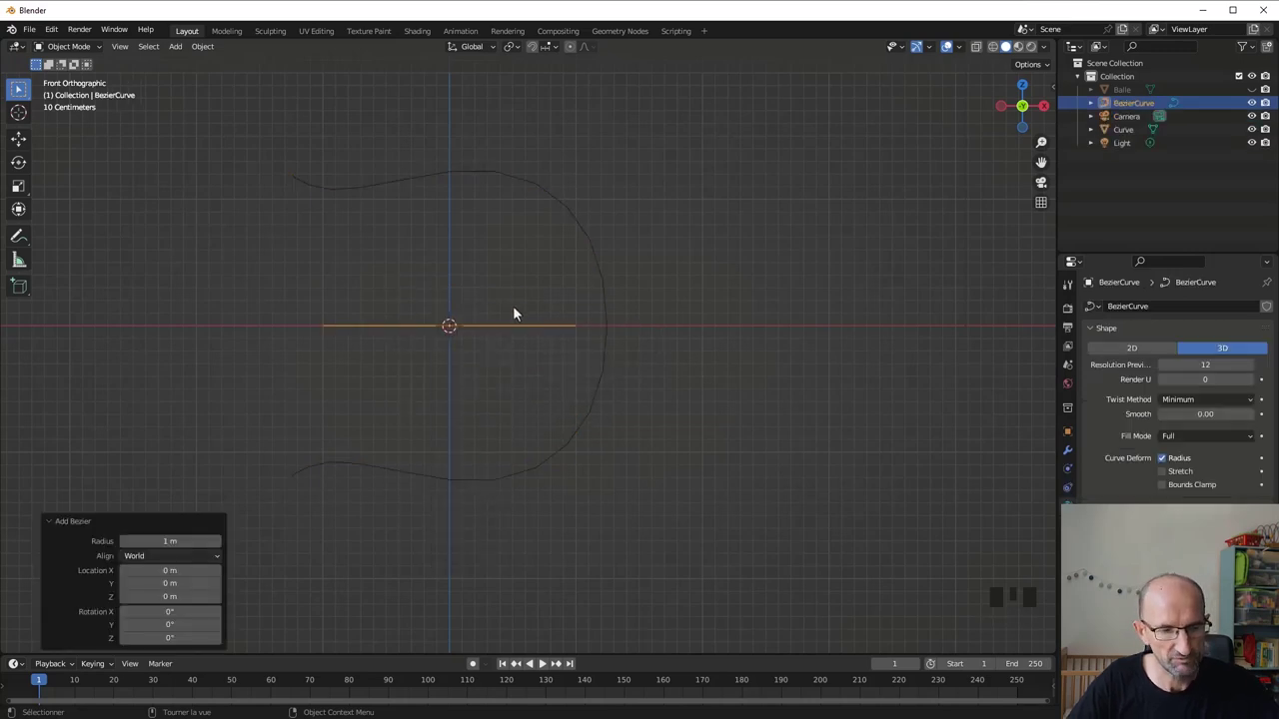
{"action": "key", "text": "g"}
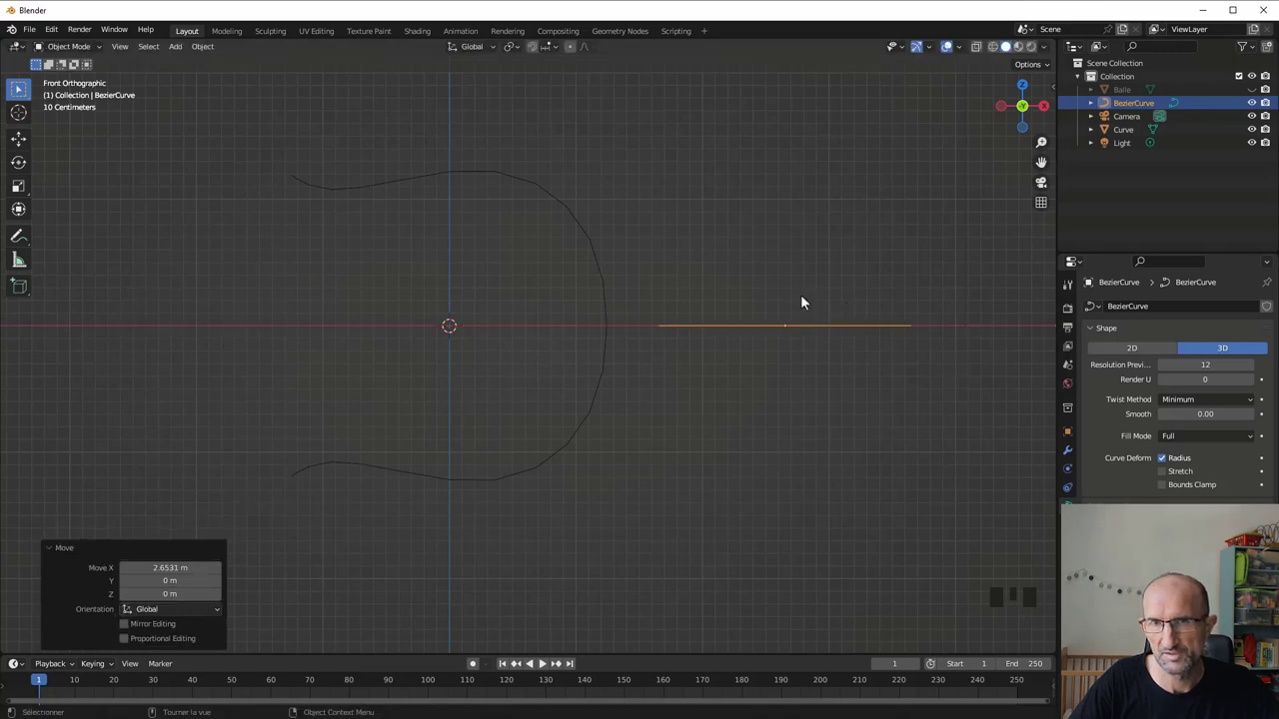
{"action": "left_click_drag", "start_coordinate": [647, 262], "coordinate": [562, 283]}
Select the seam object Curve and convert it from a mesh into a curve object
{"action": "left_click", "coordinate": [563, 283]}
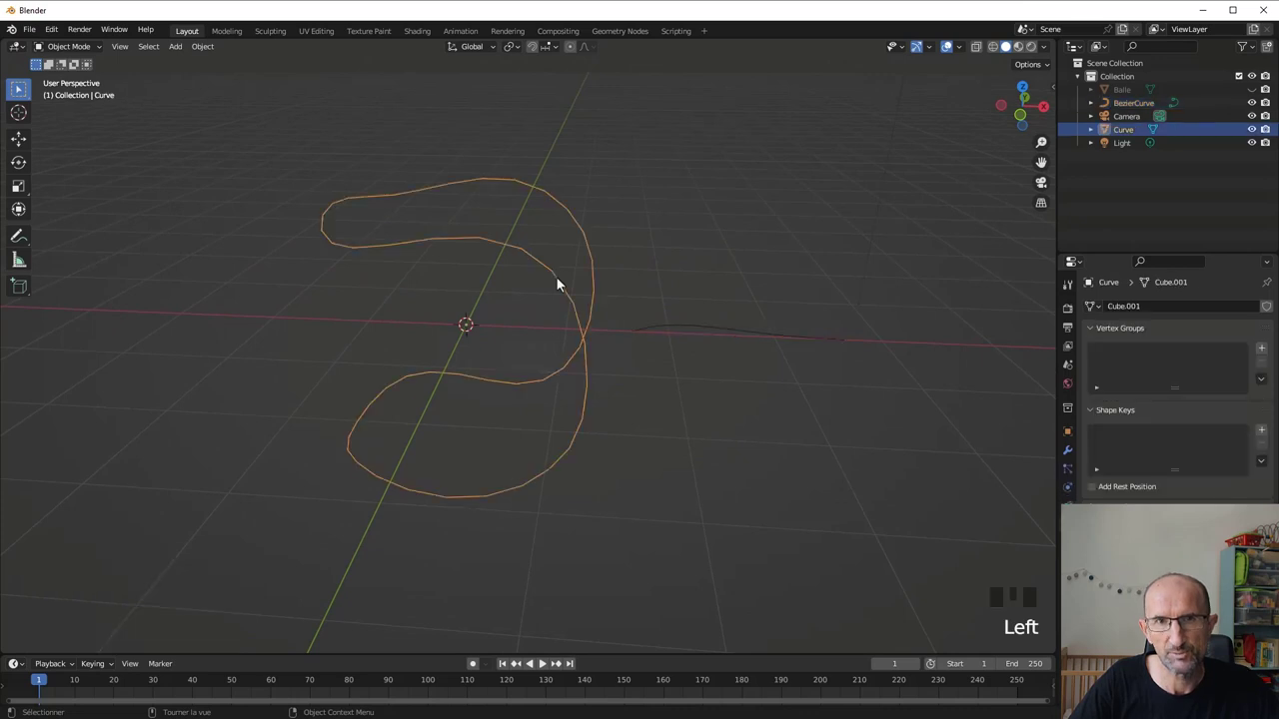
{"action": "left_click_drag", "start_coordinate": [559, 280], "coordinate": [618, 267]}
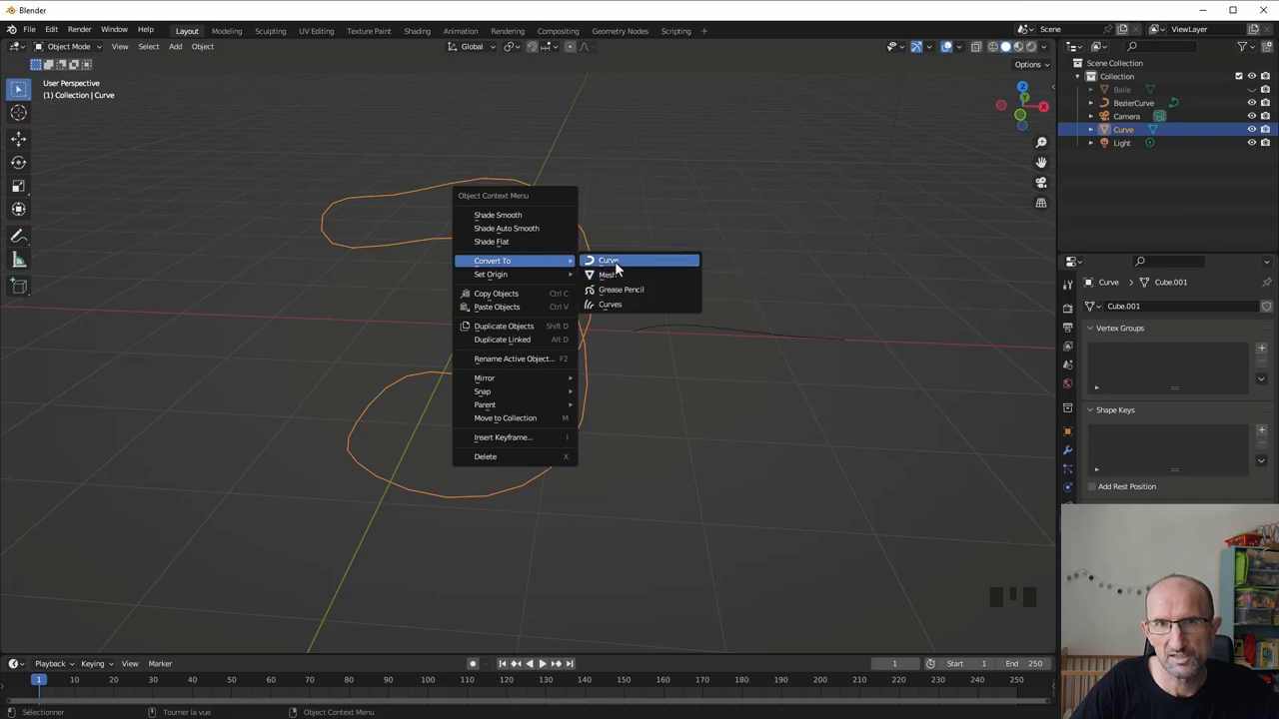
{"action": "left_click_drag", "start_coordinate": [215, 51], "coordinate": [254, 252]}
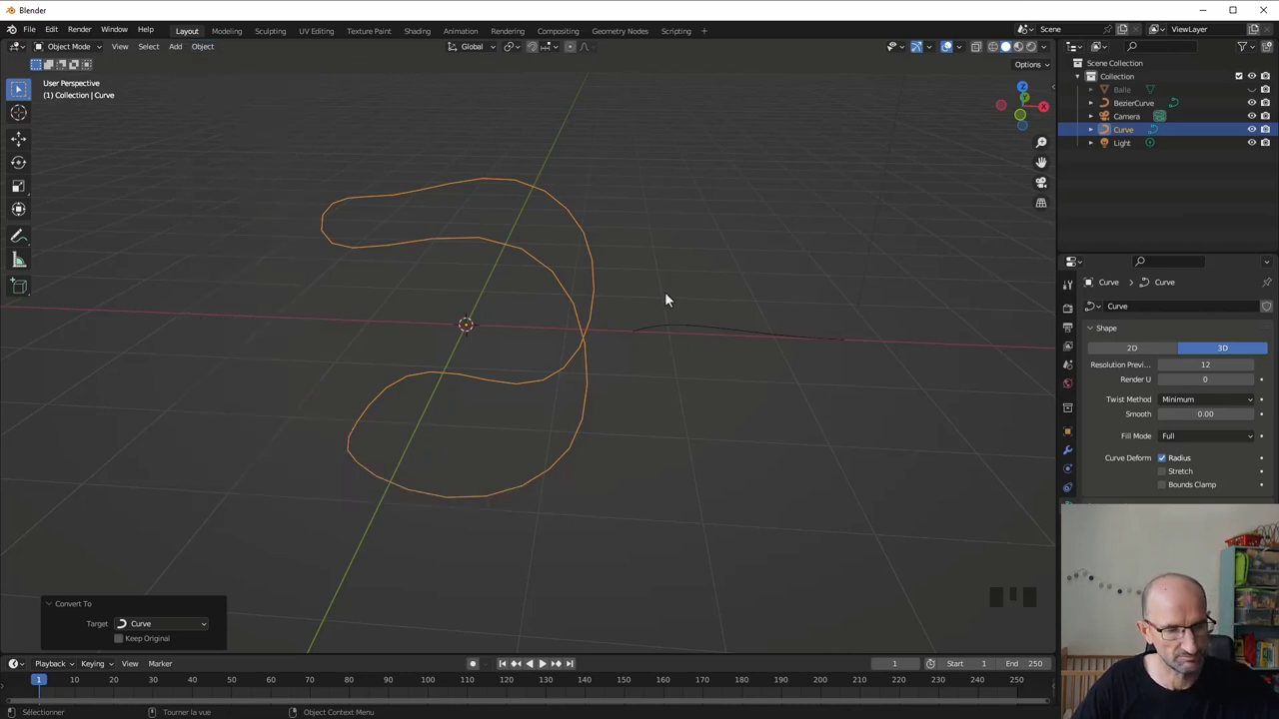
{"action": "left_click_drag", "start_coordinate": [680, 345], "coordinate": [624, 323]}
Select the short BezierCurve and expand its Geometry panel in the Object Data properties
{"action": "left_click", "coordinate": [624, 323]}
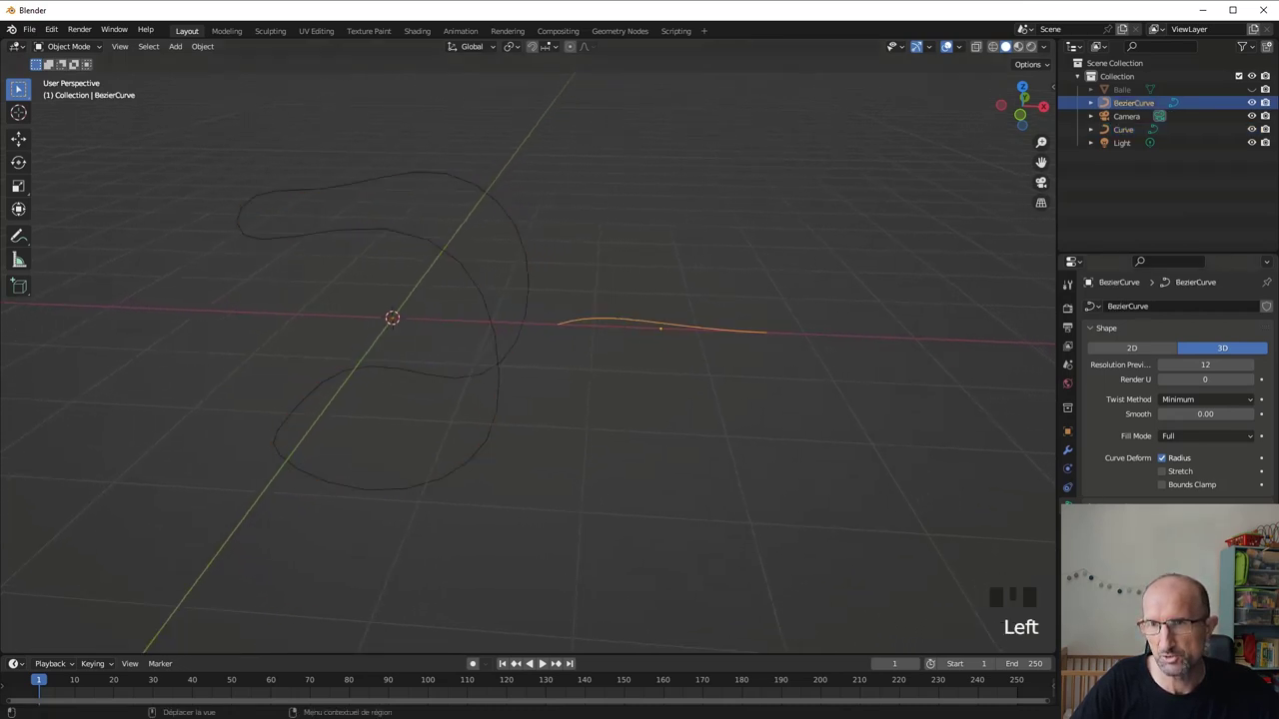
{"action": "left_click_drag", "start_coordinate": [1062, 479], "coordinate": [983, 492]}
{"action": "left_click", "coordinate": [985, 499]}
{"action": "scroll", "scroll_direction": "down", "scroll_amount": 3}
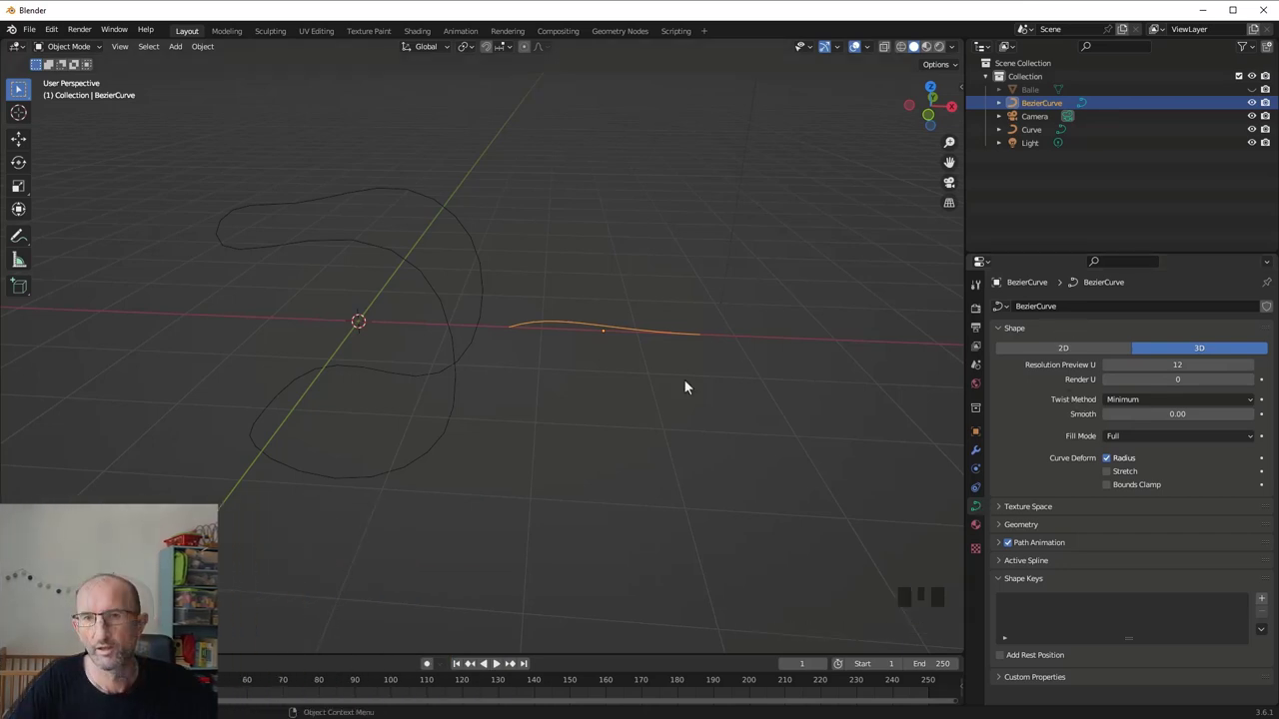
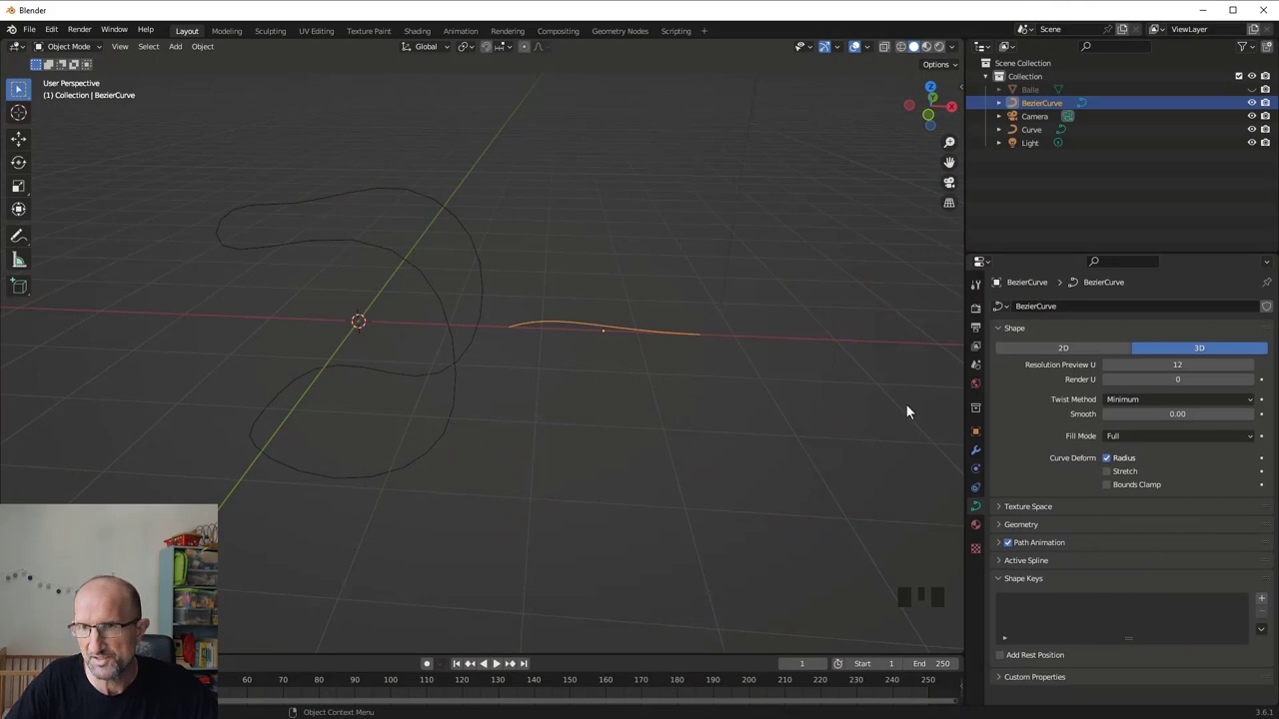
Raise the BezierCurve's bevel depth so it becomes a thin round tube
{"action": "left_click_drag", "start_coordinate": [1004, 527], "coordinate": [983, 369]}
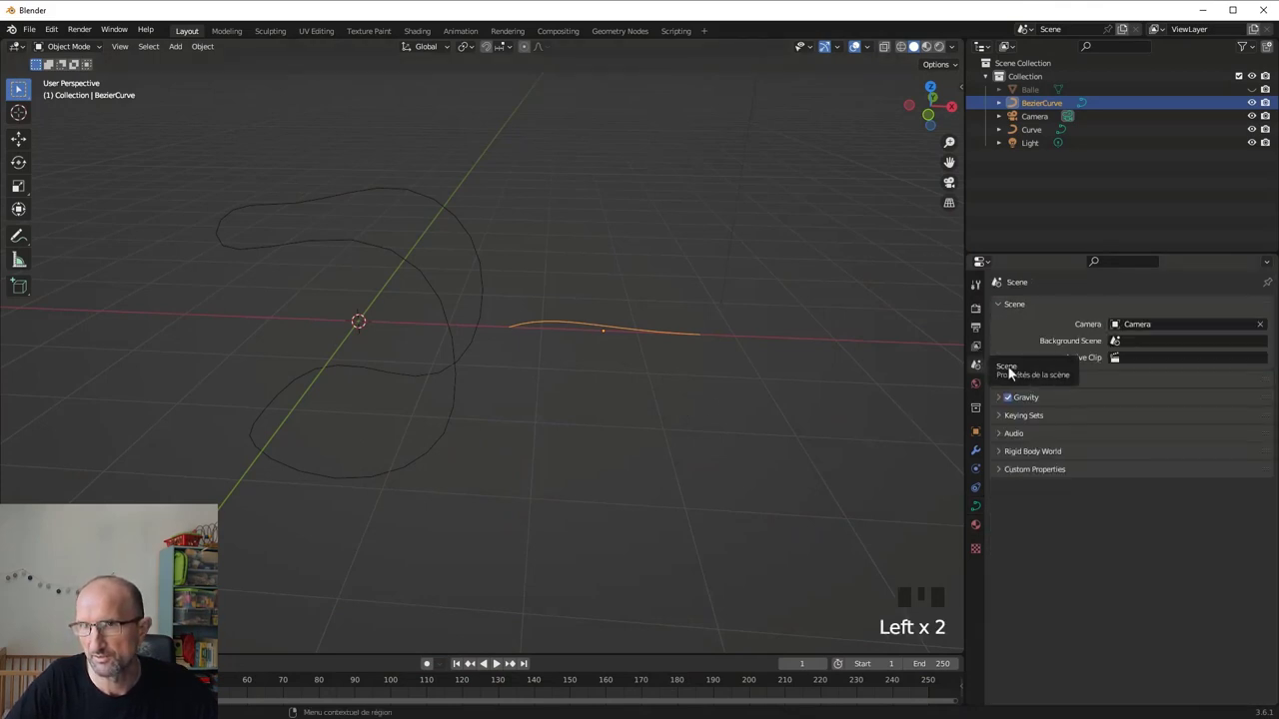
{"action": "left_click_drag", "start_coordinate": [1040, 389], "coordinate": [981, 512]}
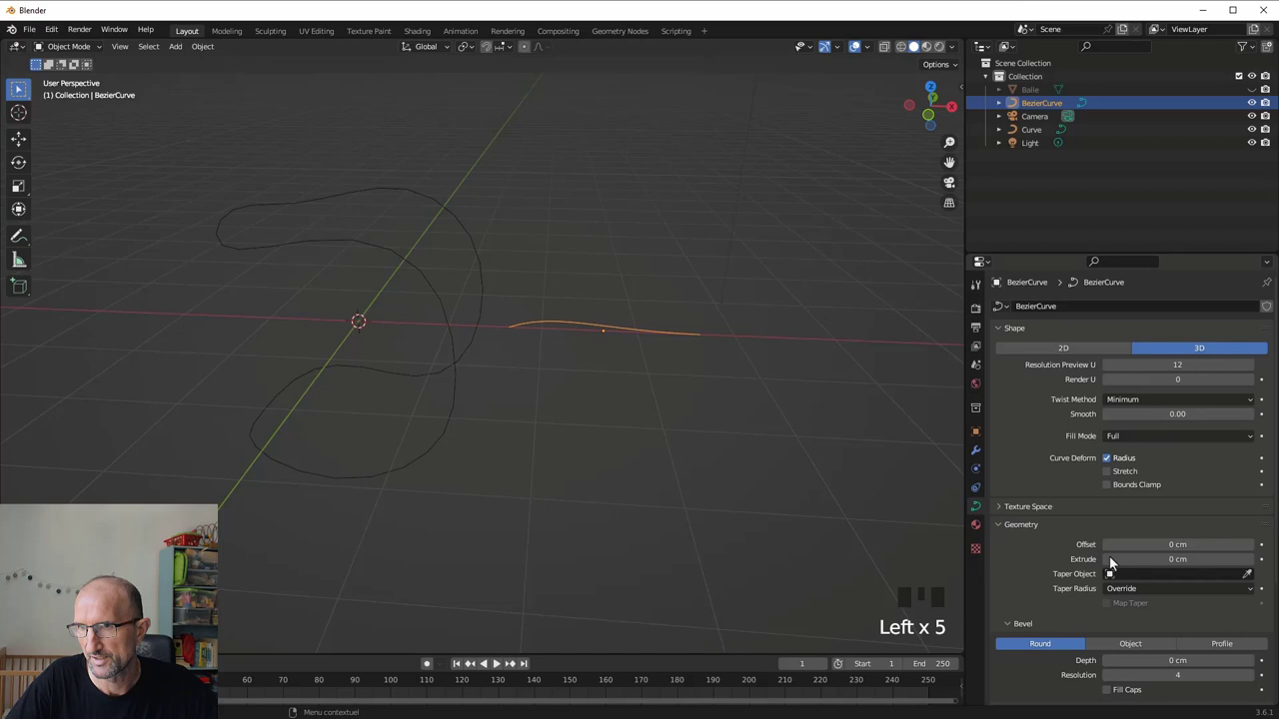
{"action": "scroll", "scroll_direction": "down", "scroll_amount": 3}
{"action": "left_click_drag", "start_coordinate": [1255, 585], "coordinate": [624, 357]}
{"action": "left_click_drag", "start_coordinate": [623, 357], "coordinate": [980, 458]}
Give the tube an Array modifier with Fixed Count repeating it 10 times in a row
{"action": "left_click", "coordinate": [981, 458]}
{"action": "left_click_drag", "start_coordinate": [1038, 313], "coordinate": [651, 371]}
{"action": "scroll", "scroll_direction": "down", "scroll_amount": 3}
{"action": "scroll", "scroll_direction": "up", "scroll_amount": 3}
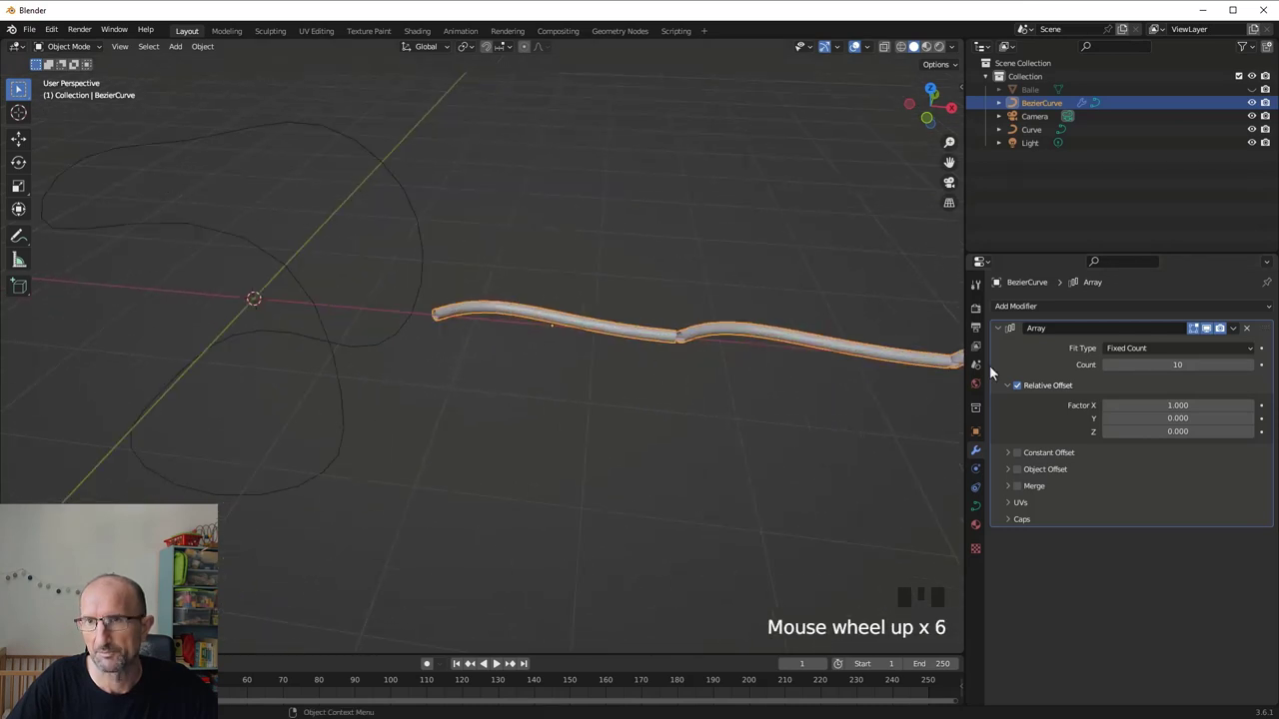
Make the seam loop Curve the active object, briefly toggling Edit Mode
{"action": "left_click", "coordinate": [416, 216]}
{"action": "key", "text": "Tab"}
{"action": "key", "text": "Tab"}
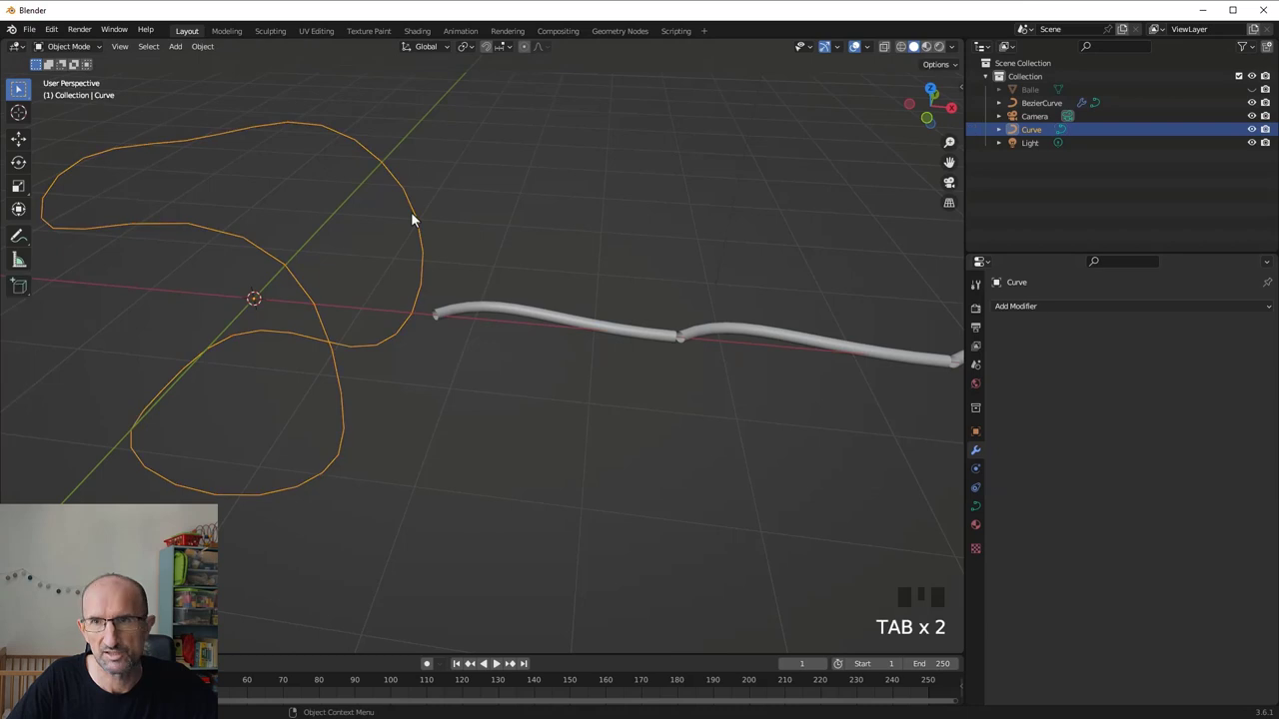
Add a Curve modifier to the tube and set the Array Relative Offset X to 1.2
{"action": "left_click", "coordinate": [743, 332]}
{"action": "left_click_drag", "start_coordinate": [1087, 311], "coordinate": [831, 467]}
{"action": "scroll", "scroll_direction": "down", "scroll_amount": 3}
{"action": "scroll", "scroll_direction": "up", "scroll_amount": 3}
{"action": "key", "text": "s"}
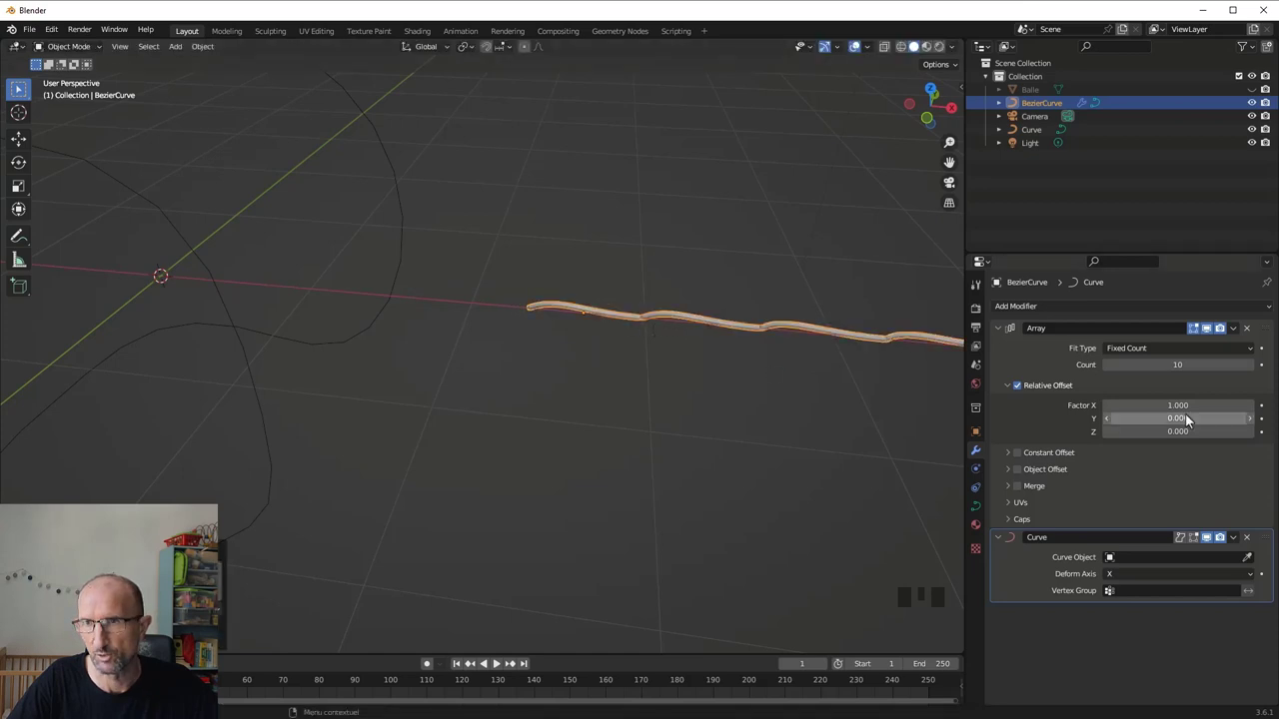
{"action": "left_click_drag", "start_coordinate": [1253, 412], "coordinate": [683, 365]}
{"action": "left_click_drag", "start_coordinate": [683, 364], "coordinate": [615, 368]}
{"action": "scroll", "scroll_direction": "down", "scroll_amount": 3}
{"action": "scroll", "scroll_direction": "down", "scroll_amount": 3}
Target the seam loop Curve as the deform path and raise the Array Count to 21 stitches
{"action": "left_click_drag", "start_coordinate": [529, 400], "coordinate": [1251, 562]}
{"action": "left_click", "coordinate": [1250, 561]}
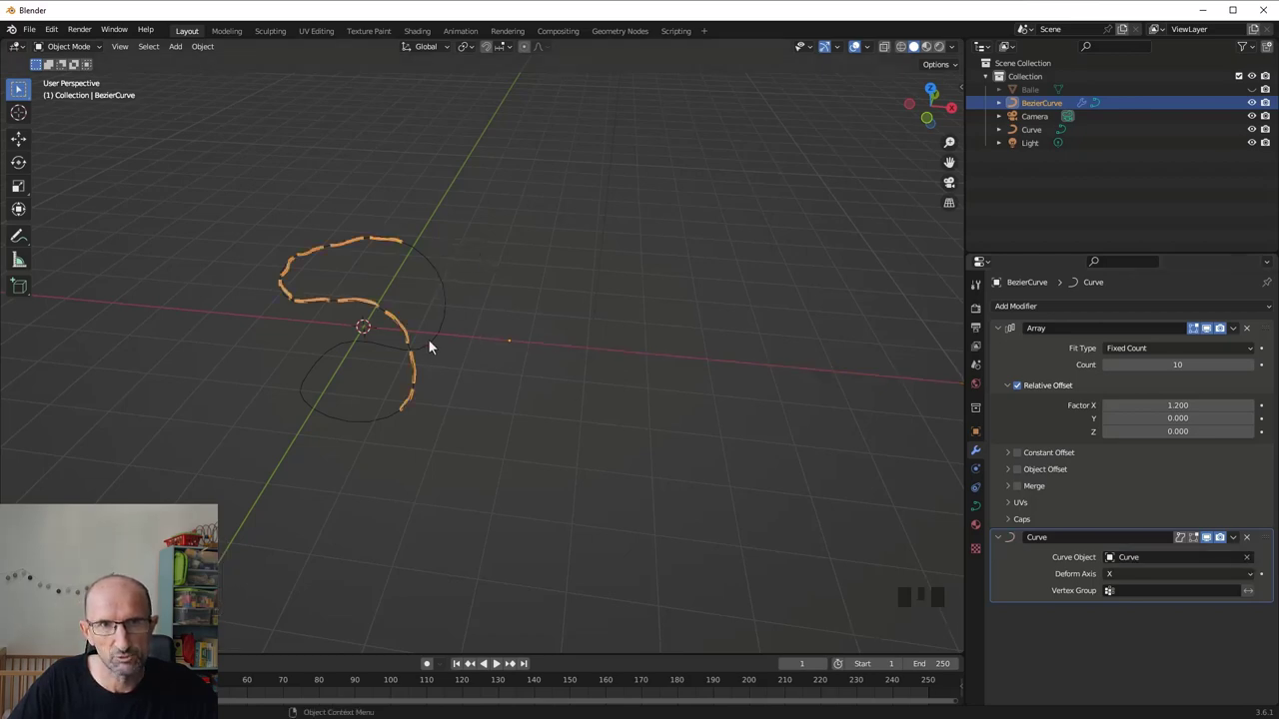
{"action": "left_click_drag", "start_coordinate": [426, 349], "coordinate": [1255, 373]}
{"action": "left_click_drag", "start_coordinate": [1255, 373], "coordinate": [520, 314]}
{"action": "scroll", "scroll_direction": "up", "scroll_amount": 3}
{"action": "left_click_drag", "start_coordinate": [536, 321], "coordinate": [530, 354]}
{"action": "scroll", "scroll_direction": "up", "scroll_amount": 3}
{"action": "scroll", "scroll_direction": "down", "scroll_amount": 3}
{"action": "left_click_drag", "start_coordinate": [567, 349], "coordinate": [524, 374]}
{"action": "scroll", "scroll_direction": "up", "scroll_amount": 3}
Scale down all points of the BezierCurve tube in Edit Mode so the stitch dashes become shorter
{"action": "key", "text": "Tab"}
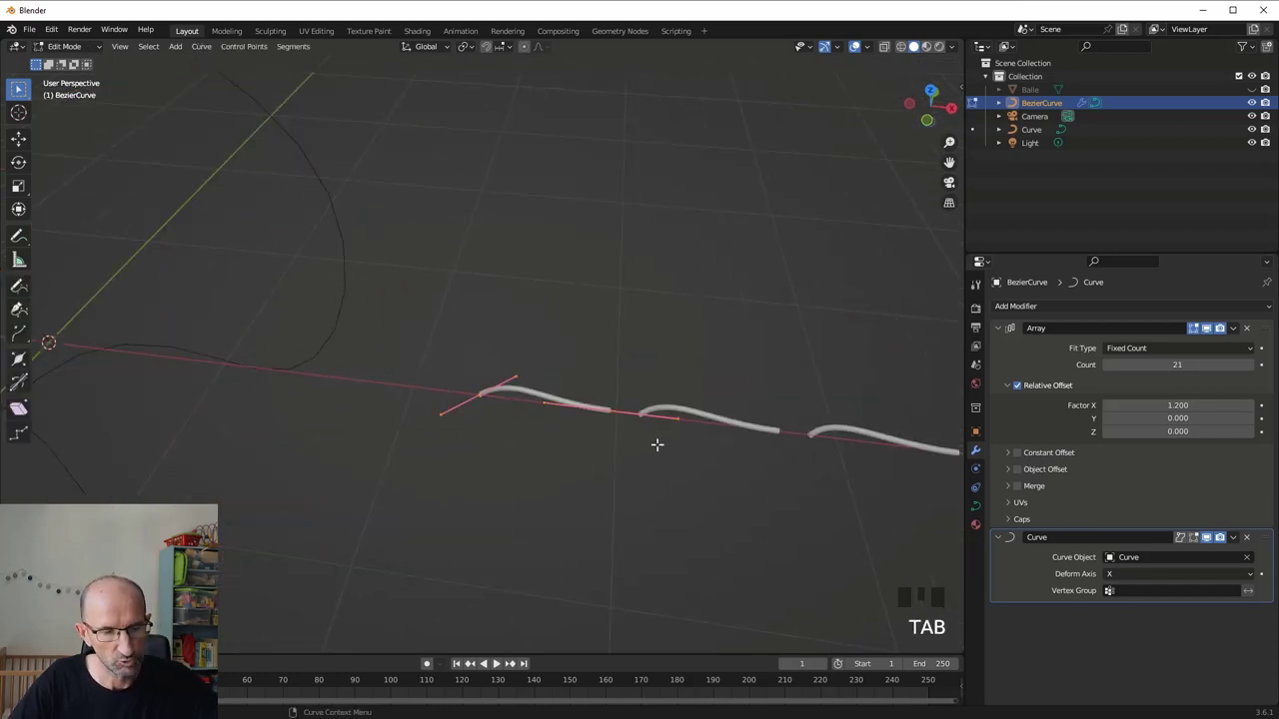
{"action": "key", "text": "a"}
{"action": "key", "text": "a"}
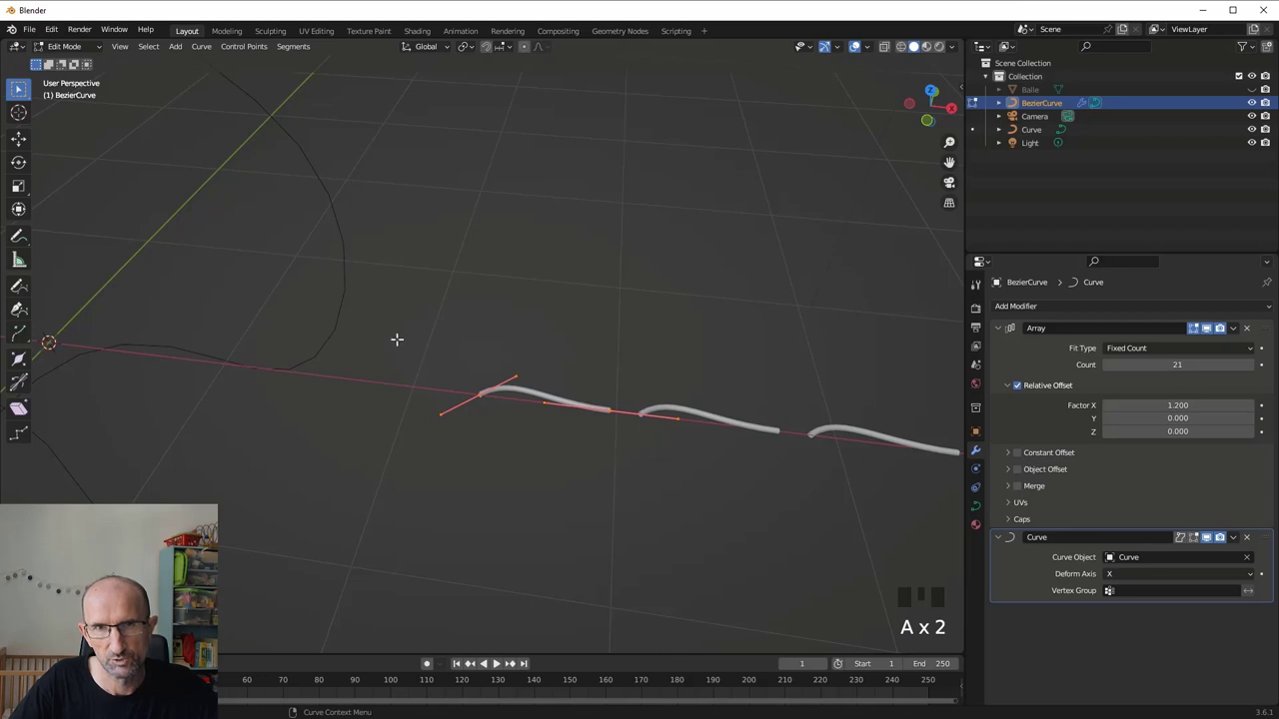
{"action": "key", "text": "s"}
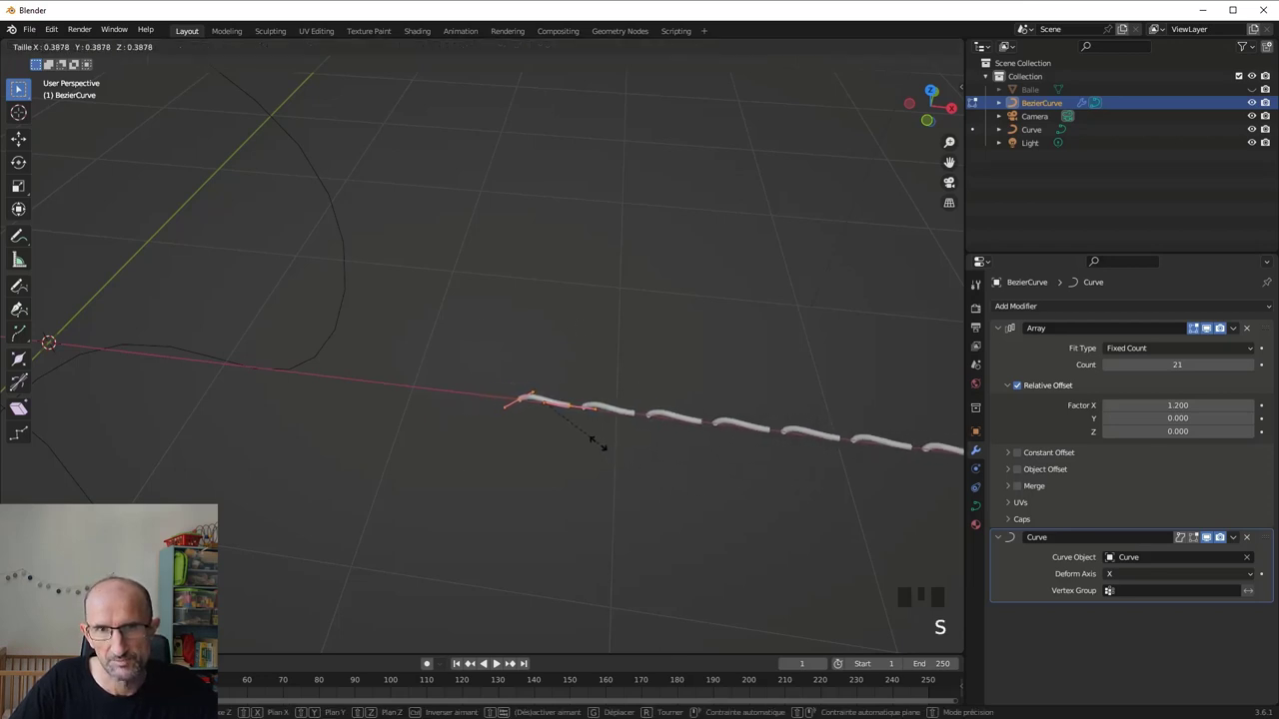
{"action": "scroll", "scroll_direction": "down", "scroll_amount": 3}
{"action": "key", "text": "Tab"}
{"action": "scroll", "scroll_direction": "up", "scroll_amount": 3}
{"action": "scroll", "scroll_direction": "down", "scroll_amount": 3}
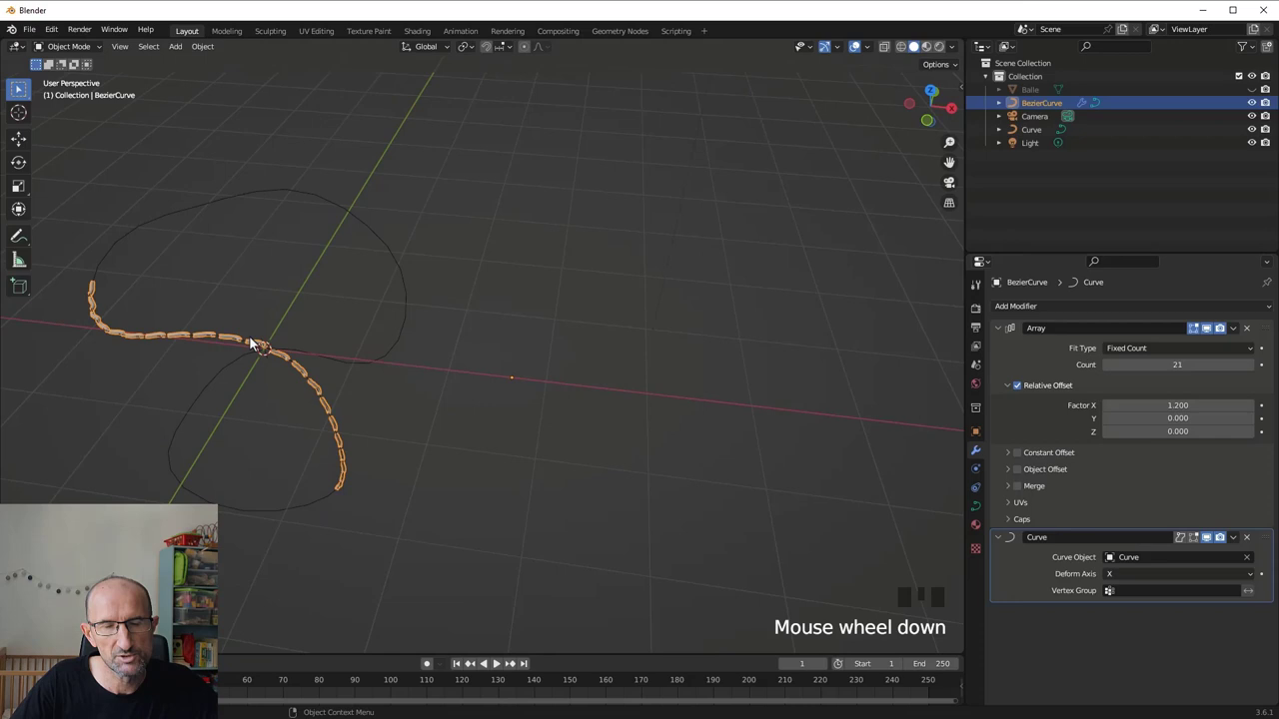
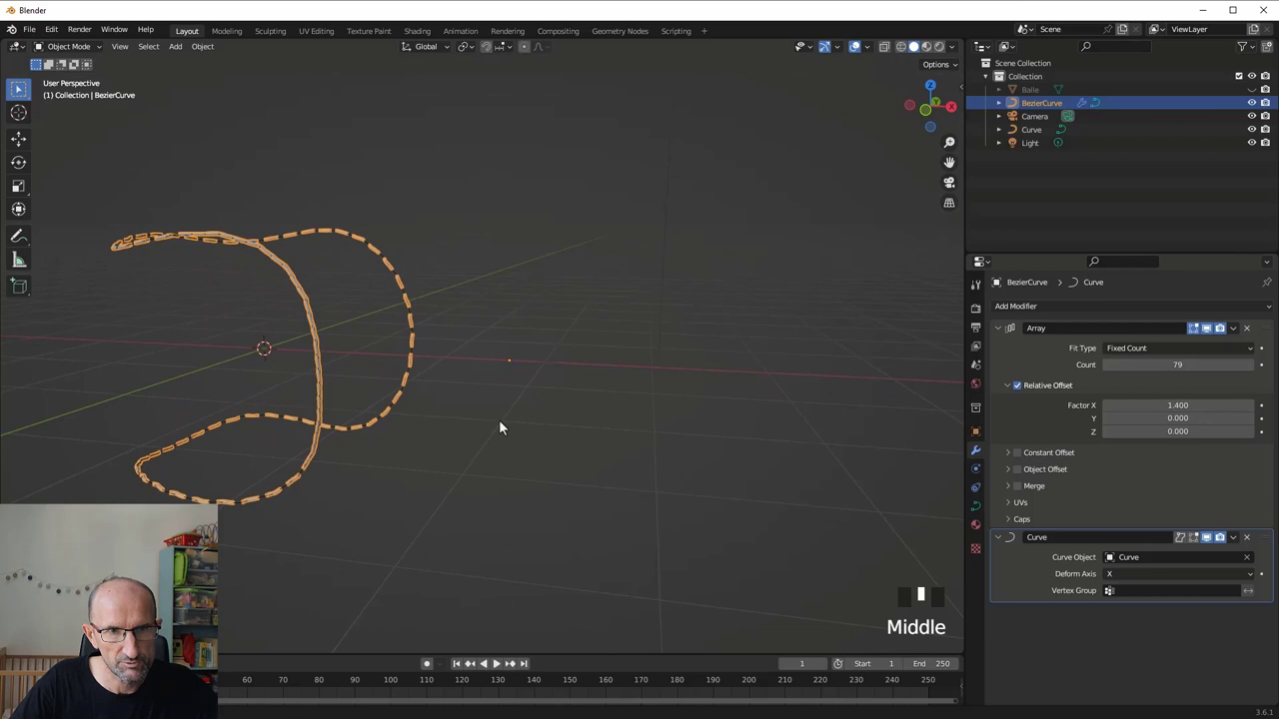
Set the Array modifier to 68 repeats with Relative Offset X 1.5 so dashes fill the seam
{"action": "scroll", "scroll_direction": "up", "scroll_amount": 3}
{"action": "scroll", "scroll_direction": "down", "scroll_amount": 3}
{"action": "left_click_drag", "start_coordinate": [431, 413], "coordinate": [1109, 372]}
{"action": "left_click_drag", "start_coordinate": [1109, 372], "coordinate": [406, 405]}
{"action": "scroll", "scroll_direction": "down", "scroll_amount": 3}
{"action": "left_click_drag", "start_coordinate": [380, 386], "coordinate": [525, 386]}
{"action": "scroll", "scroll_direction": "up", "scroll_amount": 3}
{"action": "scroll", "scroll_direction": "down", "scroll_amount": 3}
{"action": "left_click_drag", "start_coordinate": [523, 403], "coordinate": [522, 376]}
Recheck count and spacing around the seam, then edit the stitch piece from top orthographic view
{"action": "key", "text": "Tab"}
{"action": "middle_click", "coordinate": [526, 381]}
{"action": "scroll", "scroll_direction": "up", "scroll_amount": 3}
{"action": "left_click_drag", "start_coordinate": [516, 333], "coordinate": [580, 410]}
{"action": "scroll", "scroll_direction": "down", "scroll_amount": 3}
{"action": "scroll", "scroll_direction": "up", "scroll_amount": 3}
{"action": "left_click_drag", "start_coordinate": [584, 353], "coordinate": [424, 325]}
{"action": "left_click_drag", "start_coordinate": [424, 325], "coordinate": [468, 389]}
{"action": "key", "text": "KP_7"}
{"action": "left_click_drag", "start_coordinate": [410, 304], "coordinate": [603, 399]}
Rotate the end handle flat to straighten the piece and subdivide its segment with 2 cuts
{"action": "key", "text": "r"}
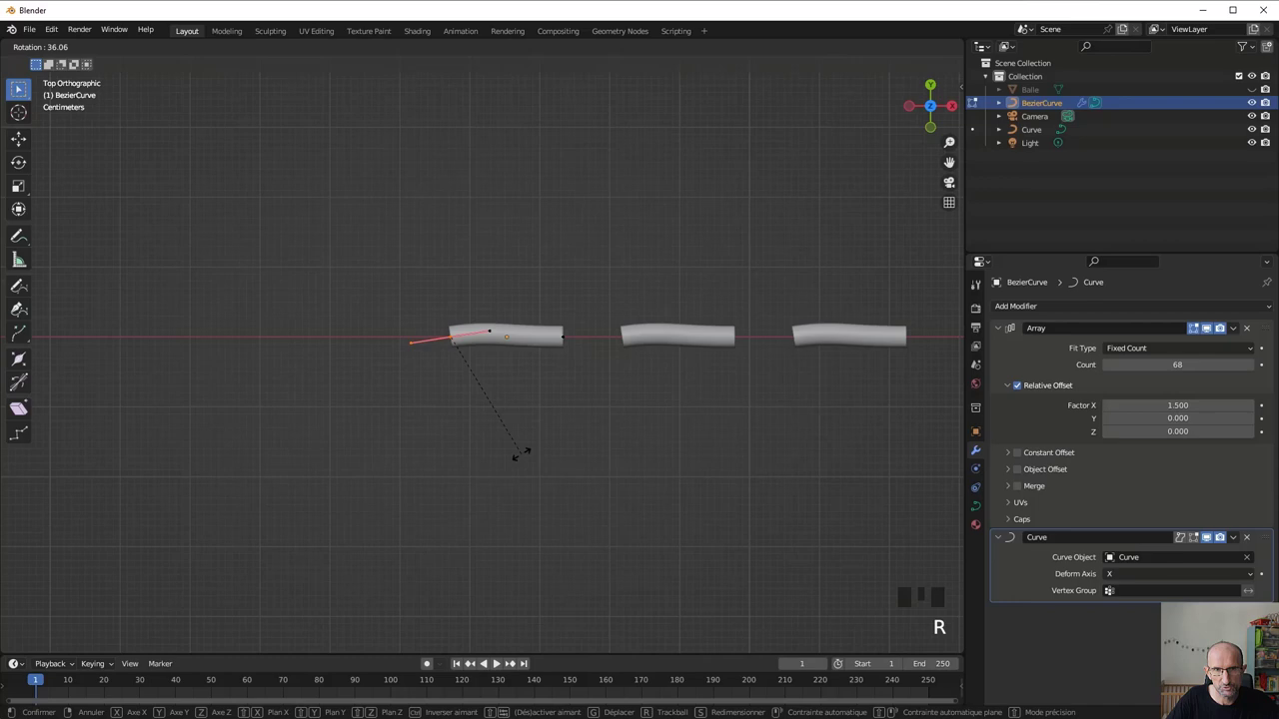
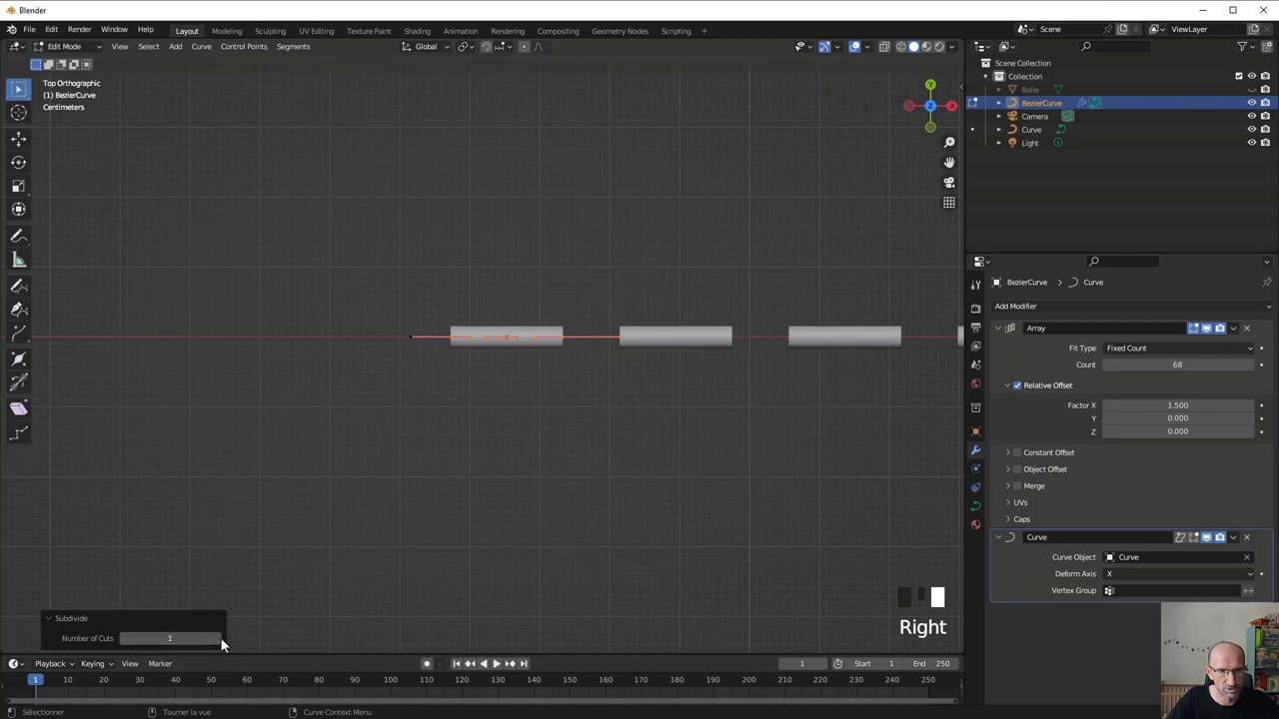
{"action": "left_click", "coordinate": [220, 642]}
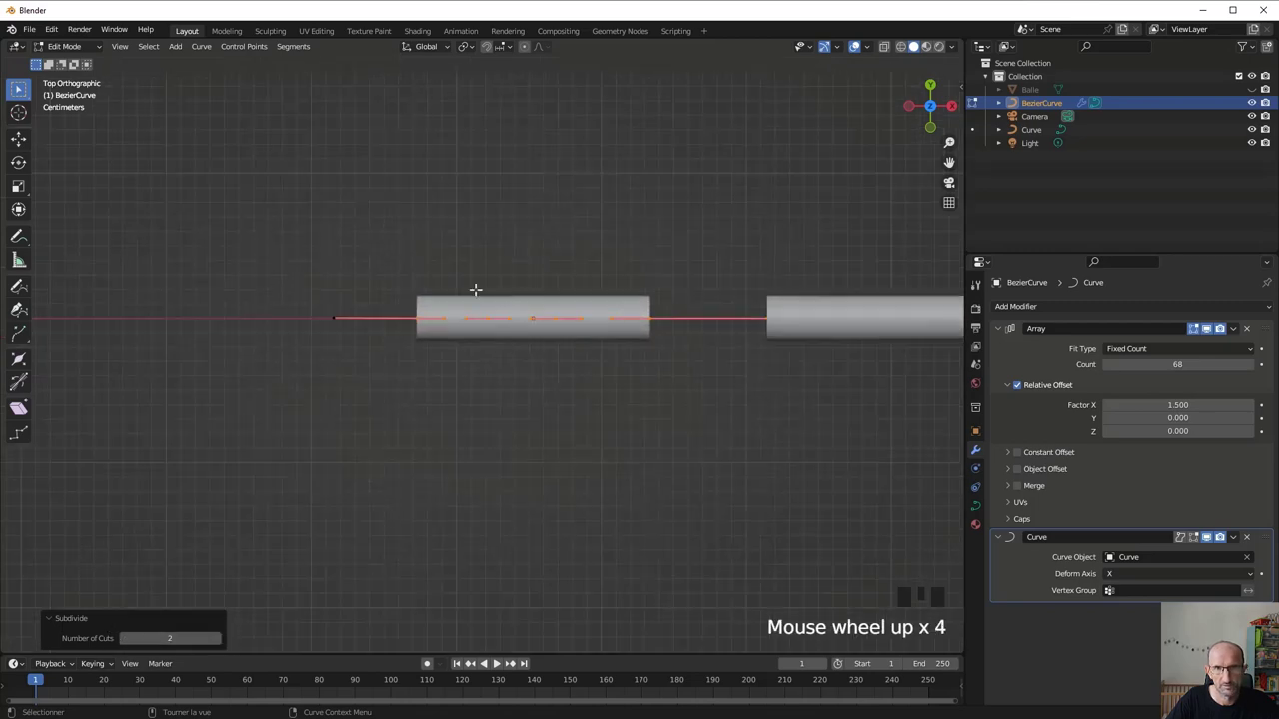
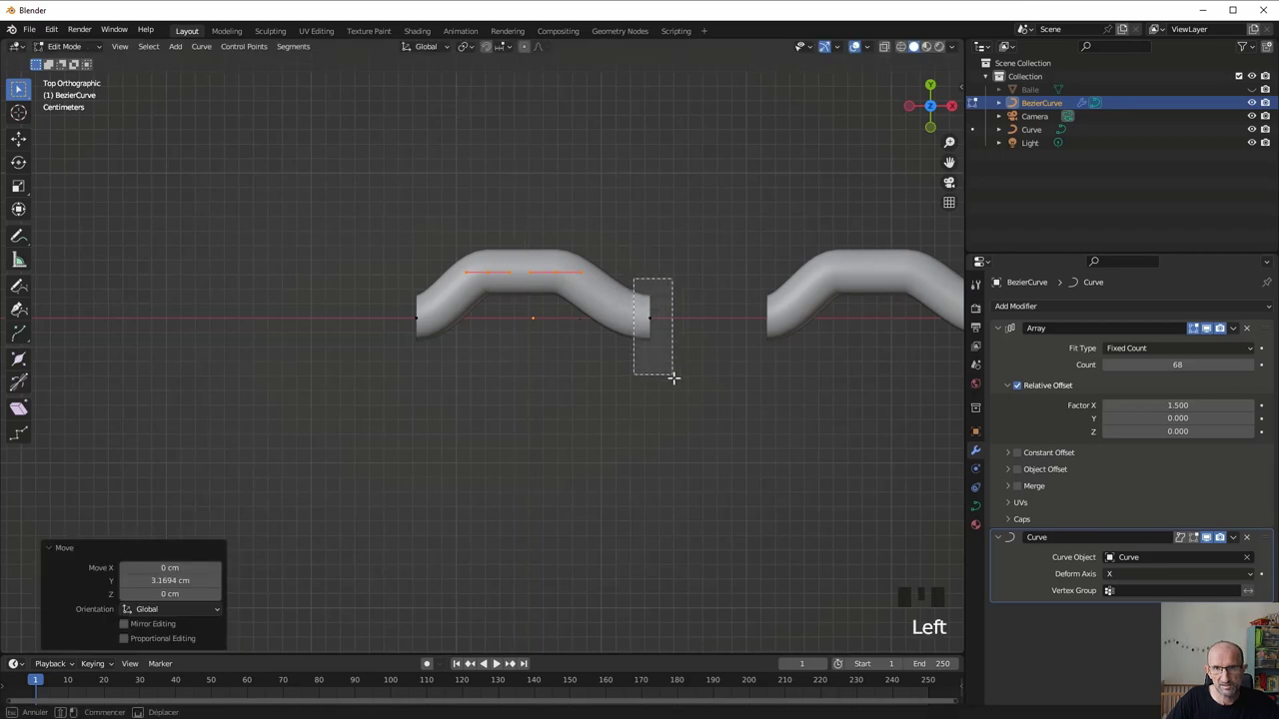
Round the arch with the end points and extrude both ends downward into staple legs
{"action": "key", "text": "r"}
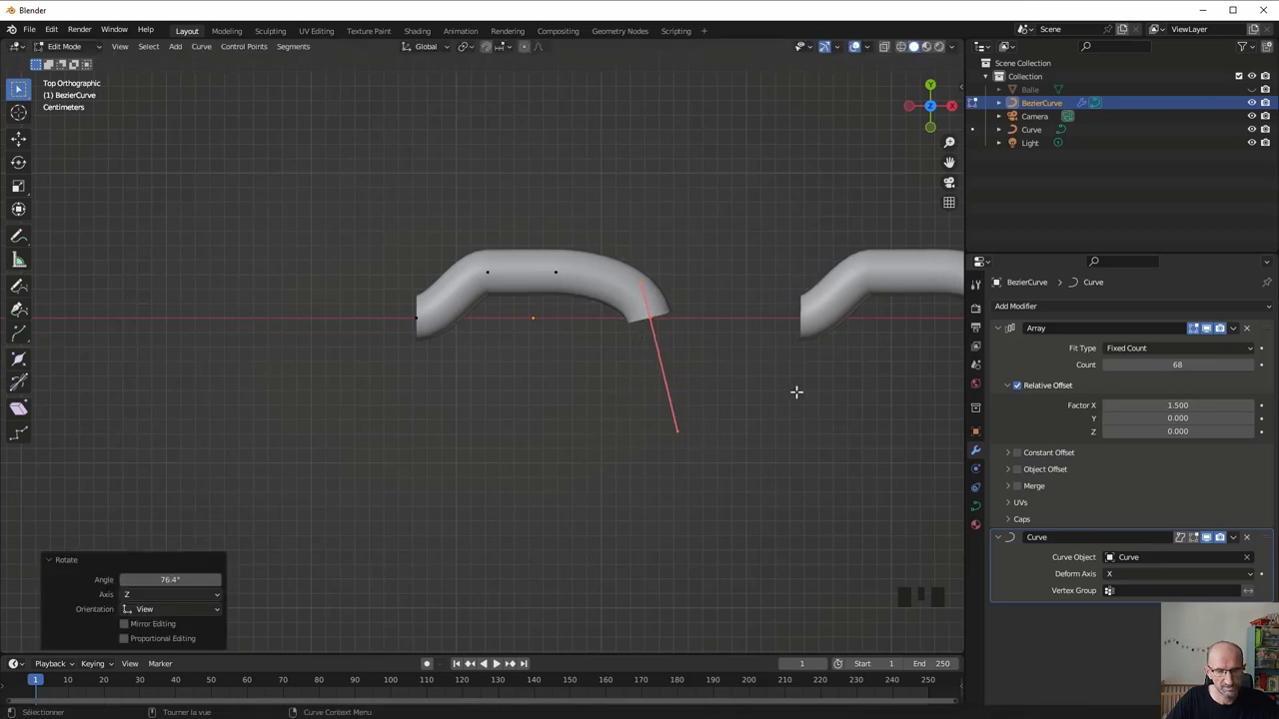
{"action": "key", "text": "g"}
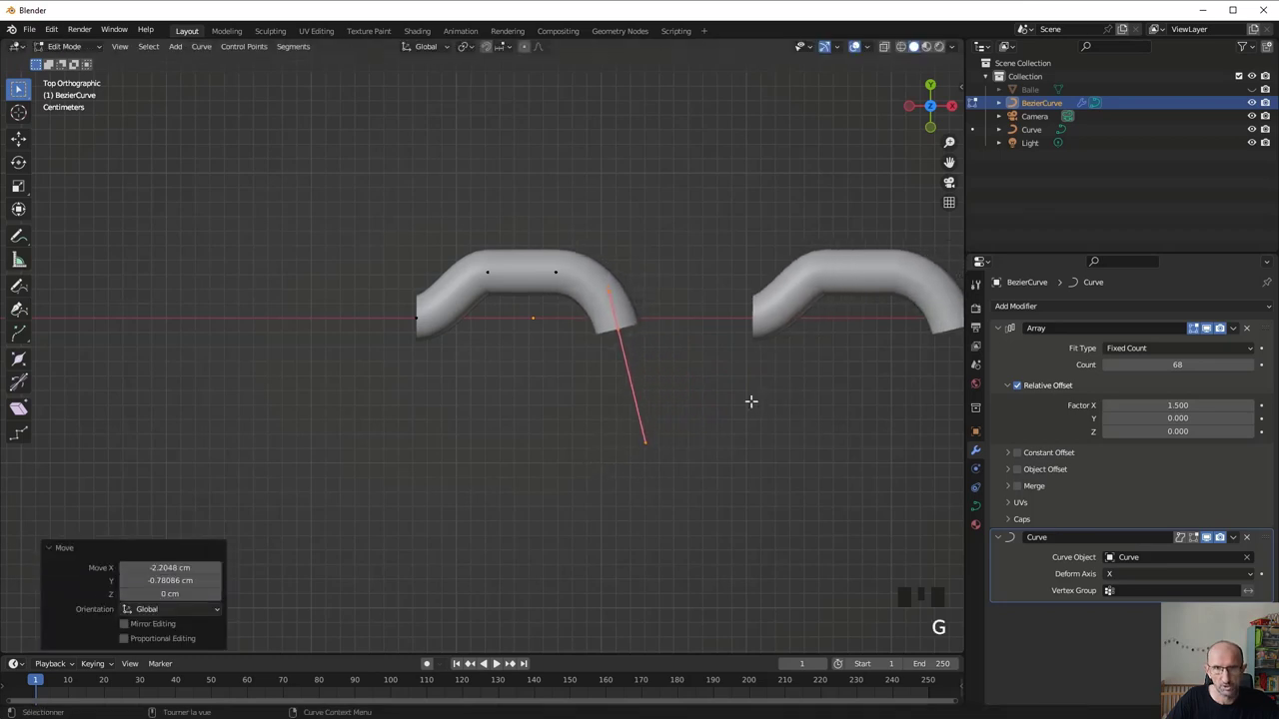
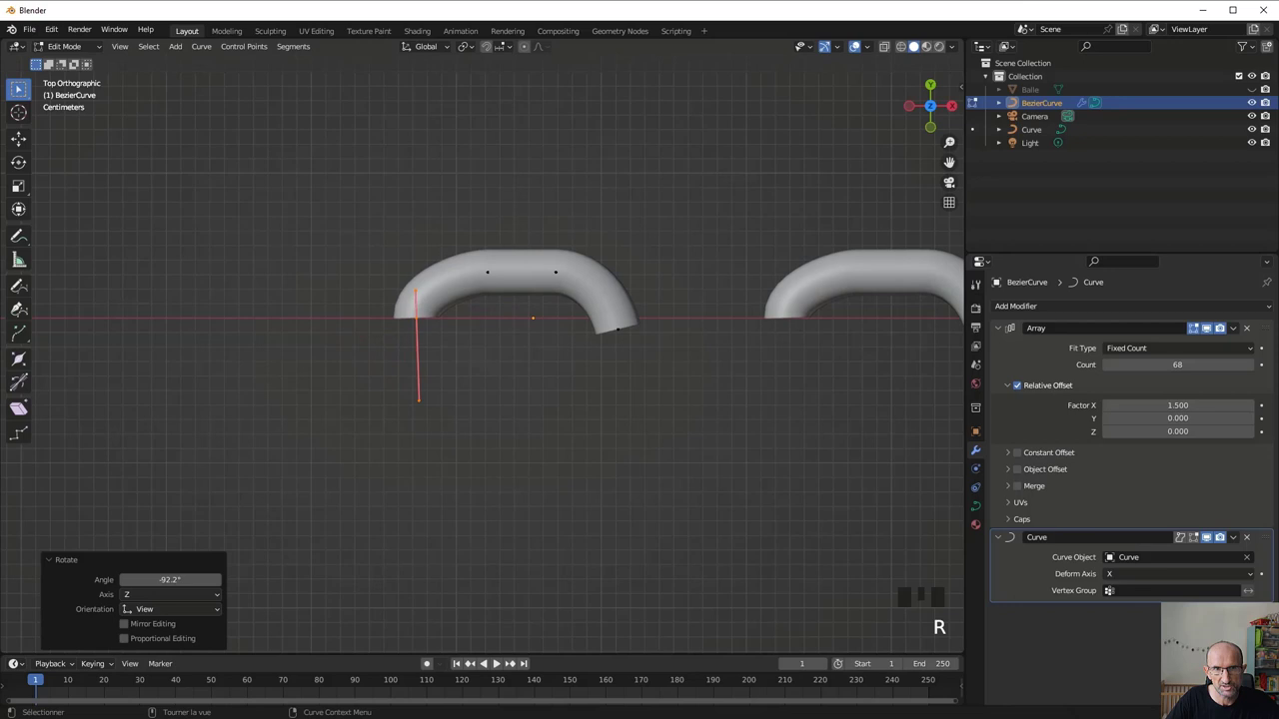
{"action": "key", "text": "g"}
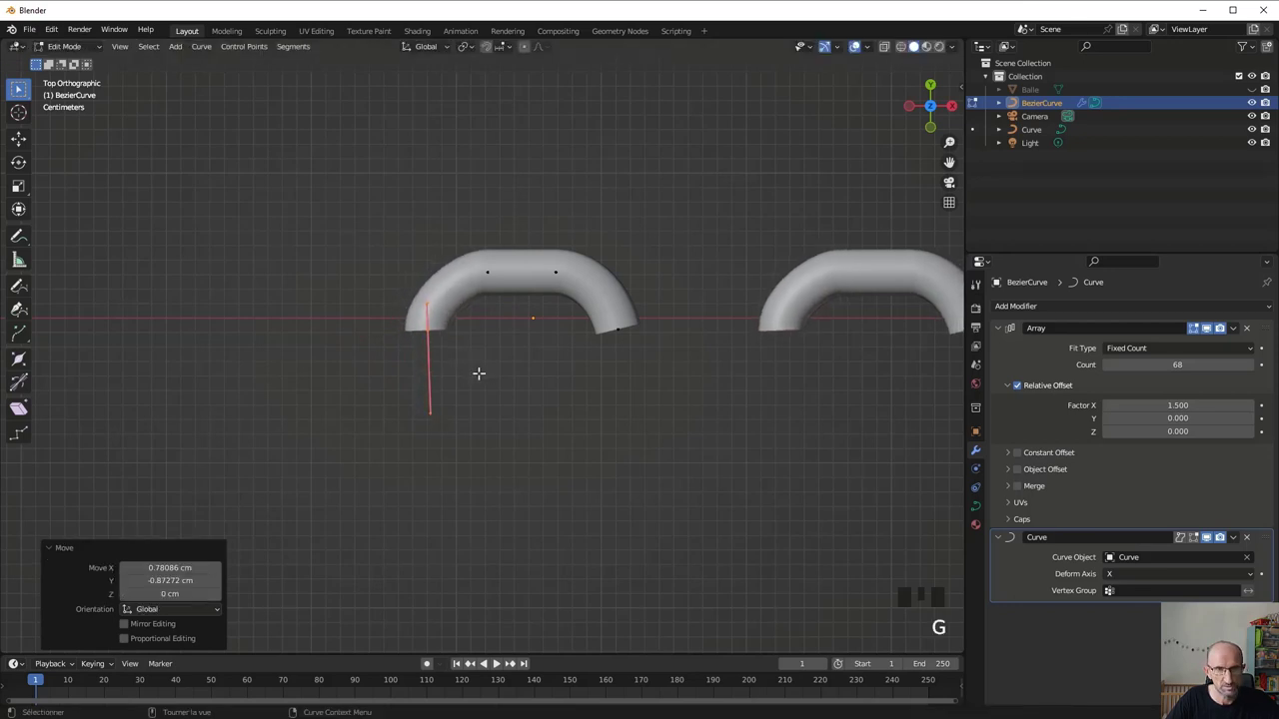
{"action": "key", "text": "e"}
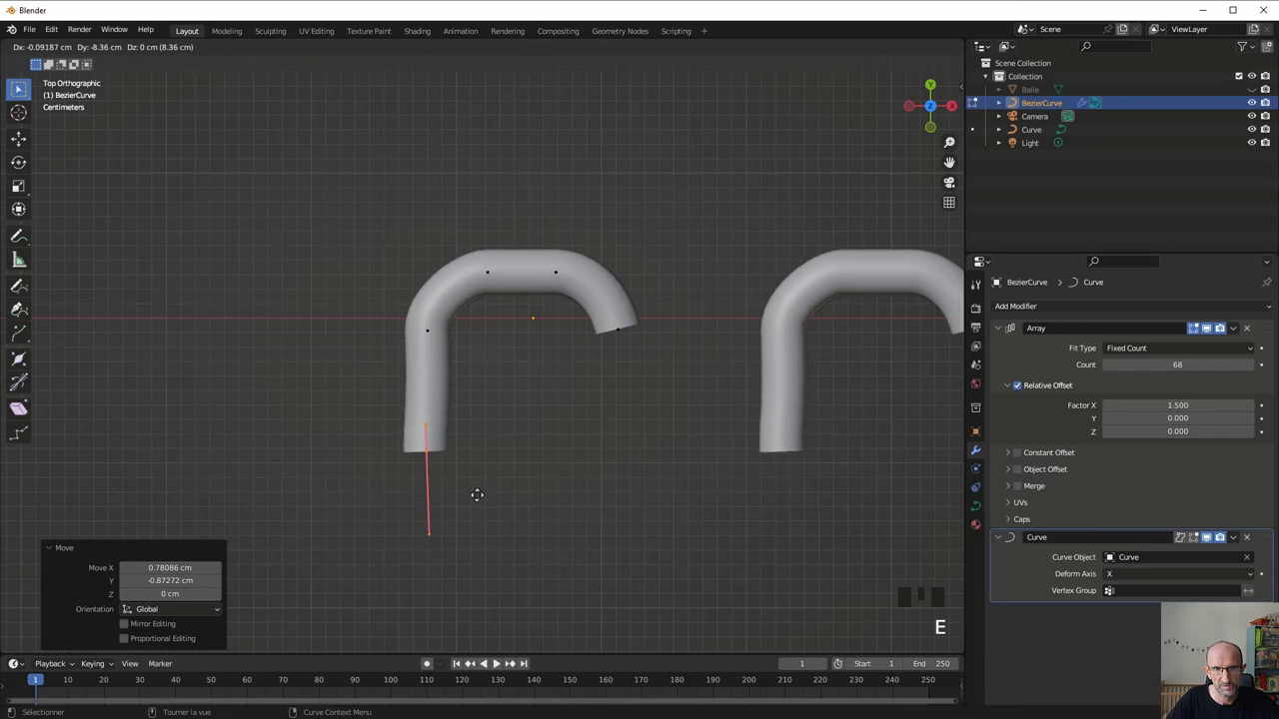
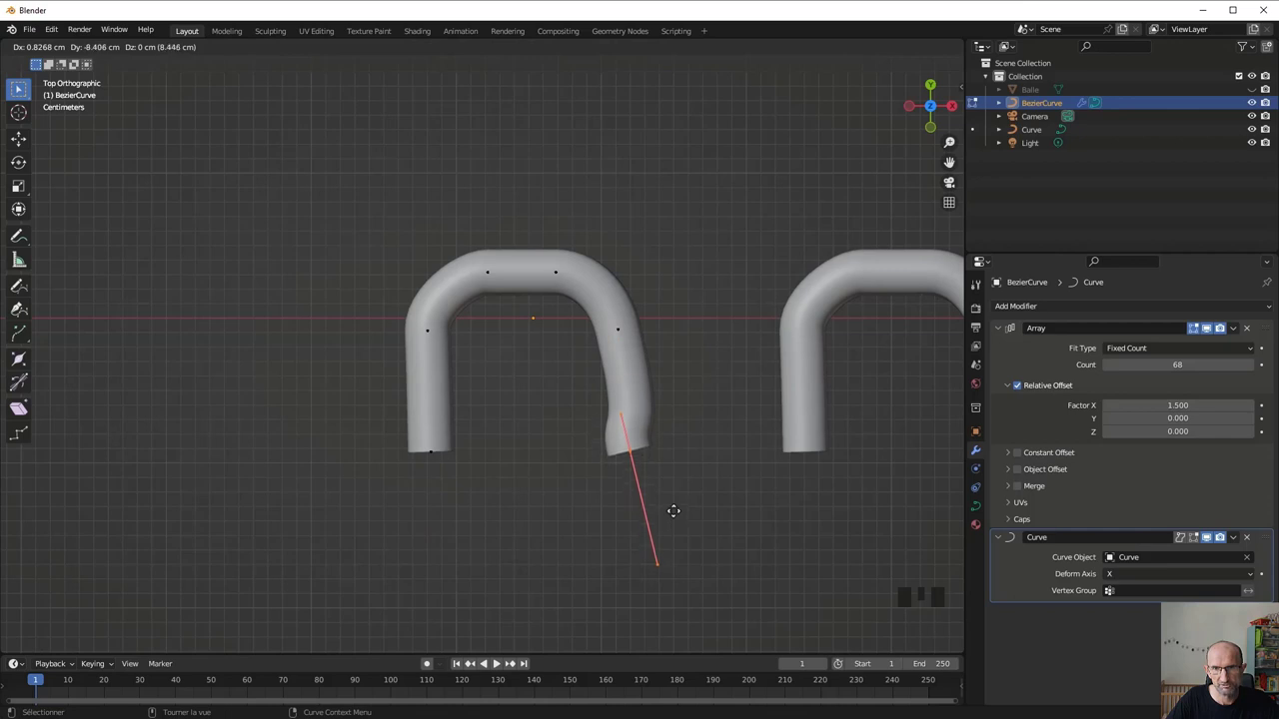
{"action": "key", "text": "r"}
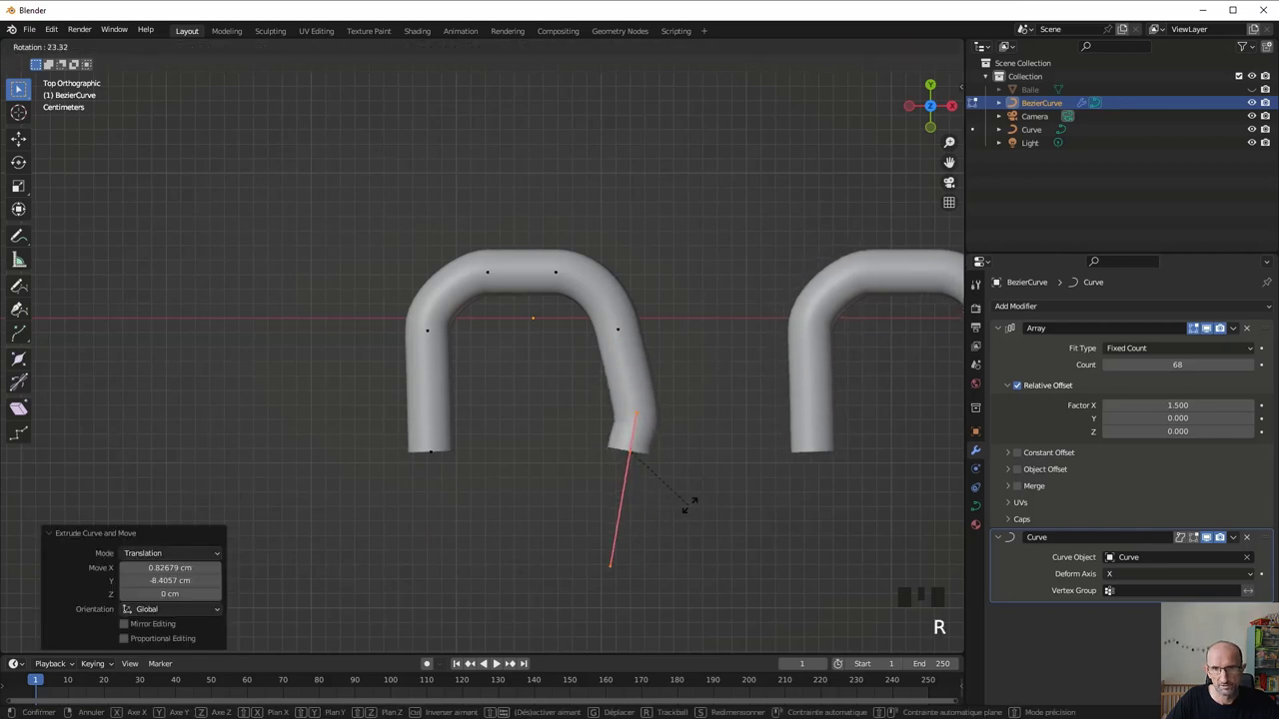
{"action": "key", "text": "g"}
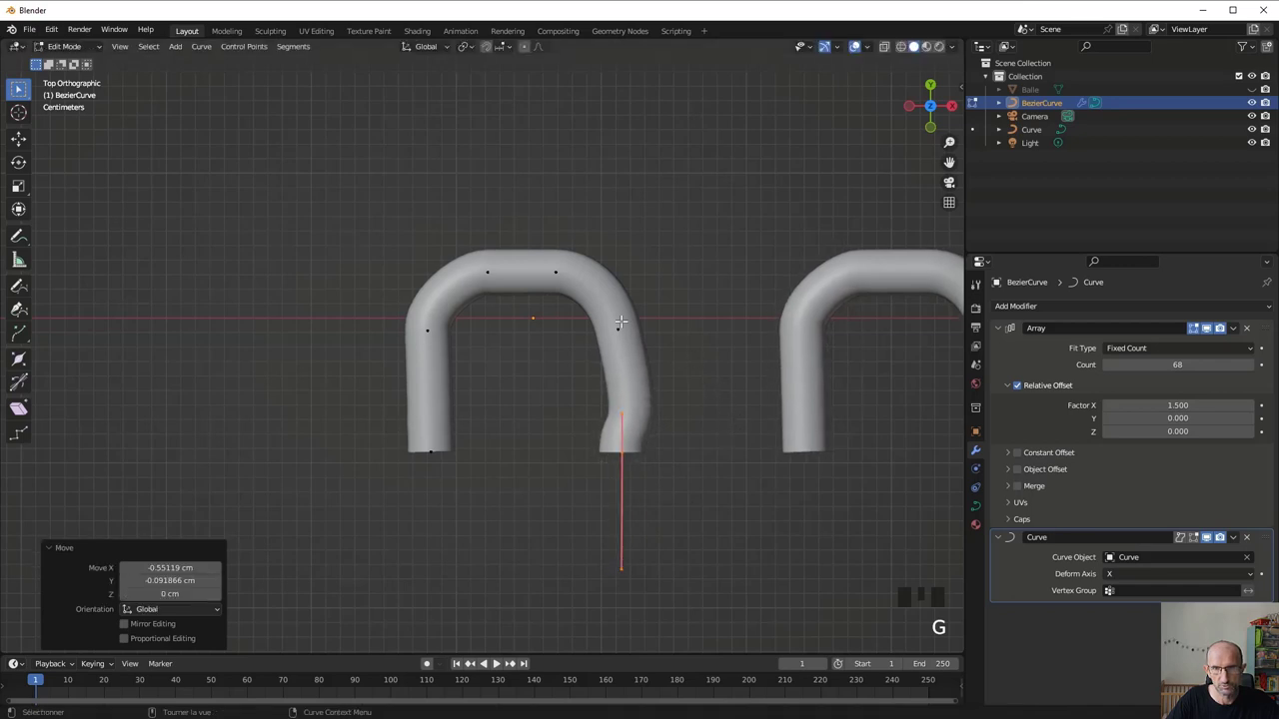
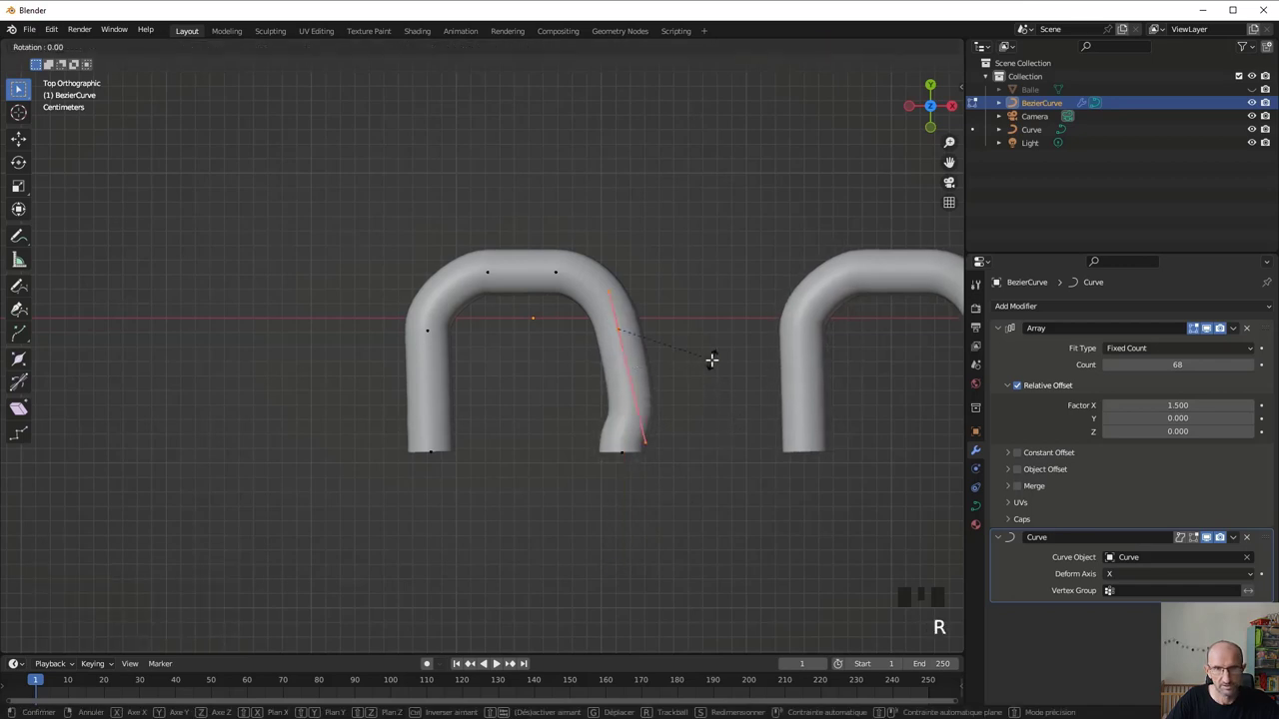
Inspect the arrayed staples from front view and rotate the stitch piece 68.5° about Y
{"action": "scroll", "scroll_direction": "down", "scroll_amount": 3}
{"action": "middle_click", "coordinate": [615, 331]}
{"action": "scroll", "scroll_direction": "down", "scroll_amount": 3}
{"action": "scroll", "scroll_direction": "down", "scroll_amount": 3}
{"action": "left_click_drag", "start_coordinate": [450, 427], "coordinate": [591, 415]}
{"action": "key", "text": "Tab"}
{"action": "left_click_drag", "start_coordinate": [619, 408], "coordinate": [571, 381]}
{"action": "scroll", "scroll_direction": "down", "scroll_amount": 3}
{"action": "left_click_drag", "start_coordinate": [563, 416], "coordinate": [598, 407]}
{"action": "key", "text": "KP_1"}
{"action": "scroll", "scroll_direction": "up", "scroll_amount": 3}
{"action": "left_click_drag", "start_coordinate": [567, 394], "coordinate": [481, 389]}
{"action": "scroll", "scroll_direction": "down", "scroll_amount": 3}
{"action": "scroll", "scroll_direction": "up", "scroll_amount": 3}
{"action": "scroll", "scroll_direction": "down", "scroll_amount": 3}
{"action": "key", "text": "r"}
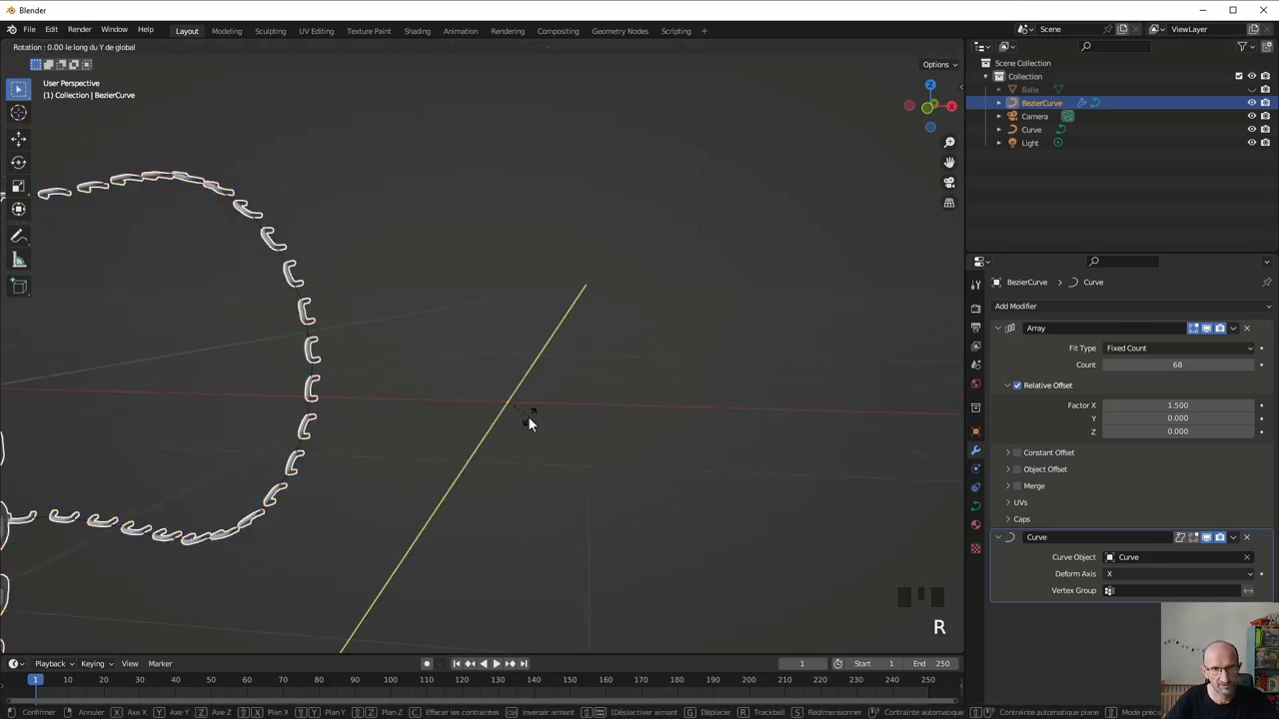
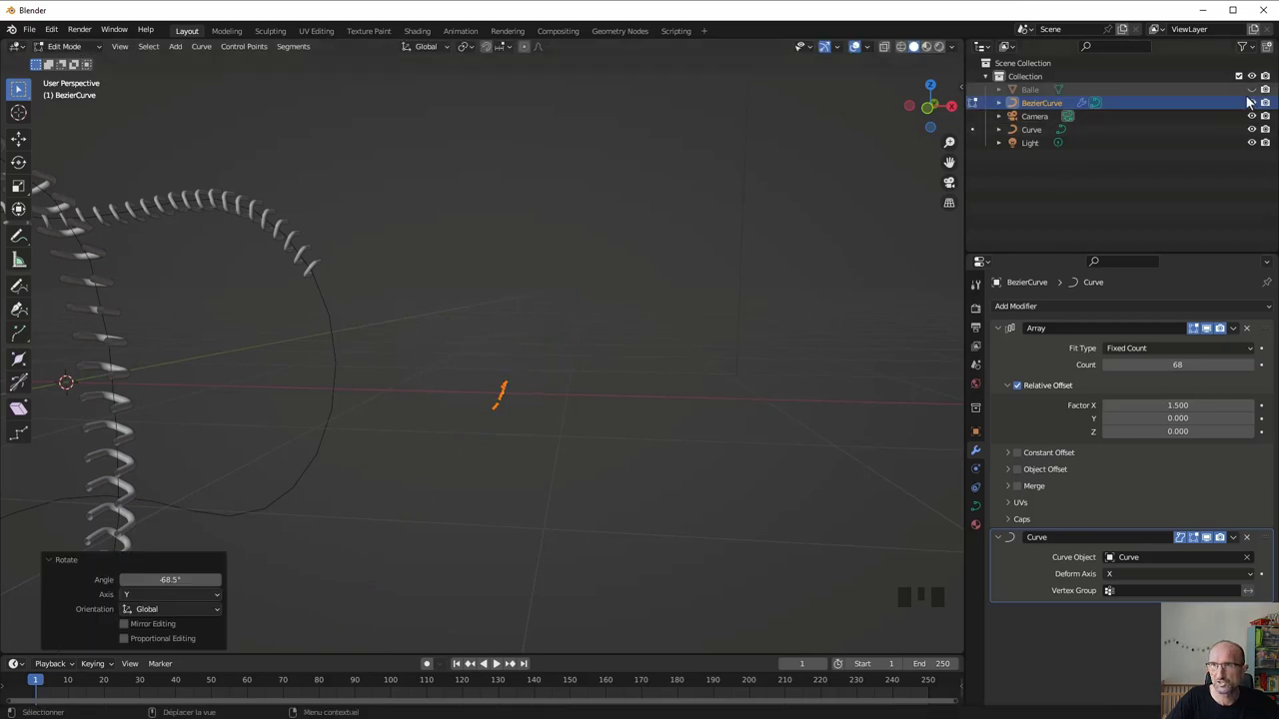
Toggle the ball Balle's visibility to compare the stitches and begin rotating the piece about X
{"action": "left_click", "coordinate": [1255, 96]}
{"action": "scroll", "scroll_direction": "down", "scroll_amount": 3}
{"action": "scroll", "scroll_direction": "up", "scroll_amount": 3}
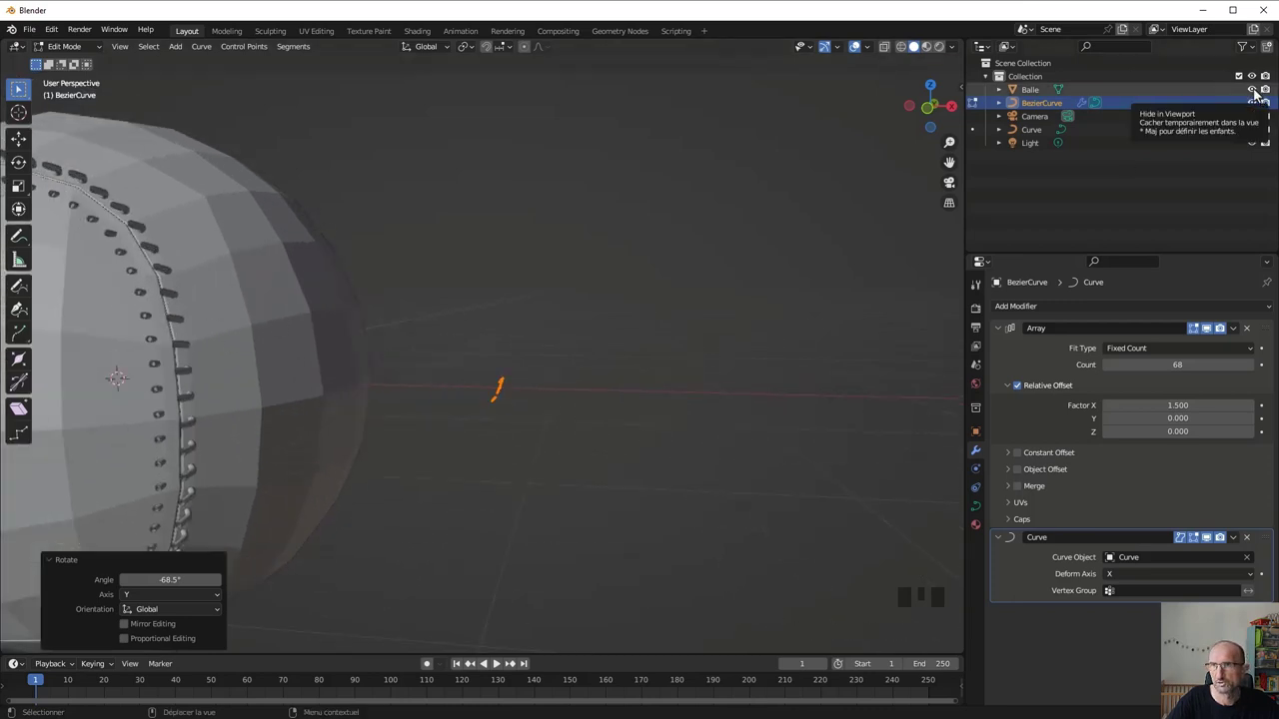
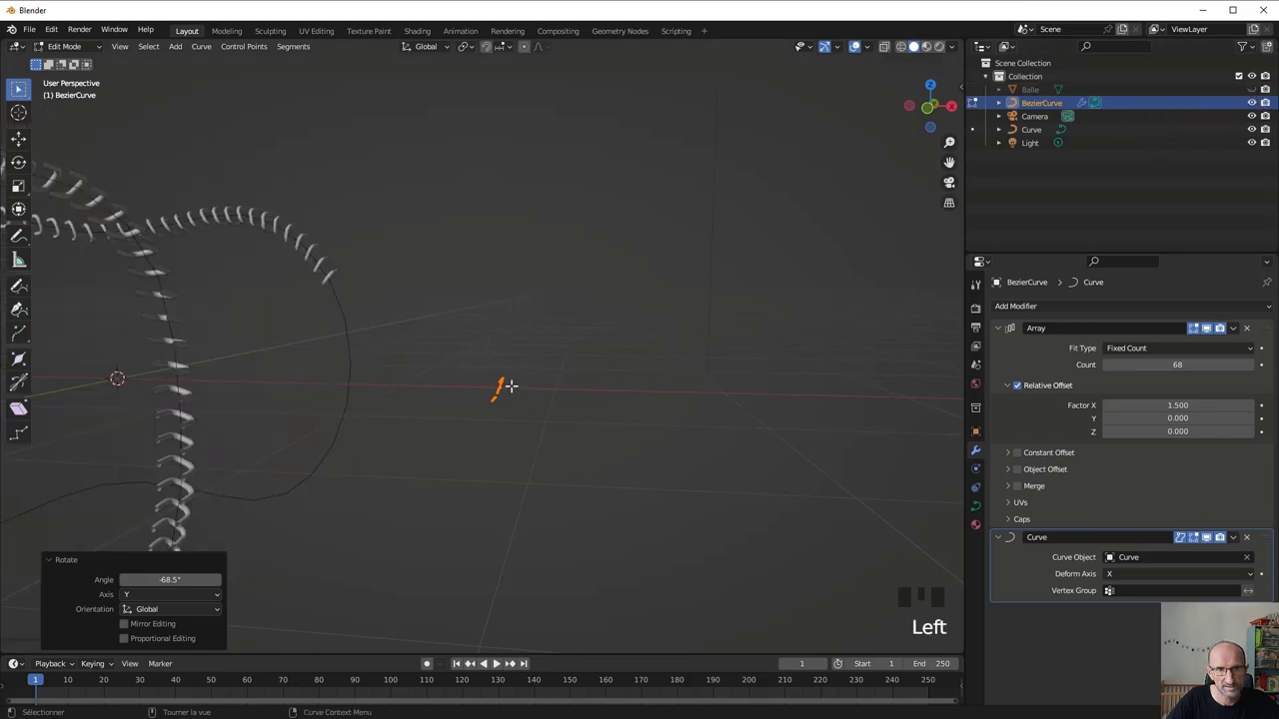
{"action": "key", "text": "r"}
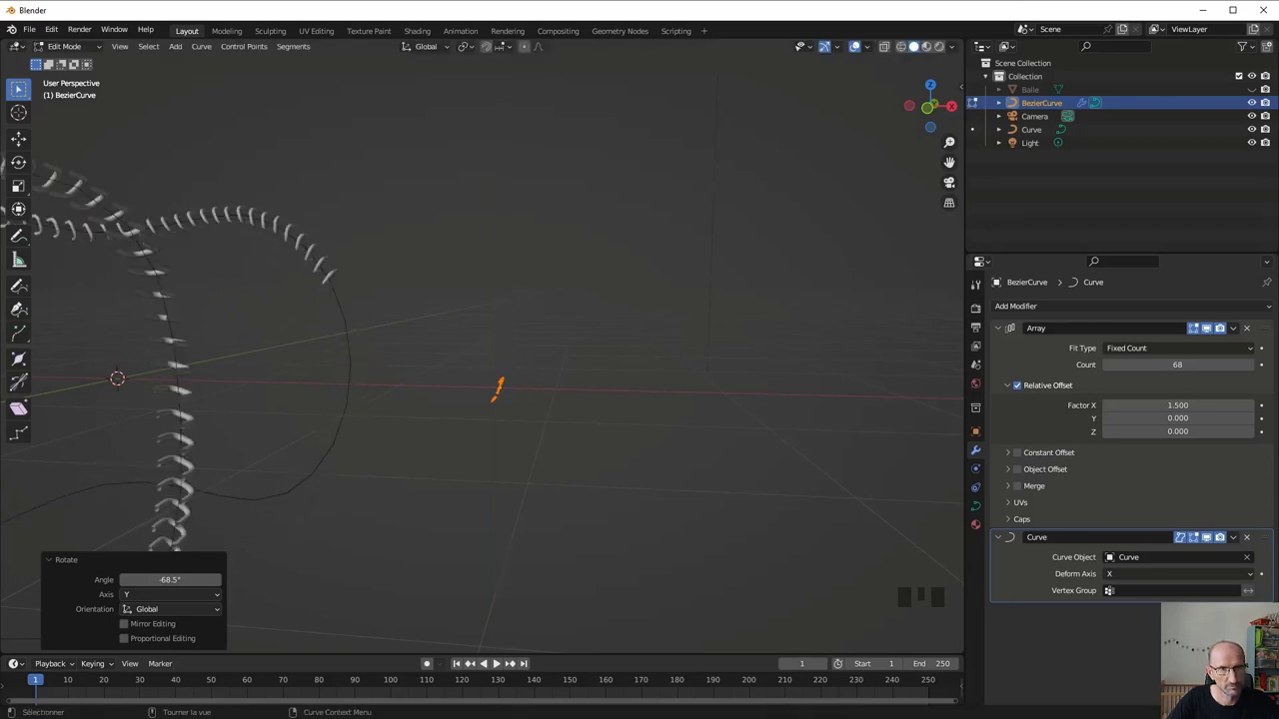
{"action": "scroll", "scroll_direction": "up", "scroll_amount": 3}
{"action": "scroll", "scroll_direction": "down", "scroll_amount": 3}
{"action": "key", "text": "r"}
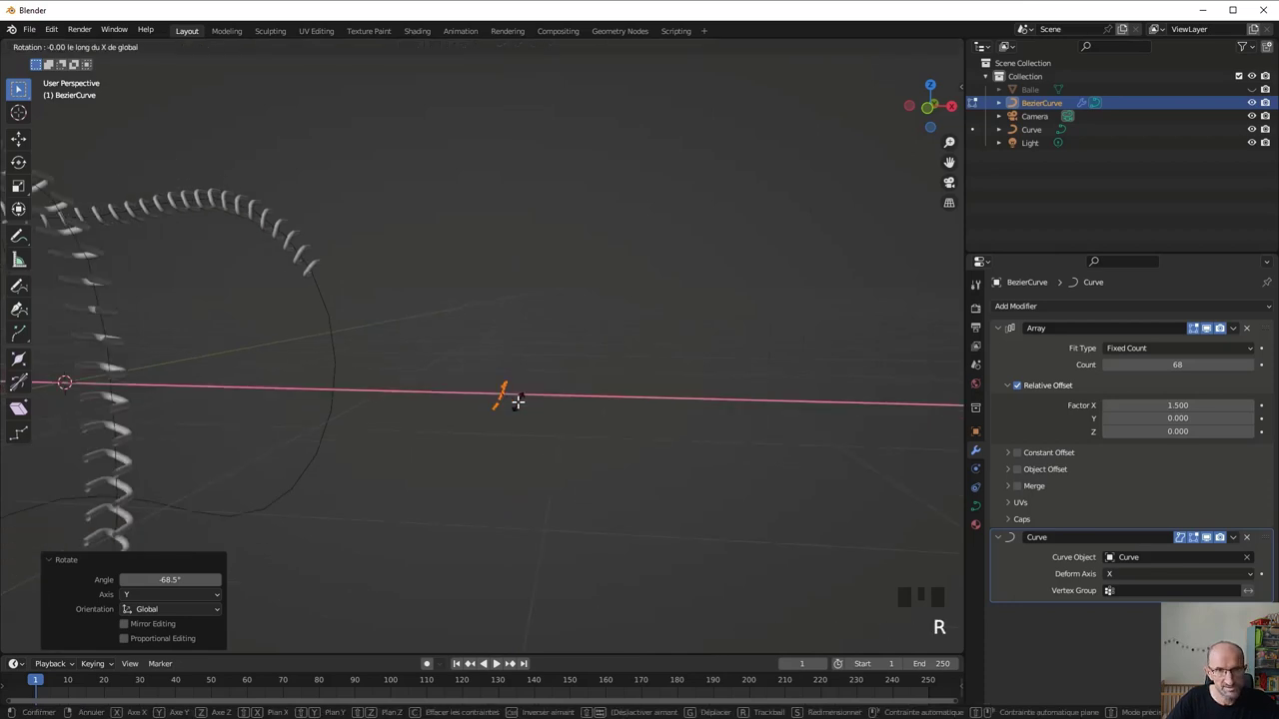
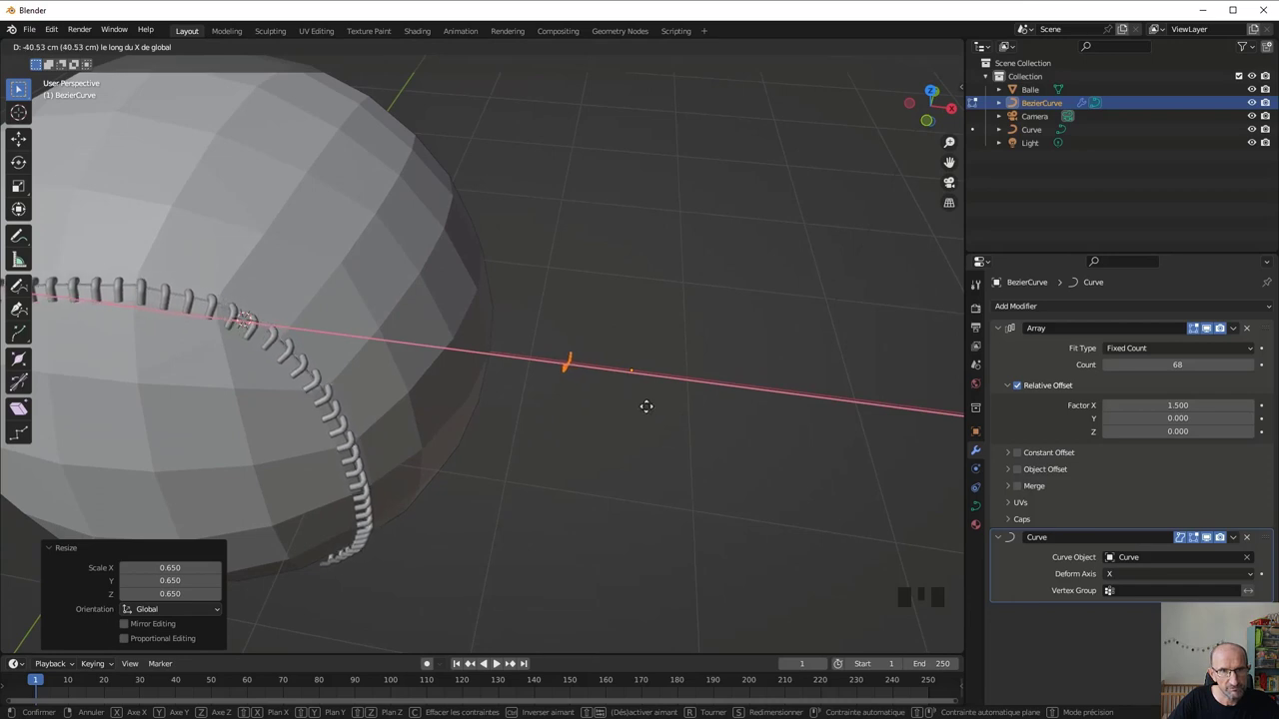
Shift the 0.65-scaled stitch along Y, rotate it −78° about X, and start moving it along X
{"action": "key", "text": "g"}
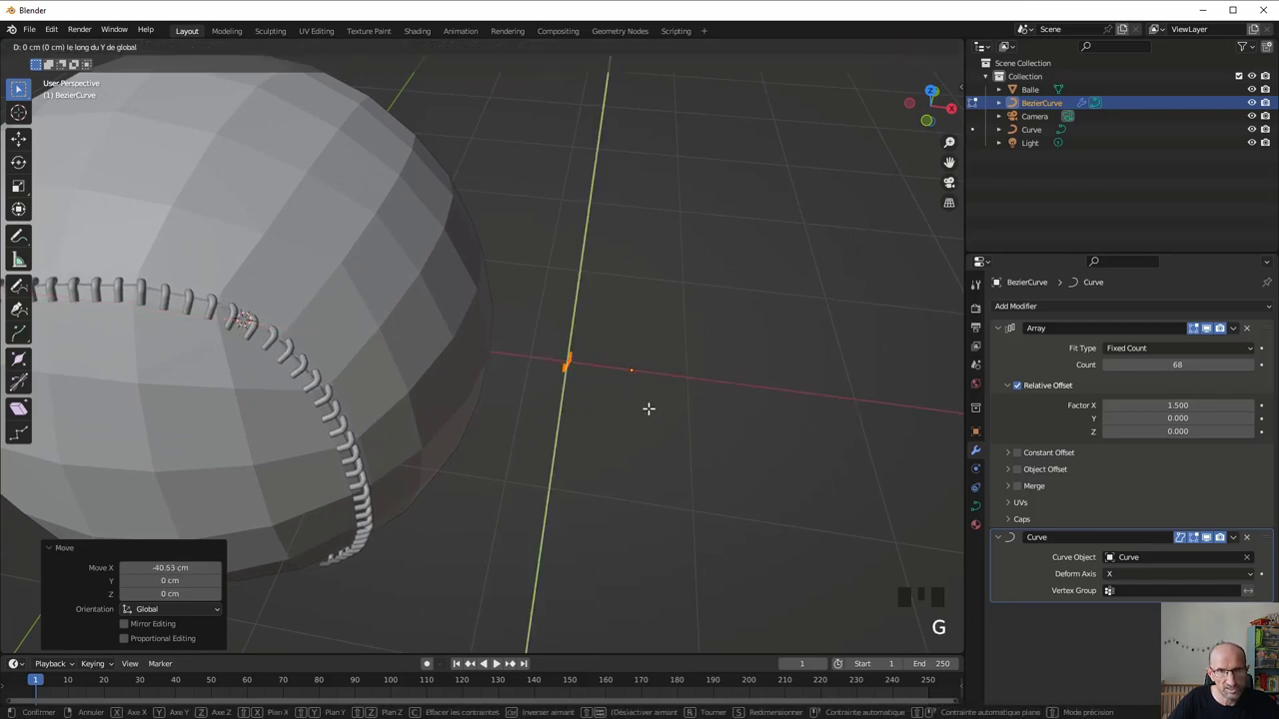
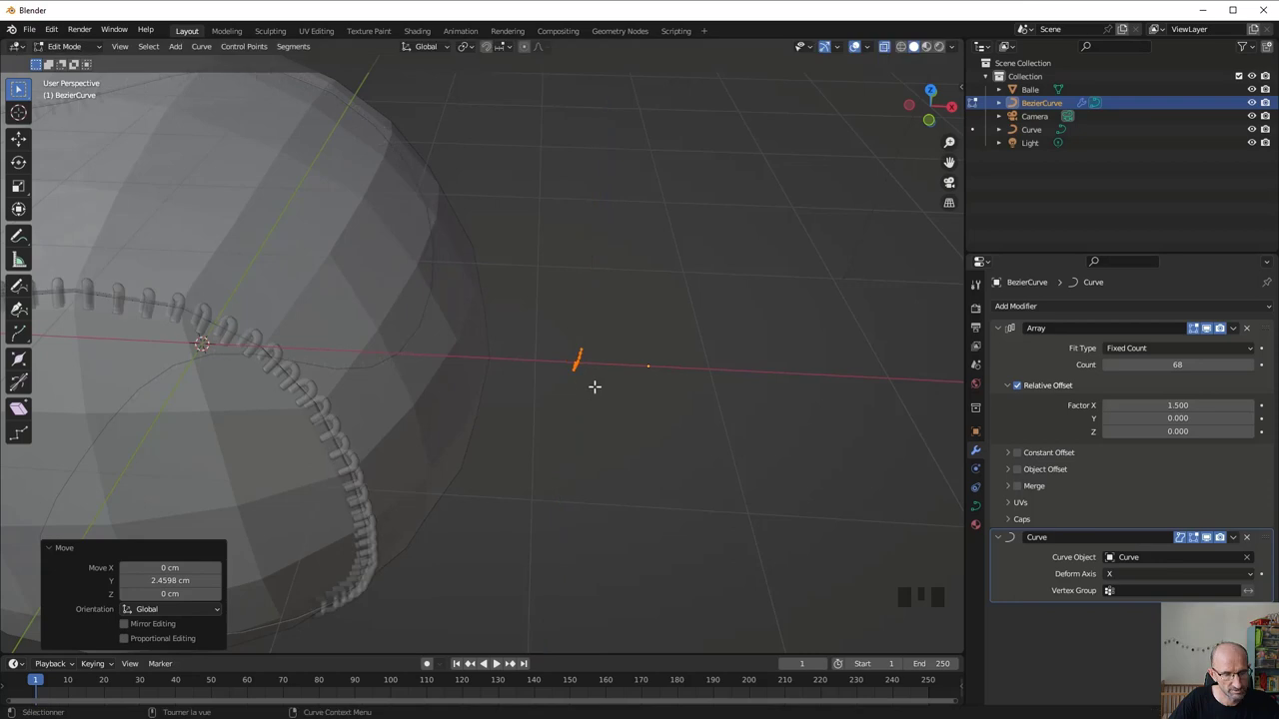
{"action": "key", "text": "r"}
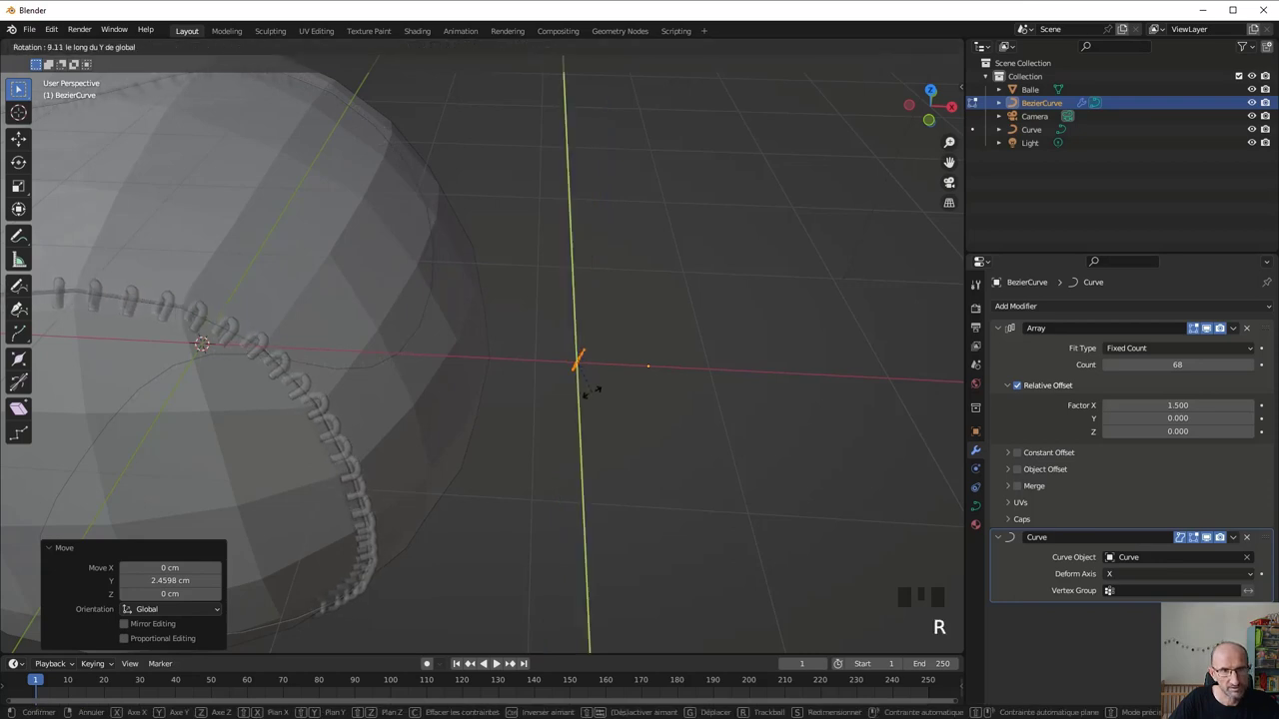
{"action": "key", "text": "r"}
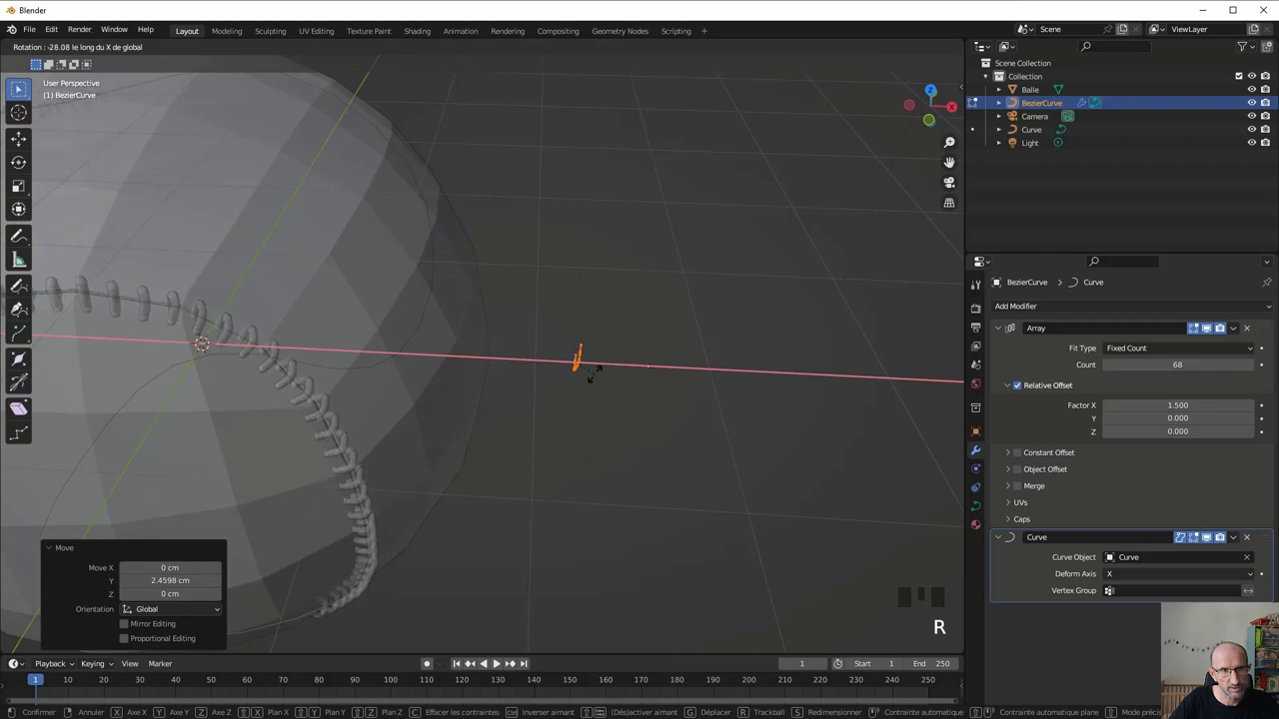
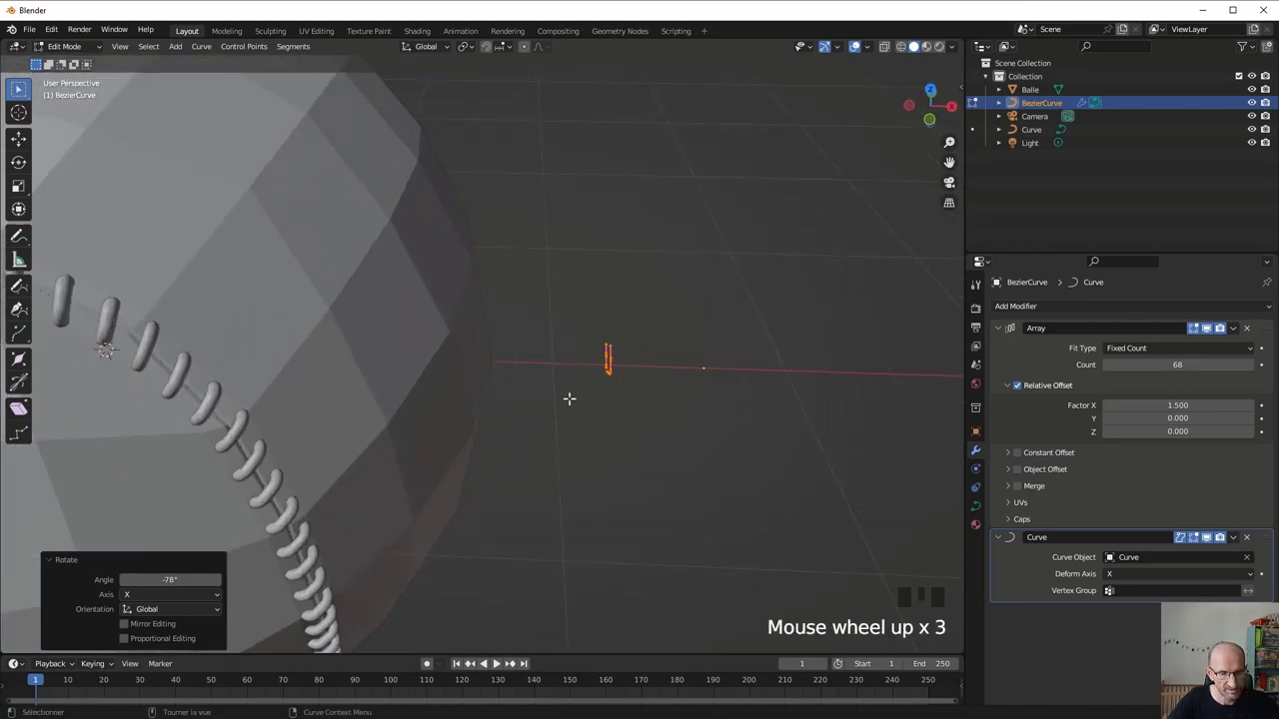
{"action": "key", "text": "g"}
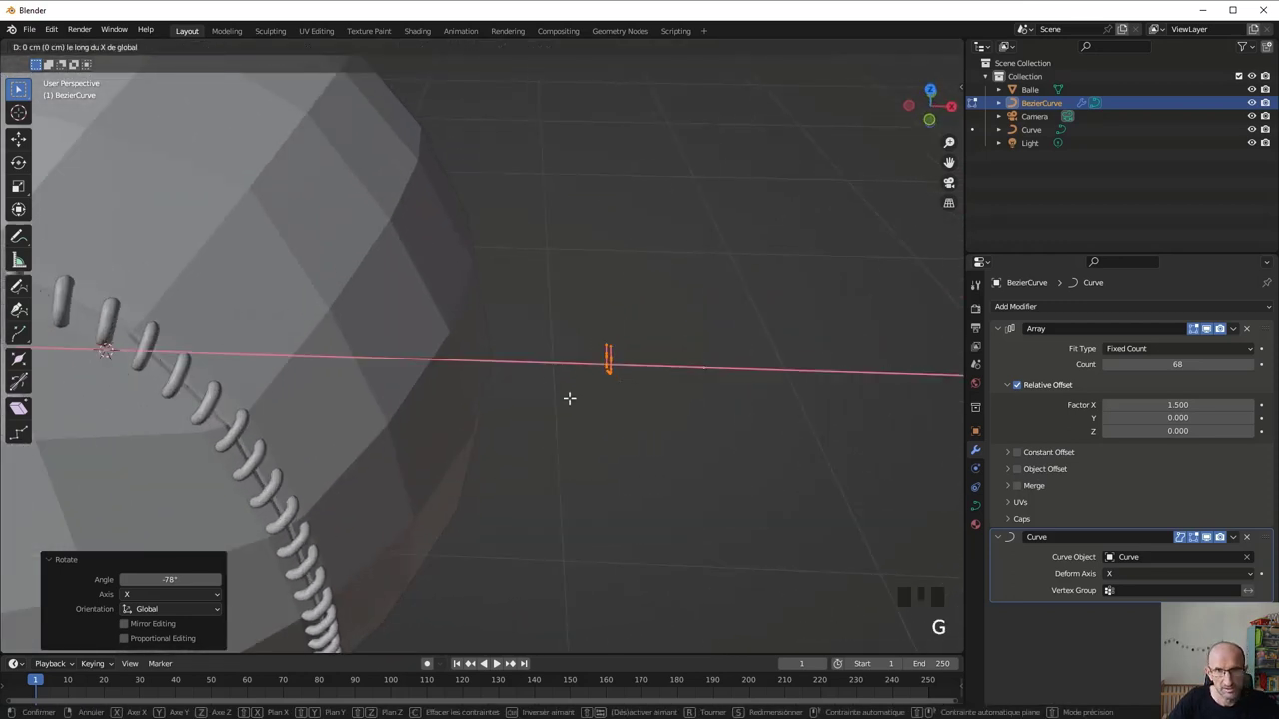
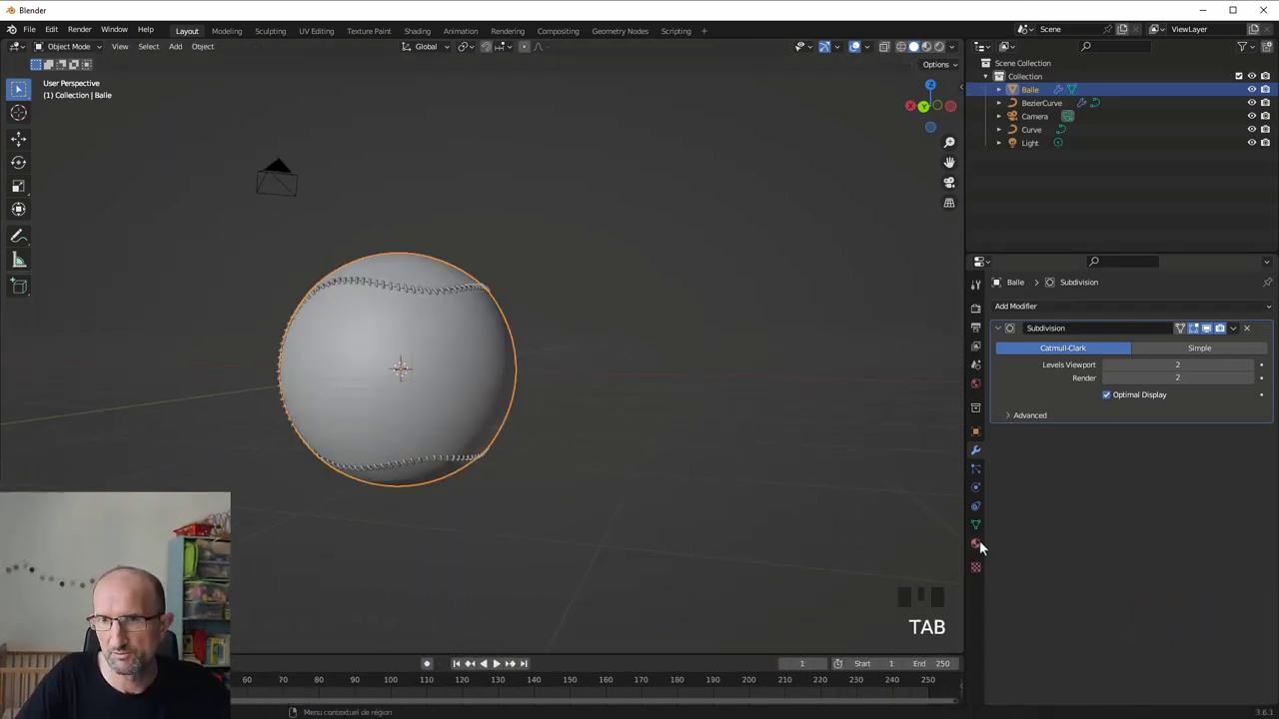
Show Balle's Material Properties with its Principled BSDF settings after the level-2 Subdivision
{"action": "left_click", "coordinate": [981, 549]}
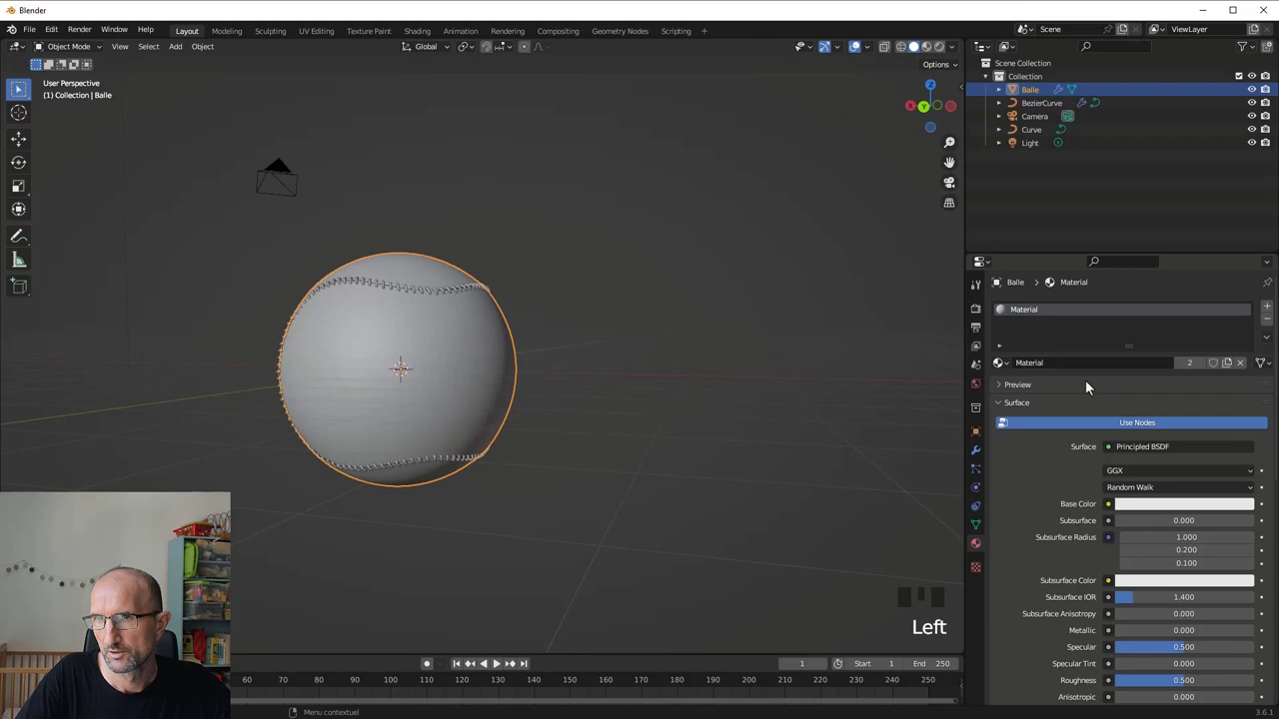
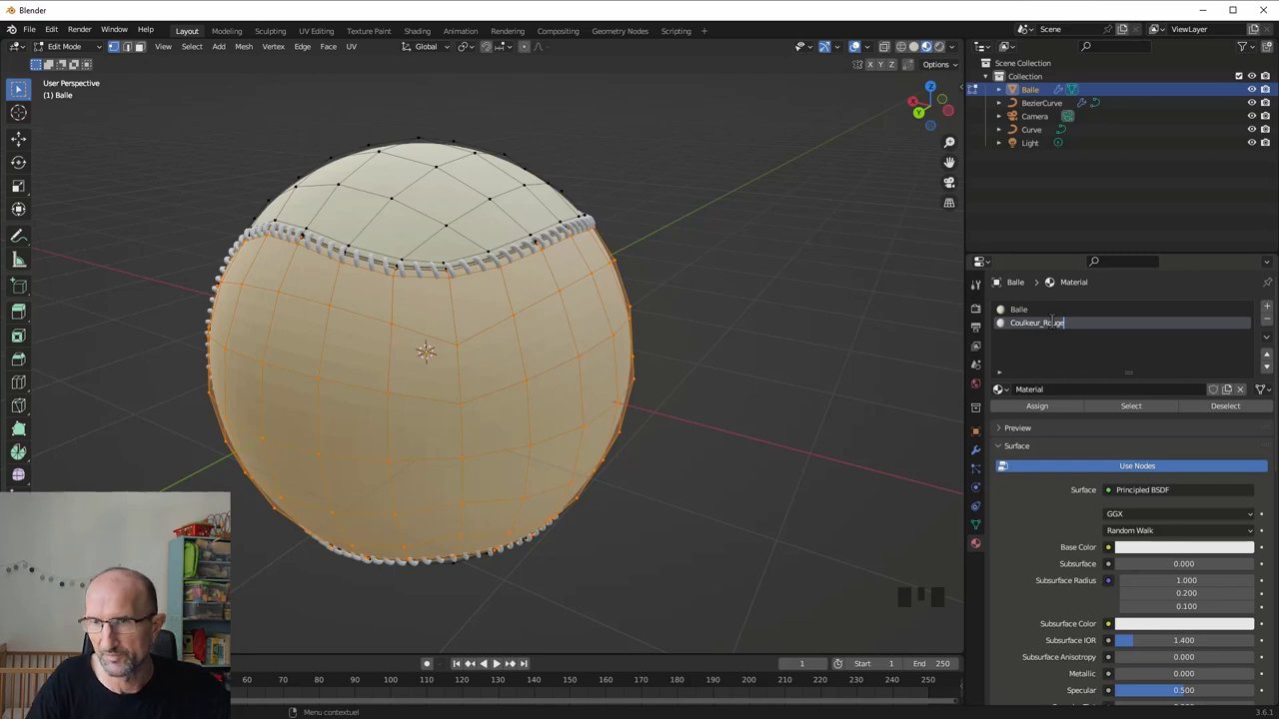
Confirm the slot name Couleur_Rouge, assign it to the lower faces and bring up its Base Color picker
{"action": "key", "text": "Left"}
{"action": "key", "text": "Left"}
{"action": "key", "text": "Left"}
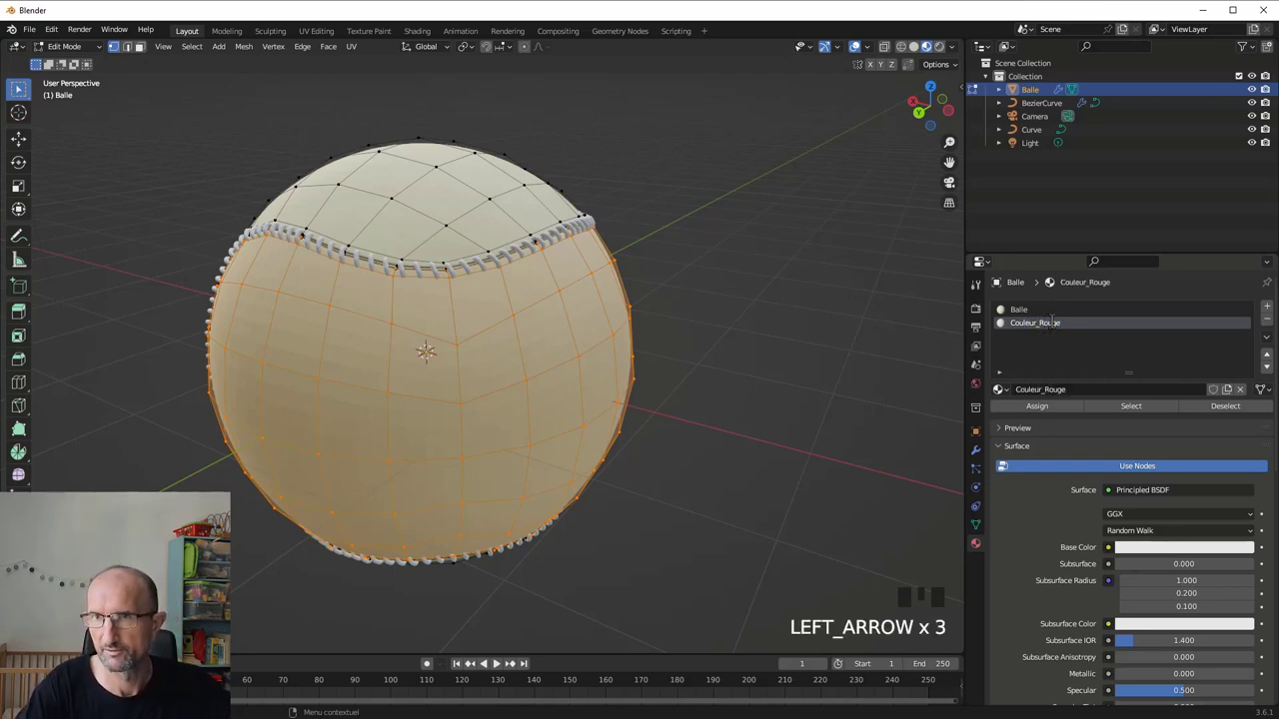
{"action": "left_click", "coordinate": [1163, 554]}
{"action": "left_click", "coordinate": [1201, 555]}
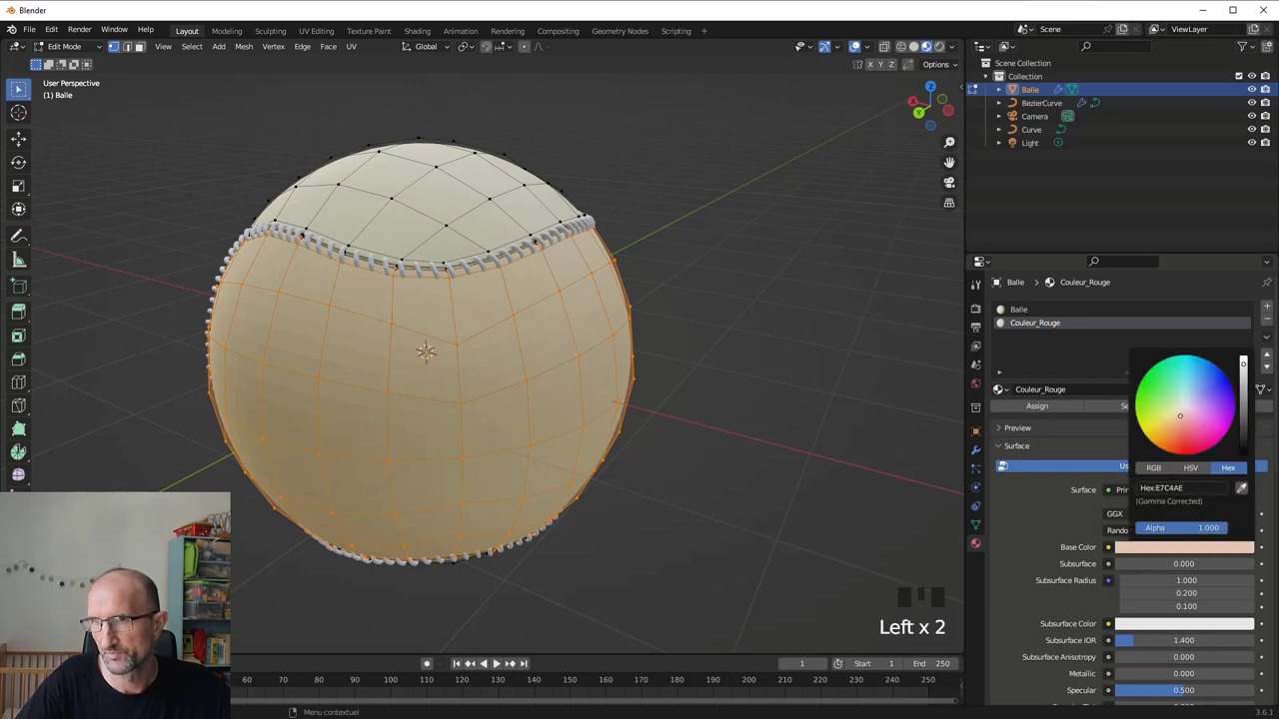
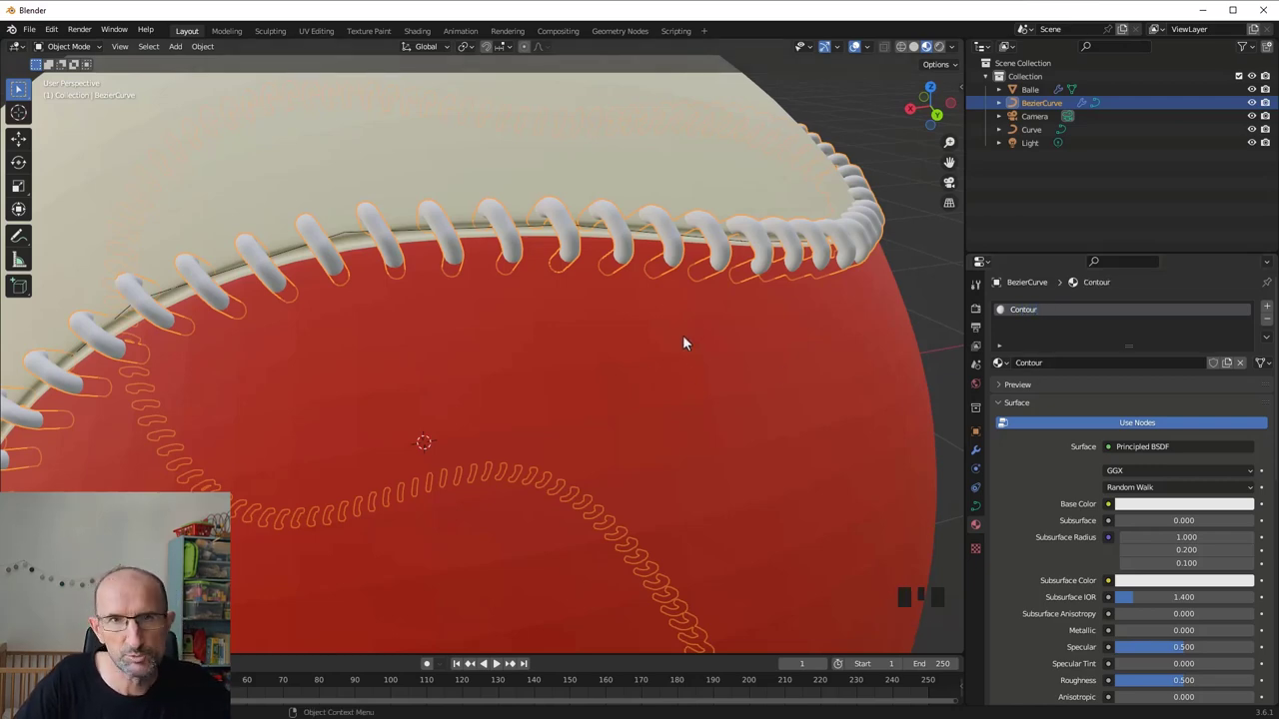
{"action": "scroll", "scroll_direction": "down", "scroll_amount": 3}
{"action": "scroll", "scroll_direction": "up", "scroll_amount": 3}
{"action": "left_click_drag", "start_coordinate": [633, 350], "coordinate": [615, 379]}
{"action": "scroll", "scroll_direction": "down", "scroll_amount": 3}
{"action": "left_click_drag", "start_coordinate": [650, 403], "coordinate": [509, 365]}
{"action": "scroll", "scroll_direction": "up", "scroll_amount": 3}
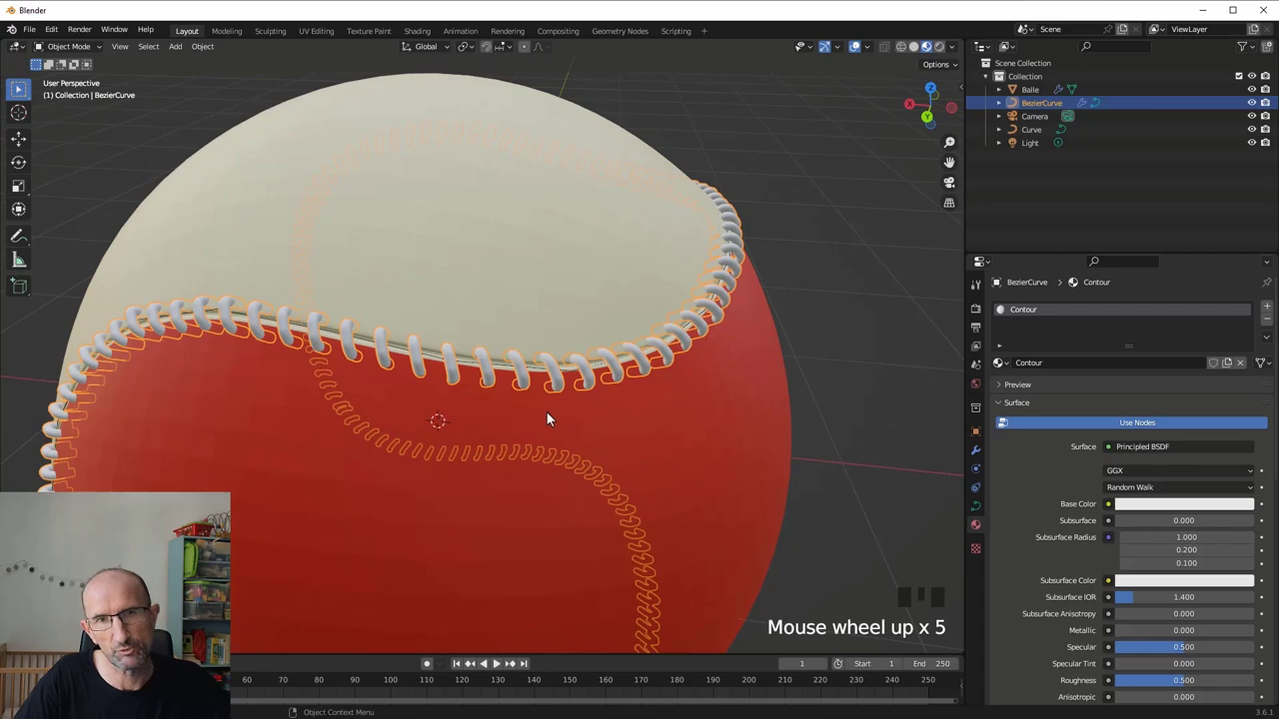
{"action": "scroll", "scroll_direction": "down", "scroll_amount": 3}
{"action": "scroll", "scroll_direction": "up", "scroll_amount": 3}
{"action": "left_click", "coordinate": [596, 365]}
{"action": "scroll", "scroll_direction": "down", "scroll_amount": 3}
{"action": "scroll", "scroll_direction": "up", "scroll_amount": 3}
{"action": "left_click_drag", "start_coordinate": [491, 364], "coordinate": [551, 392]}
{"action": "scroll", "scroll_direction": "down", "scroll_amount": 3}
{"action": "left_click_drag", "start_coordinate": [513, 417], "coordinate": [443, 302]}
{"action": "left_click", "coordinate": [443, 302]}
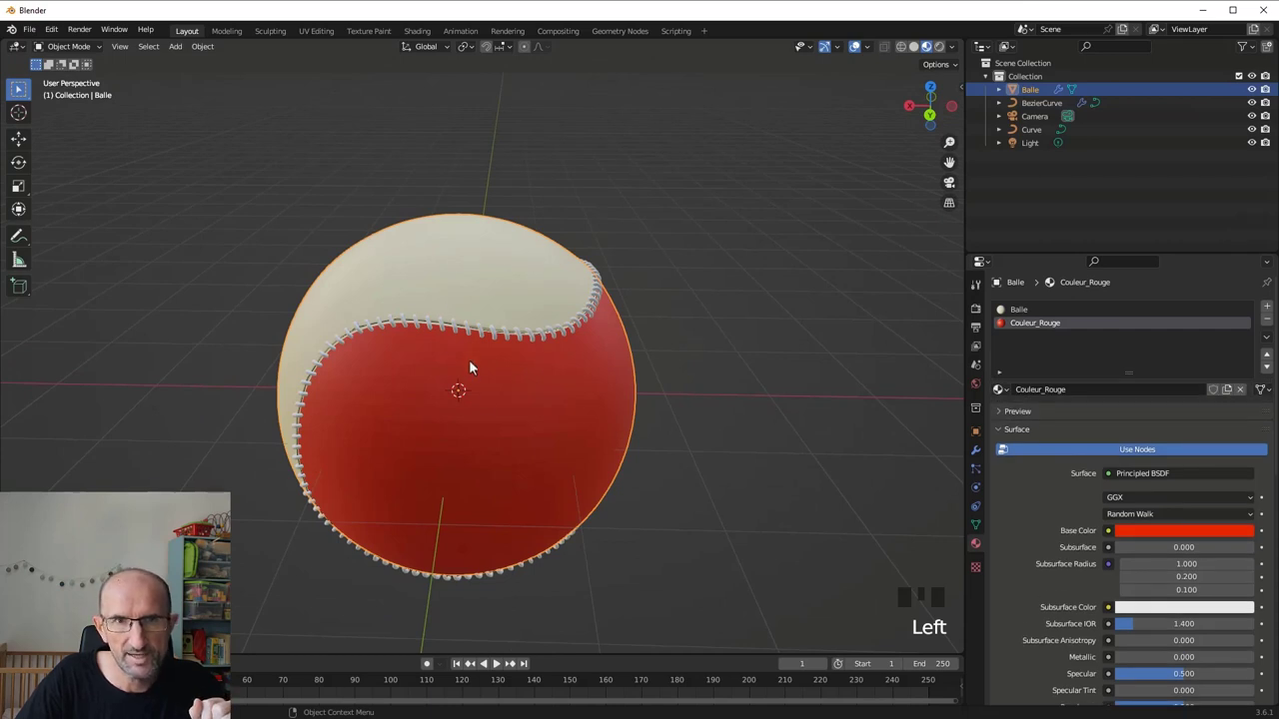
Check the stitches' material, reselect Balle and reopen Couleur_Rouge's Base Color (hex E72600)
{"action": "left_click_drag", "start_coordinate": [505, 404], "coordinate": [561, 356]}
{"action": "left_click", "coordinate": [562, 356]}
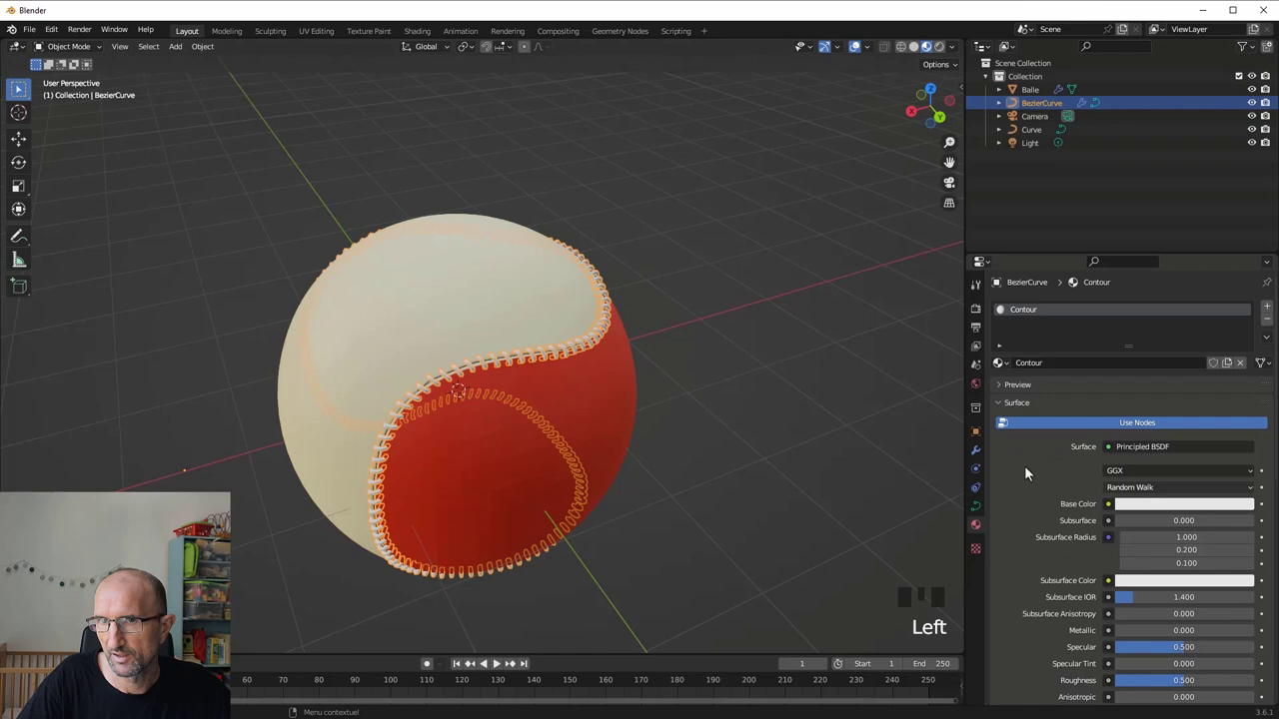
{"action": "left_click", "coordinate": [561, 406]}
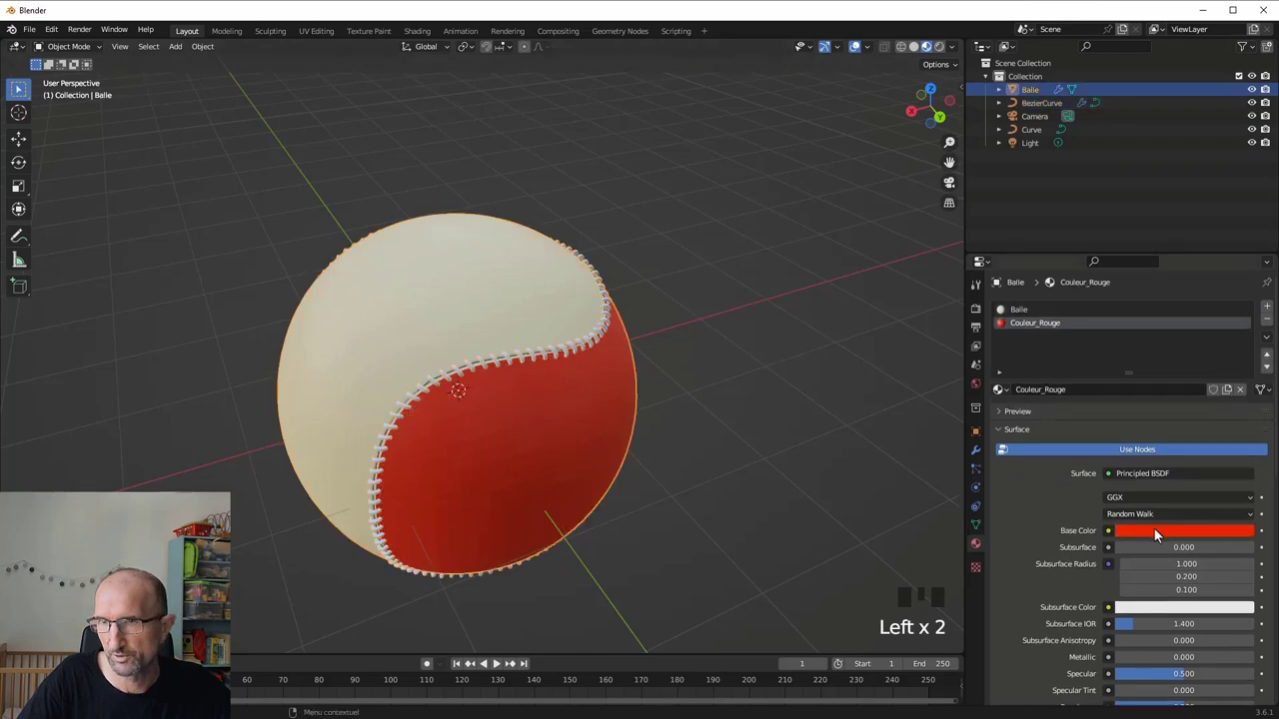
{"action": "left_click", "coordinate": [1162, 536]}
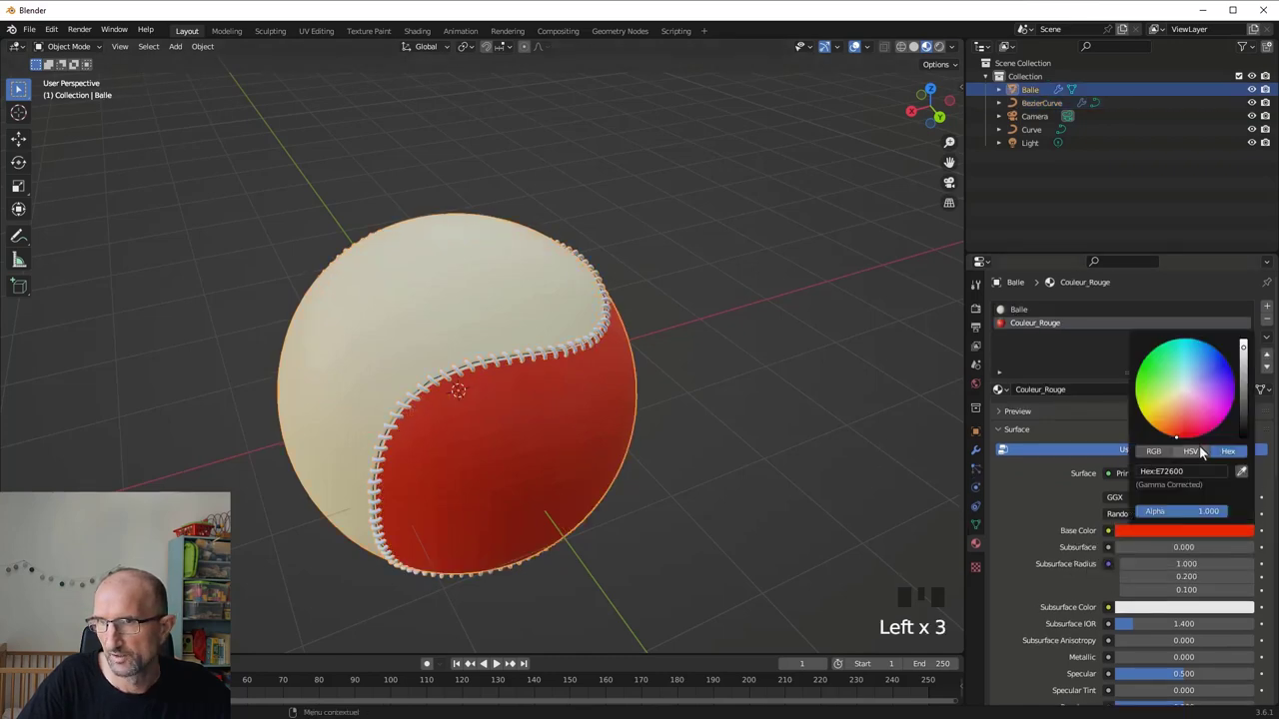